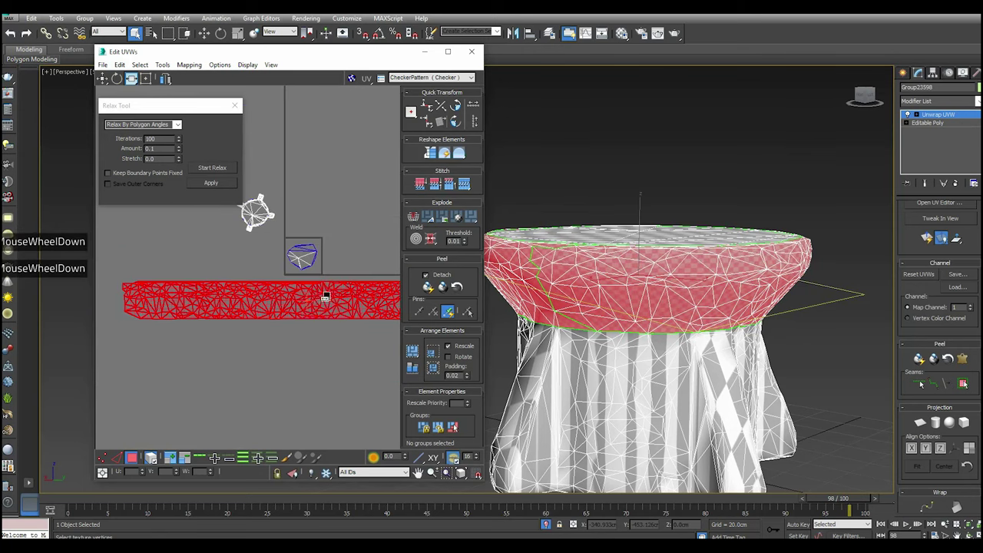
Select the stool's whole seat-band faces in the viewport and UV editor
{"action": "middle_click", "coordinate": [279, 298]}
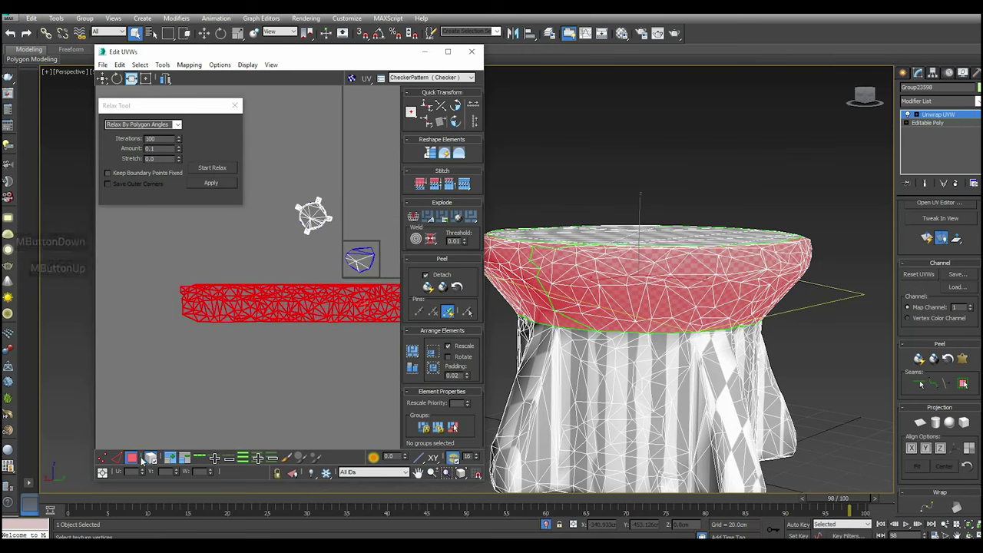
{"action": "left_click", "coordinate": [152, 461]}
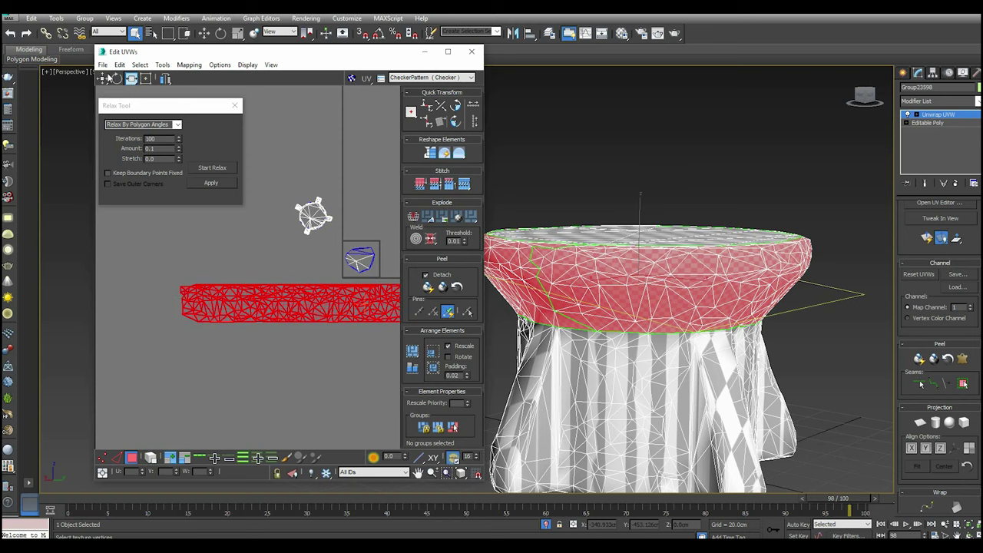
{"action": "left_click", "coordinate": [104, 78]}
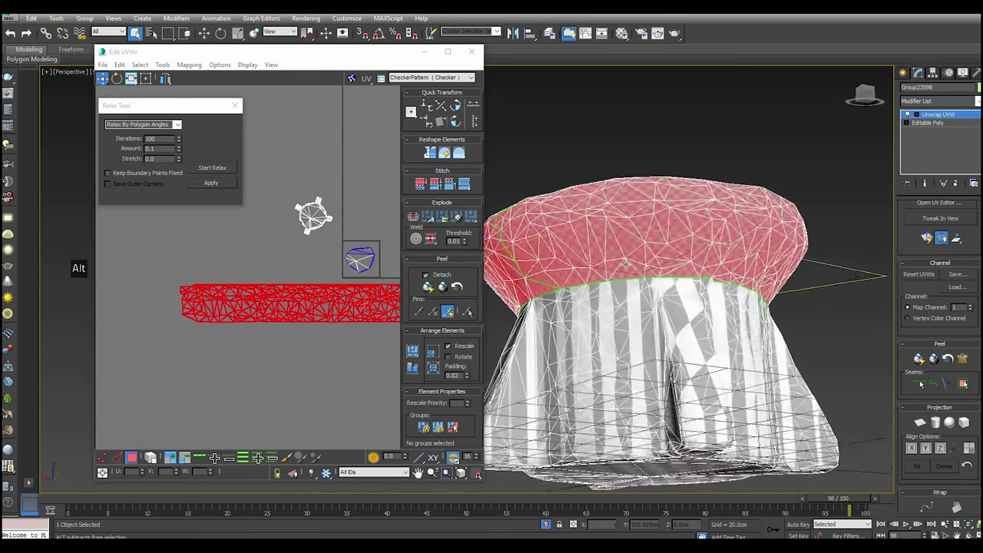
{"action": "scroll", "scroll_direction": "up", "scroll_amount": 3}
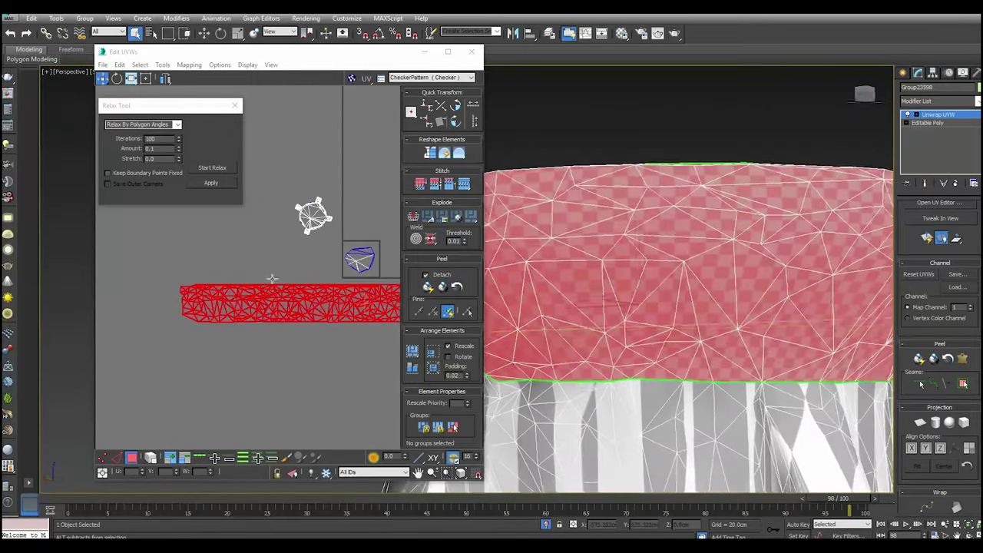
{"action": "scroll", "scroll_direction": "up", "scroll_amount": 3}
{"action": "scroll", "scroll_direction": "down", "scroll_amount": 3}
{"action": "scroll", "scroll_direction": "down", "scroll_amount": 3}
{"action": "scroll", "scroll_direction": "down", "scroll_amount": 3}
{"action": "middle_click", "coordinate": [165, 324]}
{"action": "scroll", "scroll_direction": "down", "scroll_amount": 3}
{"action": "left_click", "coordinate": [131, 293]}
{"action": "left_click", "coordinate": [287, 370]}
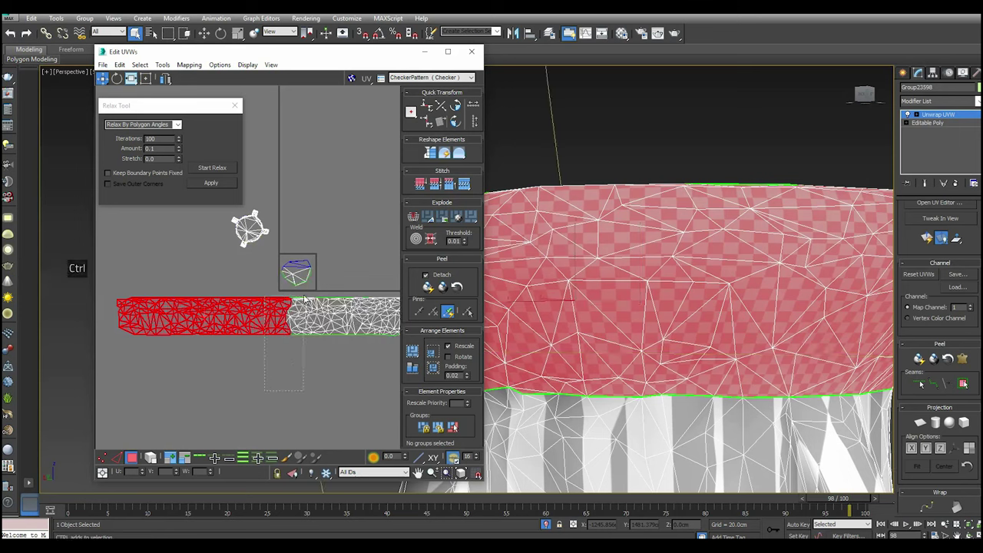
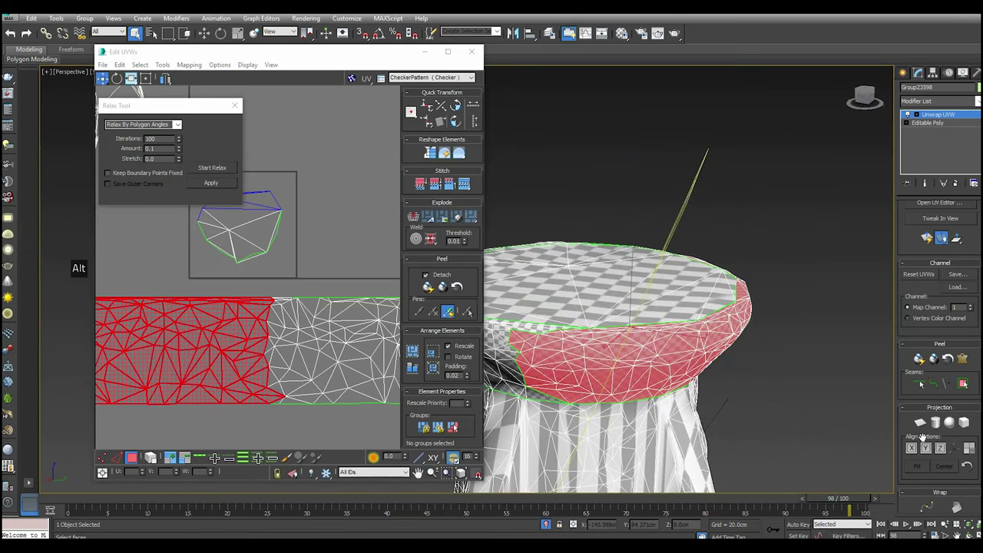
{"action": "left_click", "coordinate": [927, 425]}
{"action": "left_click", "coordinate": [925, 422]}
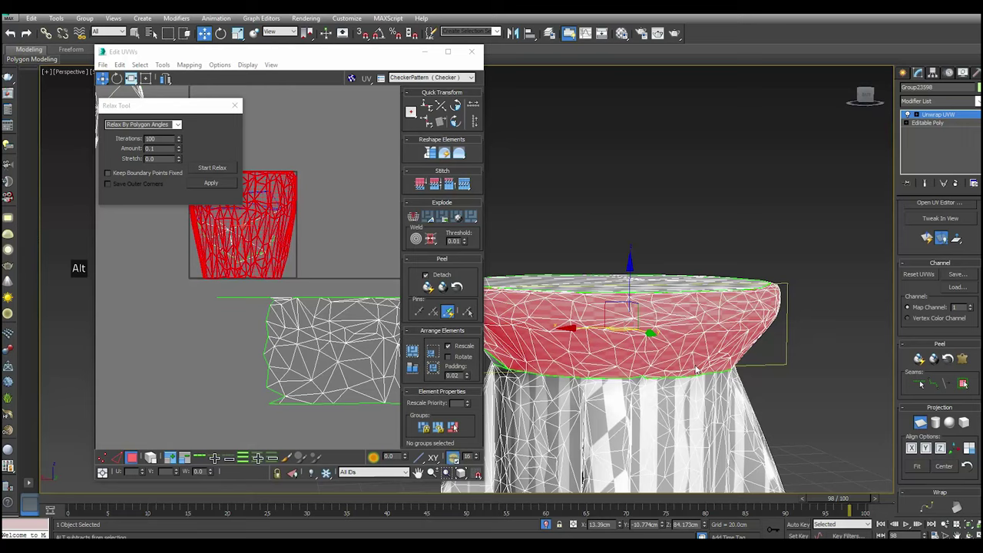
Relax the seat-band strip by edge angles until it curls into a smoother bent shell
{"action": "key", "text": ","}
{"action": "left_click", "coordinate": [183, 125]}
{"action": "left_click", "coordinate": [170, 142]}
{"action": "left_click", "coordinate": [212, 166]}
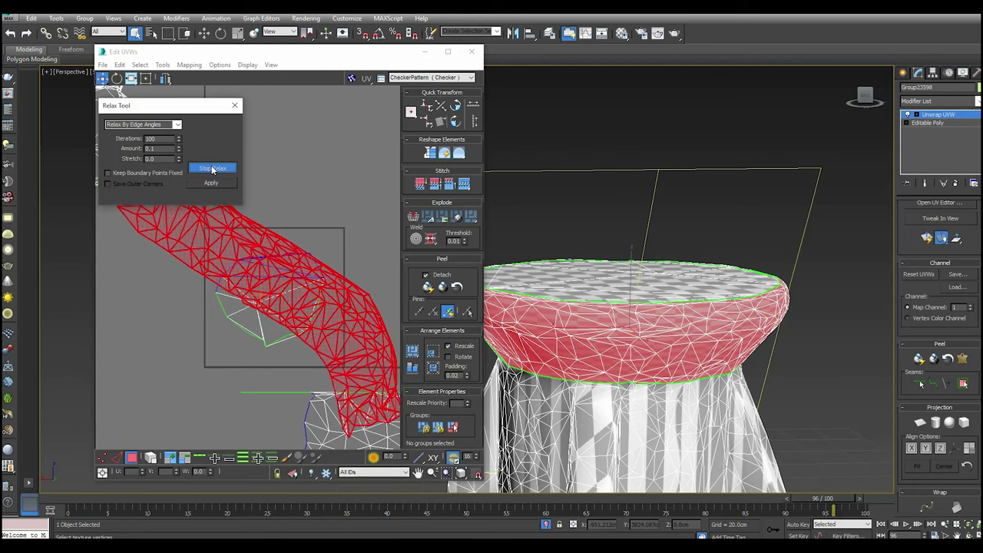
{"action": "left_click", "coordinate": [213, 168]}
{"action": "left_click", "coordinate": [218, 184]}
{"action": "scroll", "scroll_direction": "down", "scroll_amount": 3}
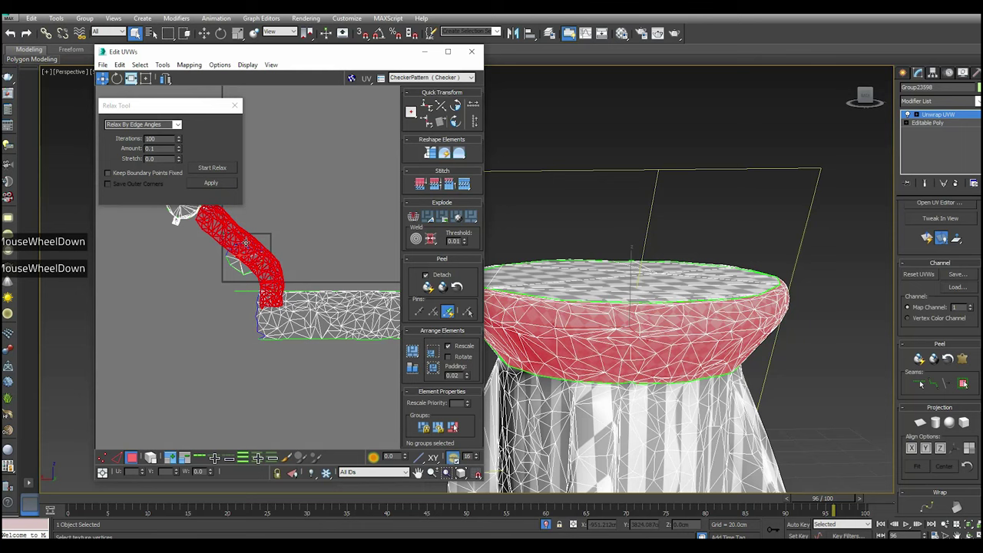
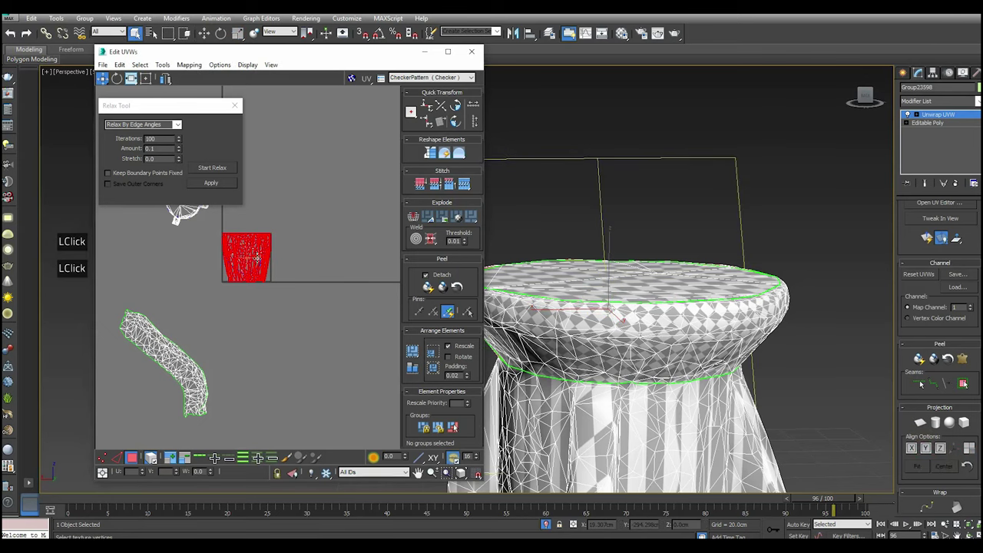
Relax the cup-shaped shell with a 0.11 amount, then rotate it to lie flatter
{"action": "scroll", "scroll_direction": "up", "scroll_amount": 3}
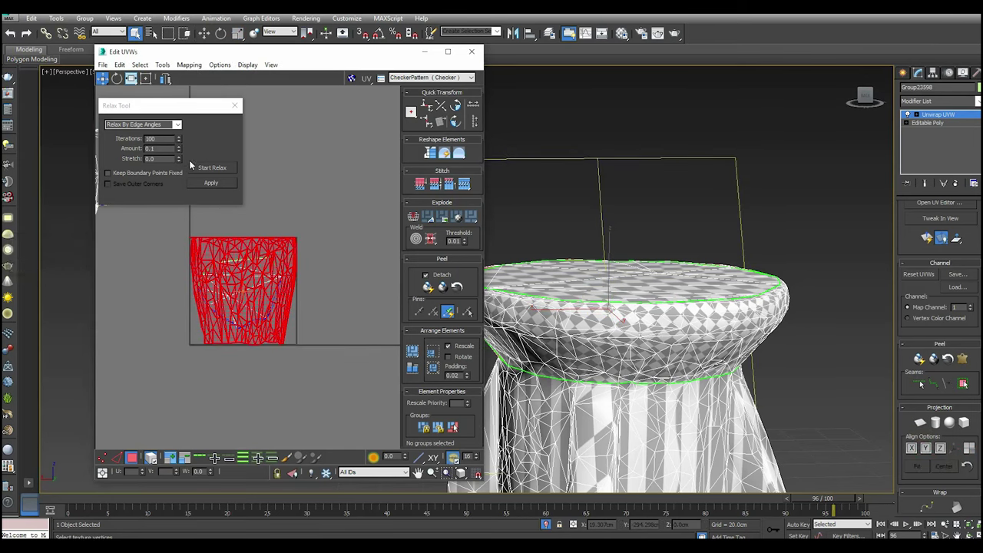
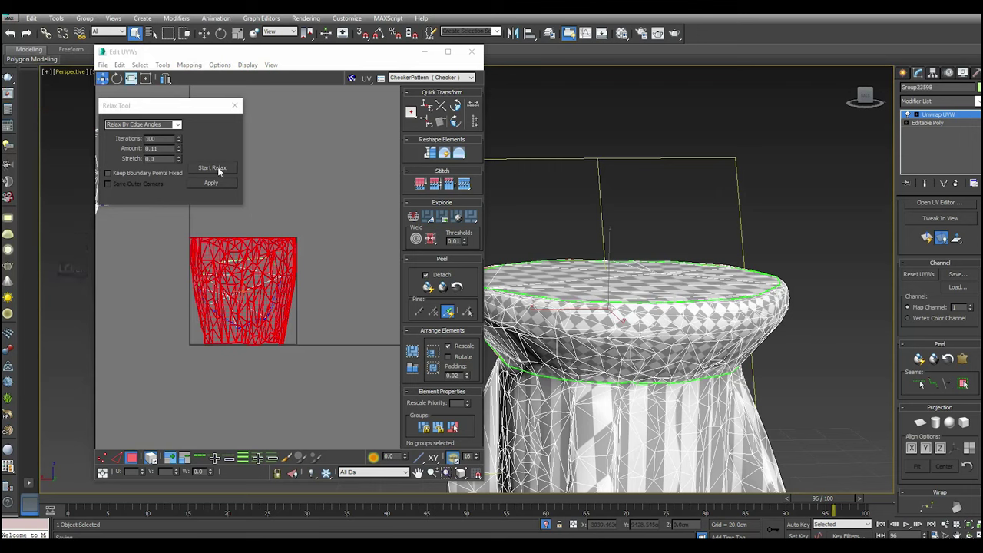
{"action": "double_click", "coordinate": [220, 170]}
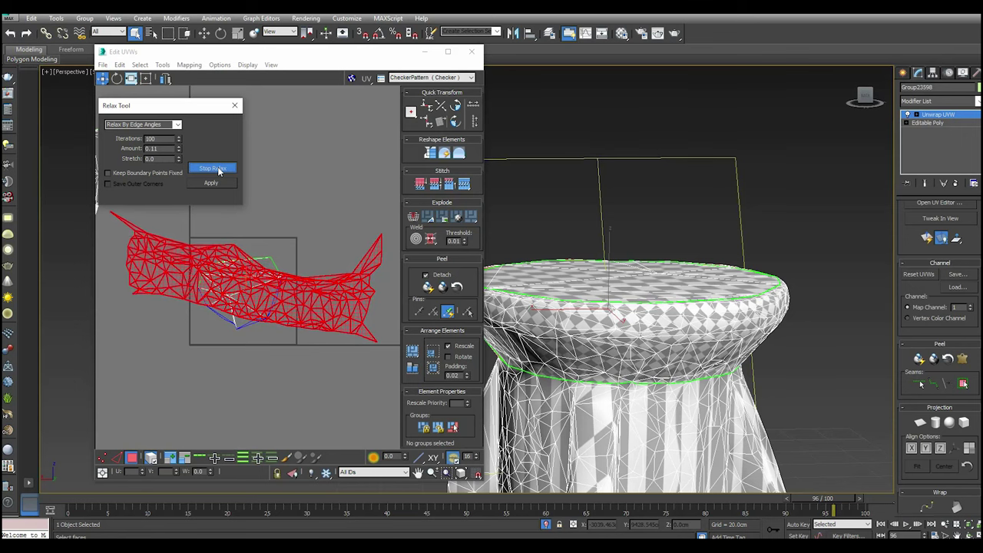
{"action": "left_click", "coordinate": [220, 170]}
{"action": "left_click", "coordinate": [220, 184]}
{"action": "scroll", "scroll_direction": "down", "scroll_amount": 3}
{"action": "left_click", "coordinate": [120, 79]}
{"action": "left_click", "coordinate": [329, 310]}
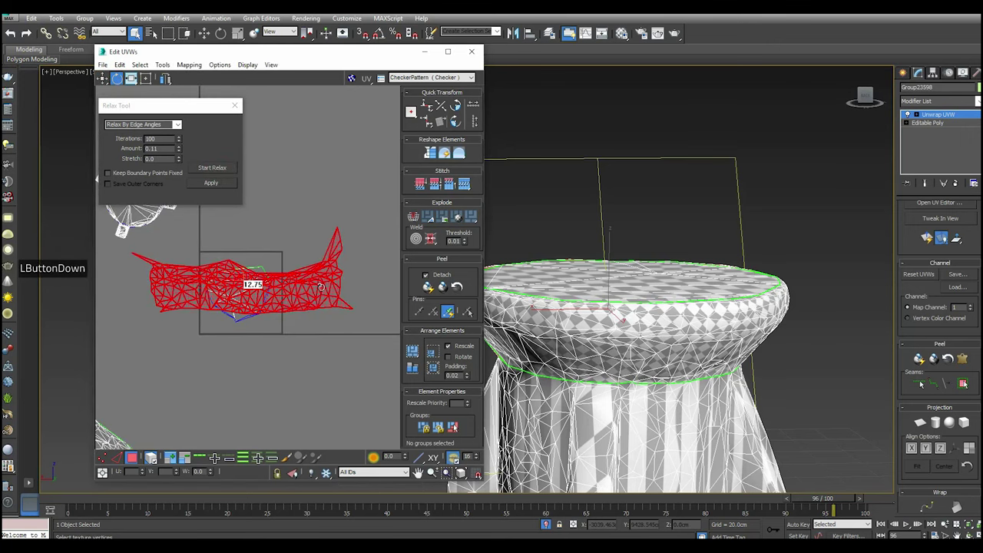
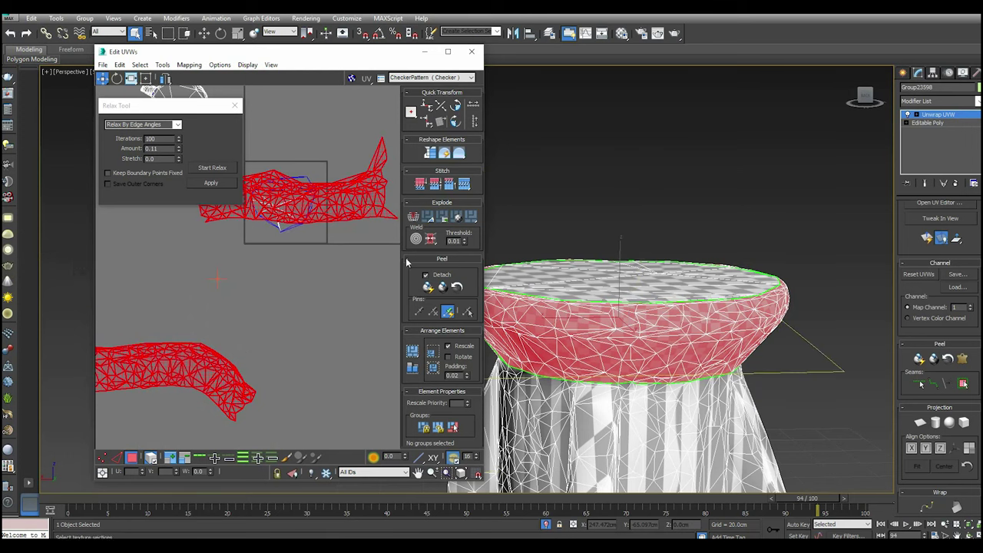
Reselect the seat-band strip, relax it again and move it up in the layout
{"action": "left_click", "coordinate": [465, 184]}
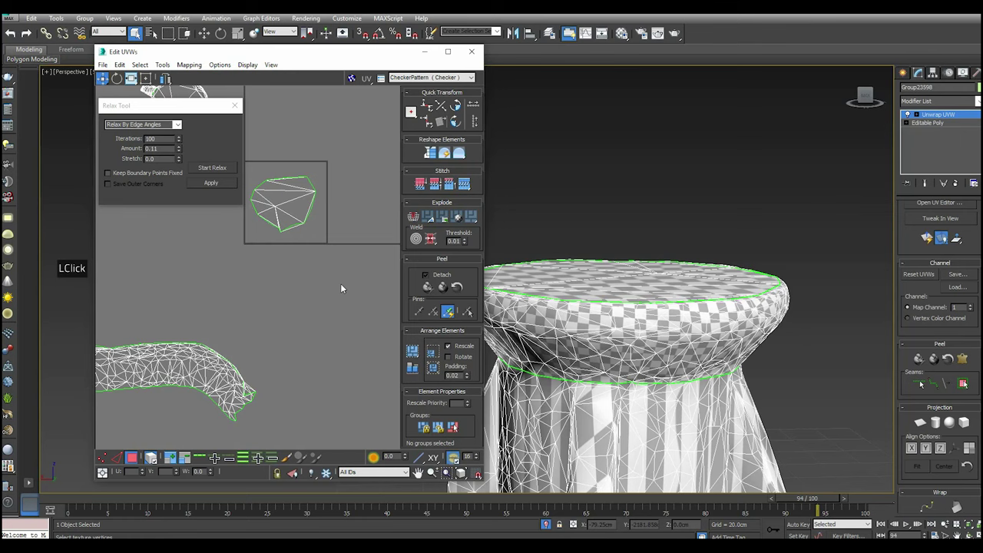
{"action": "scroll", "scroll_direction": "down", "scroll_amount": 3}
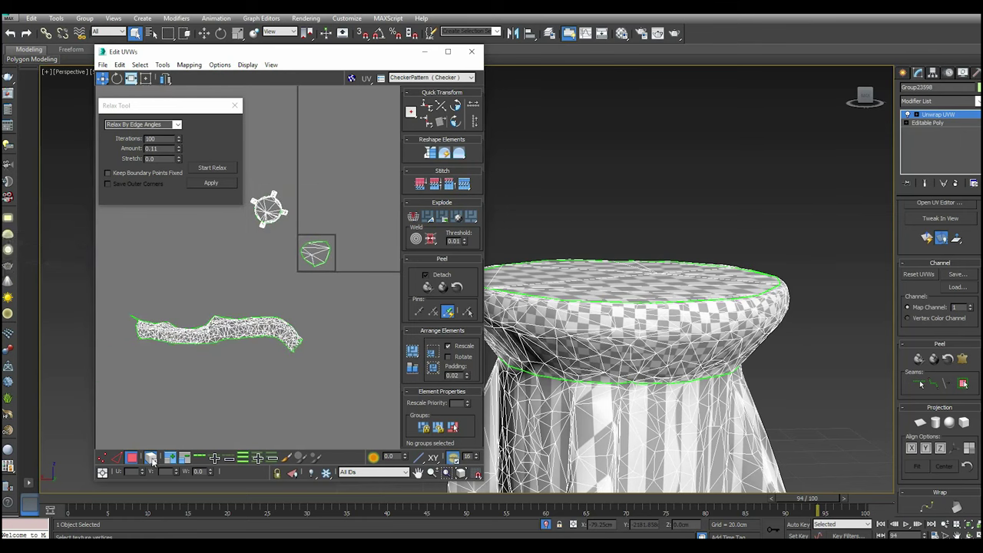
{"action": "left_click", "coordinate": [206, 343]}
{"action": "scroll", "scroll_direction": "up", "scroll_amount": 3}
{"action": "left_click", "coordinate": [218, 168]}
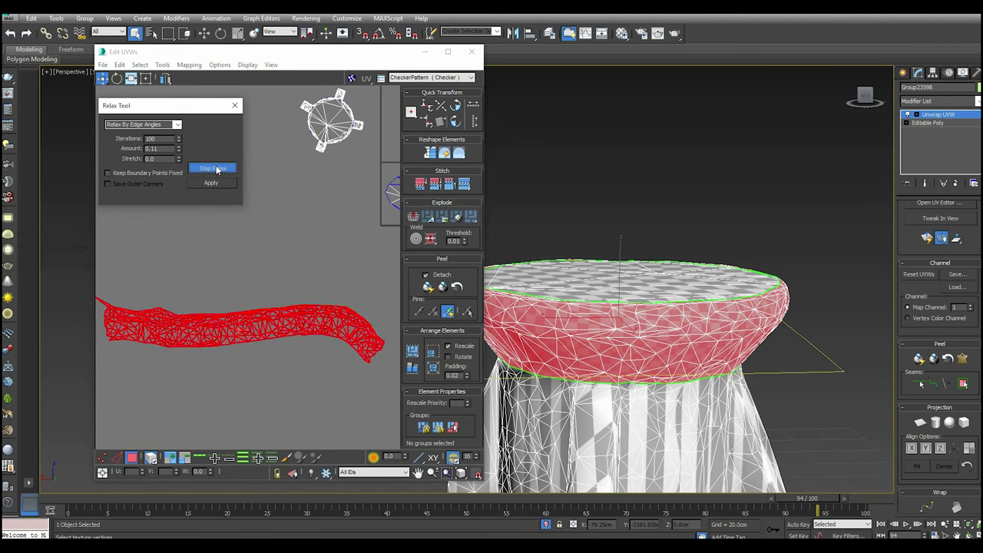
{"action": "left_click", "coordinate": [218, 169]}
{"action": "left_click", "coordinate": [215, 185]}
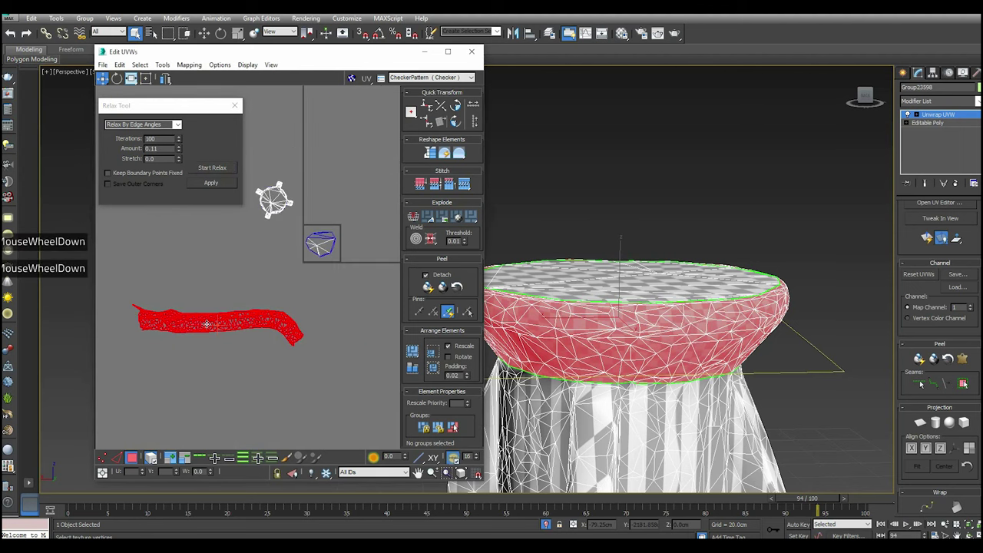
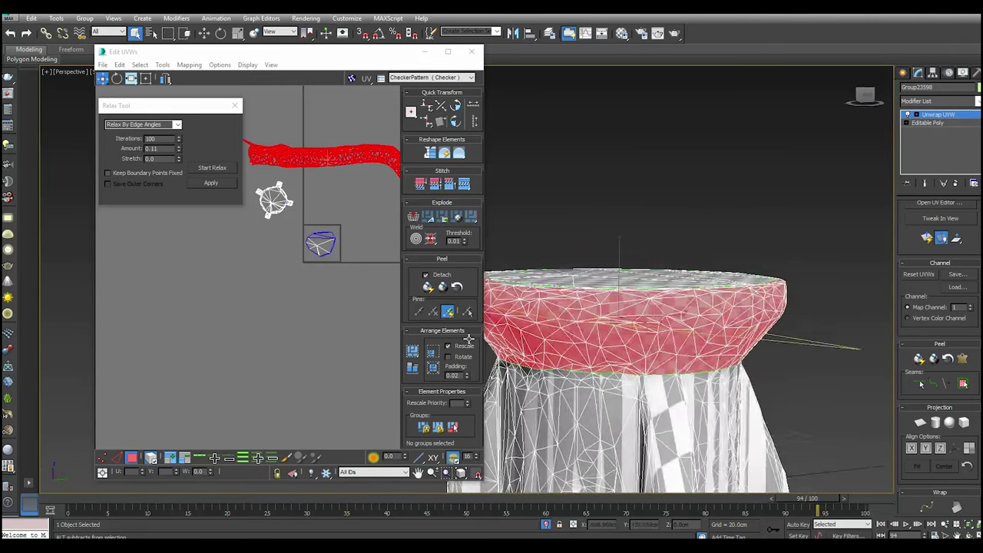
{"action": "scroll", "scroll_direction": "down", "scroll_amount": 3}
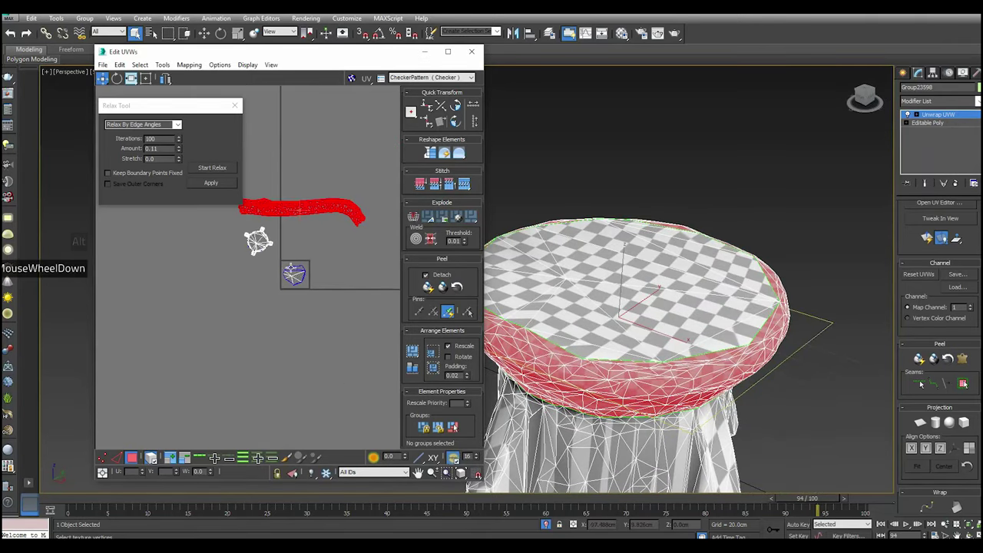
Select the seat's top-cap faces and relax them by polygon angles into a round shell
{"action": "left_click", "coordinate": [298, 279]}
{"action": "left_click", "coordinate": [927, 424]}
{"action": "left_click", "coordinate": [942, 454]}
{"action": "left_click", "coordinate": [922, 428]}
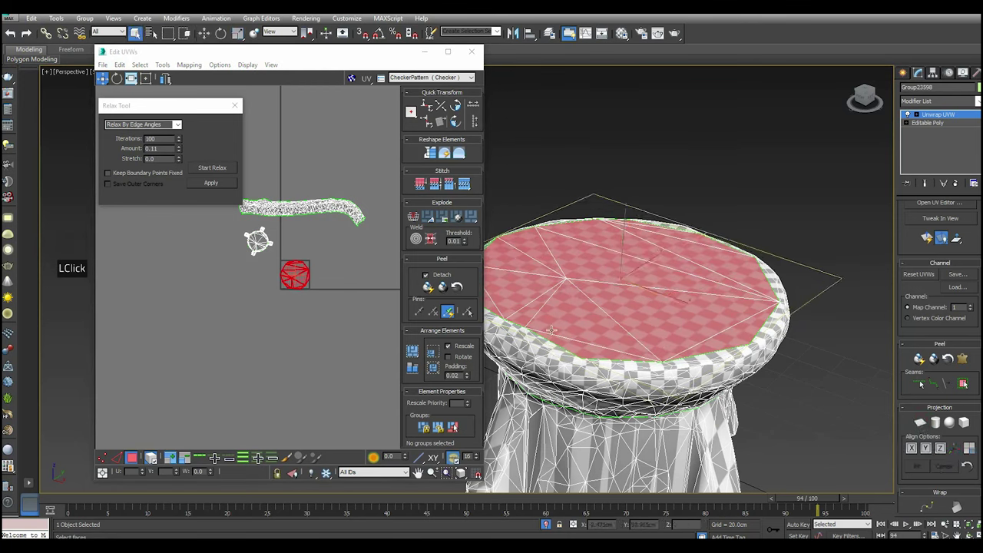
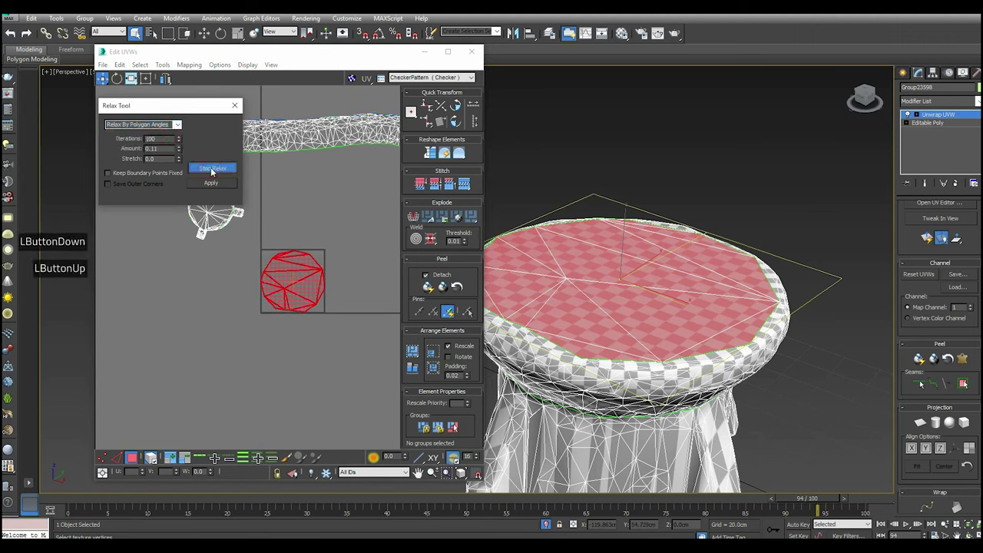
{"action": "double_click", "coordinate": [213, 170]}
{"action": "left_click", "coordinate": [214, 186]}
{"action": "scroll", "scroll_direction": "down", "scroll_amount": 3}
{"action": "left_click", "coordinate": [282, 270]}
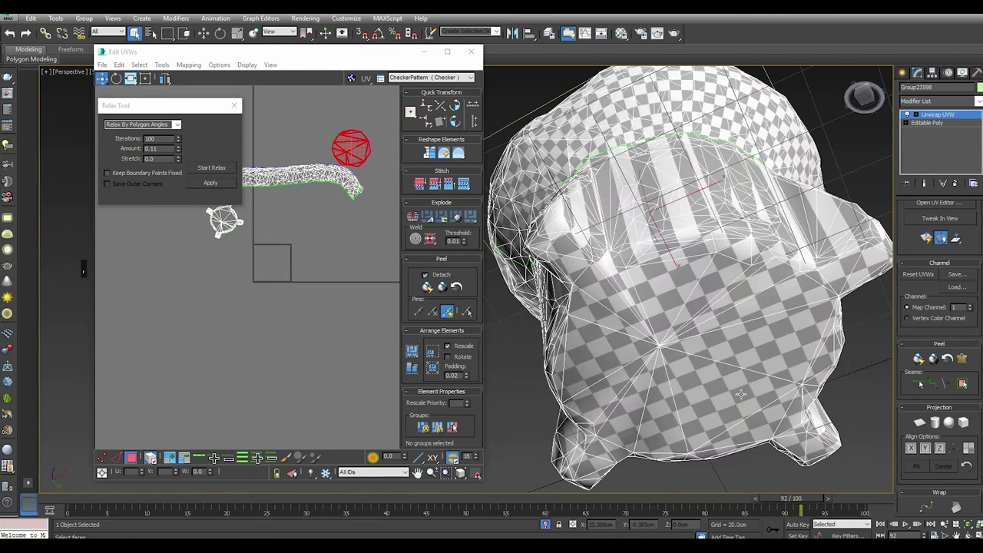
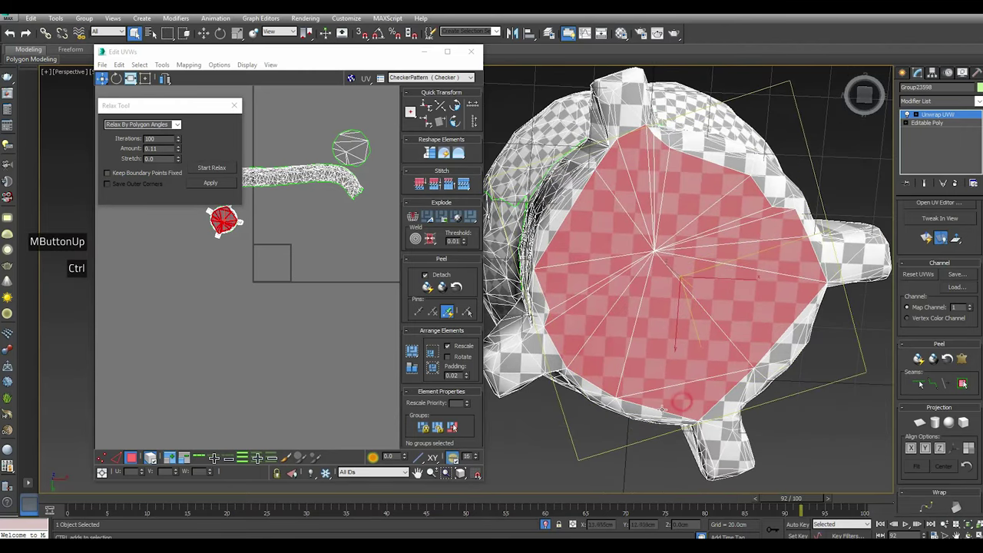
Select the stool's bottom cap and feet faces as one underside island and inspect it
{"action": "left_click", "coordinate": [171, 461]}
{"action": "left_click", "coordinate": [171, 461]}
{"action": "left_click", "coordinate": [170, 461]}
{"action": "double_click", "coordinate": [168, 460]}
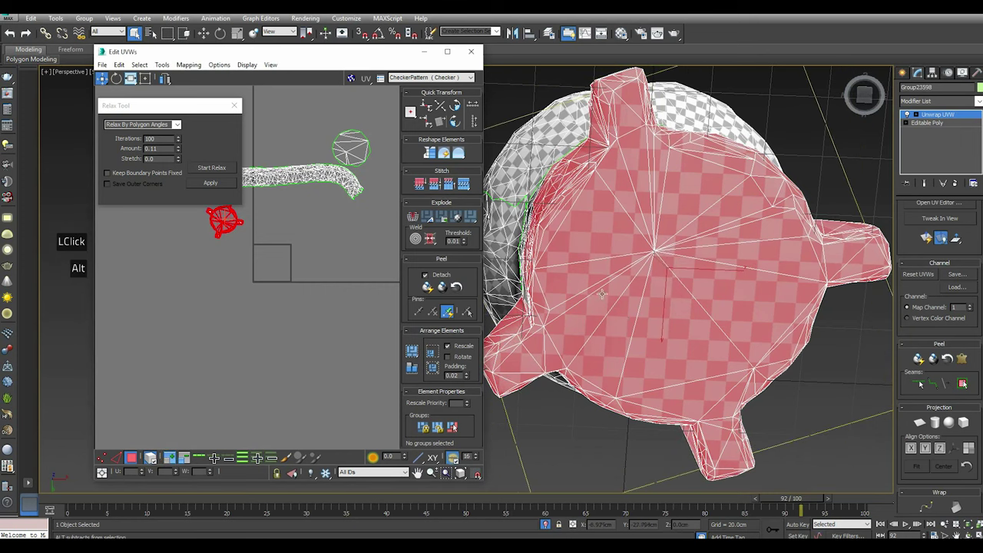
{"action": "scroll", "scroll_direction": "down", "scroll_amount": 3}
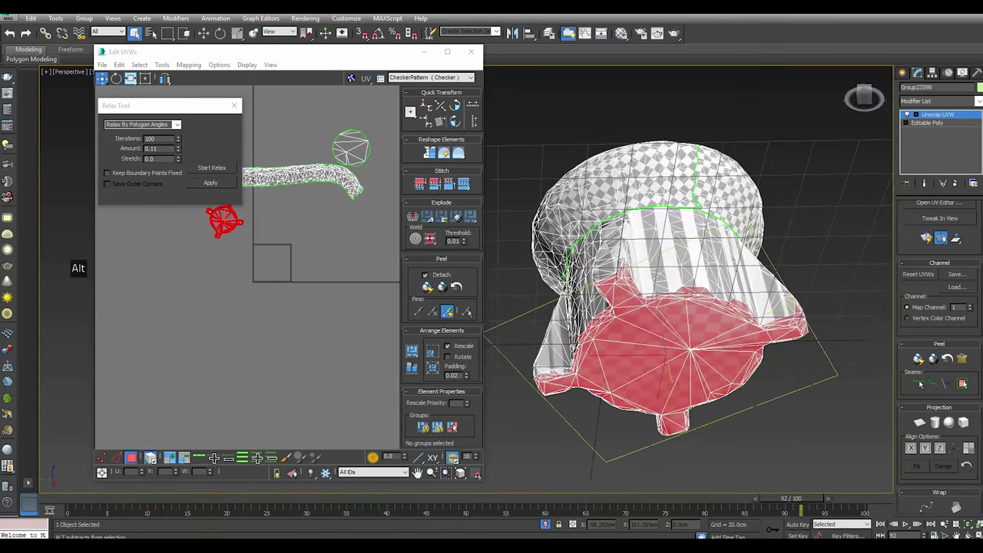
{"action": "scroll", "scroll_direction": "up", "scroll_amount": 3}
{"action": "scroll", "scroll_direction": "down", "scroll_amount": 3}
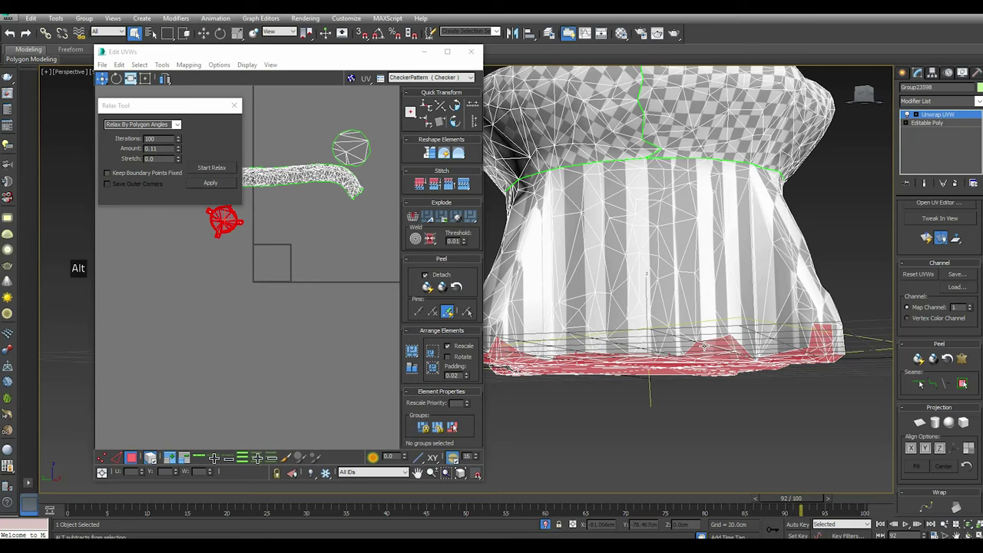
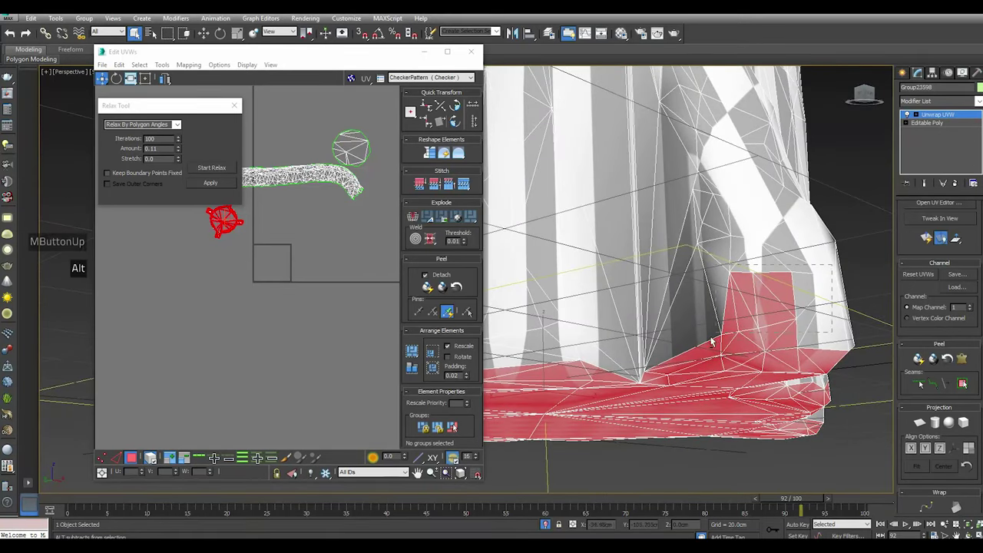
{"action": "scroll", "scroll_direction": "down", "scroll_amount": 3}
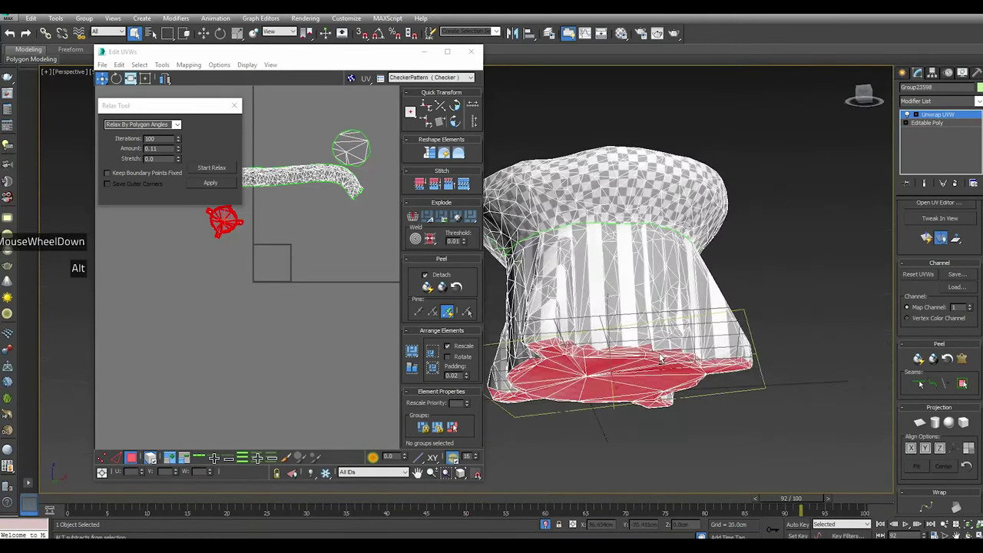
{"action": "scroll", "scroll_direction": "down", "scroll_amount": 3}
{"action": "scroll", "scroll_direction": "up", "scroll_amount": 3}
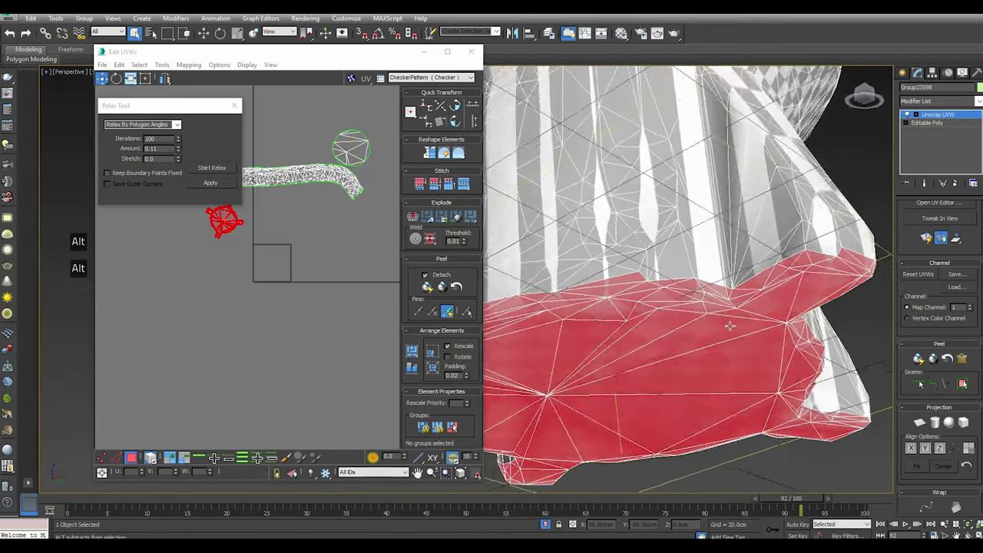
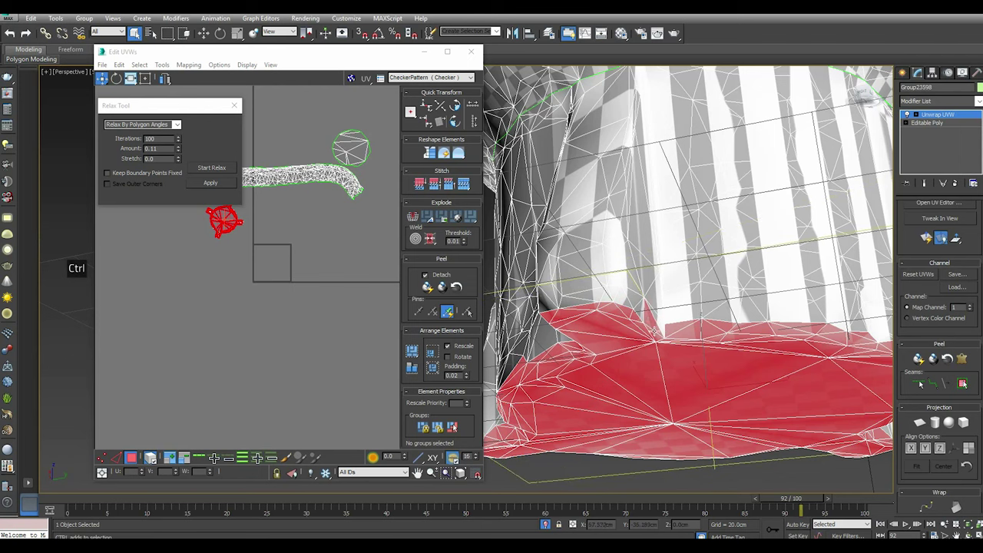
{"action": "scroll", "scroll_direction": "down", "scroll_amount": 3}
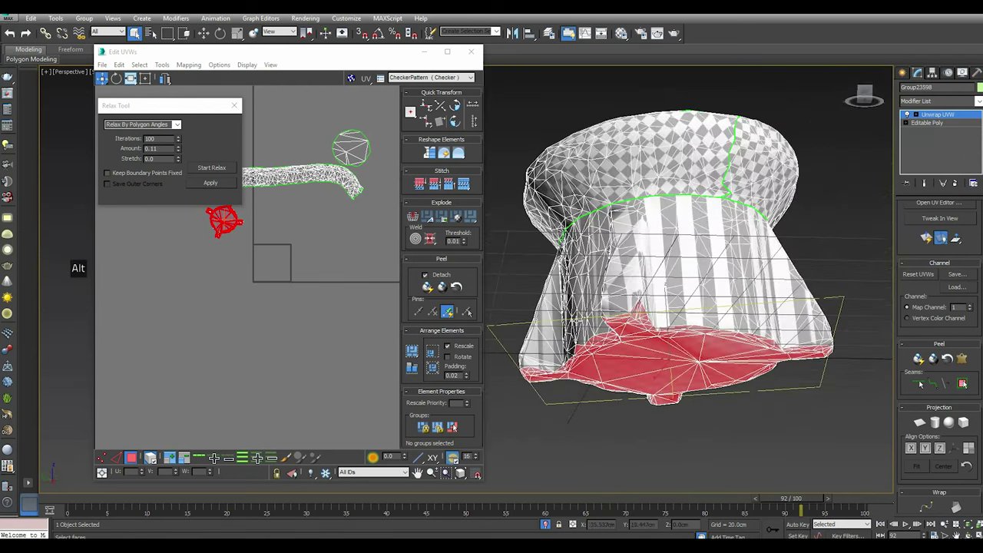
{"action": "scroll", "scroll_direction": "down", "scroll_amount": 3}
{"action": "scroll", "scroll_direction": "up", "scroll_amount": 3}
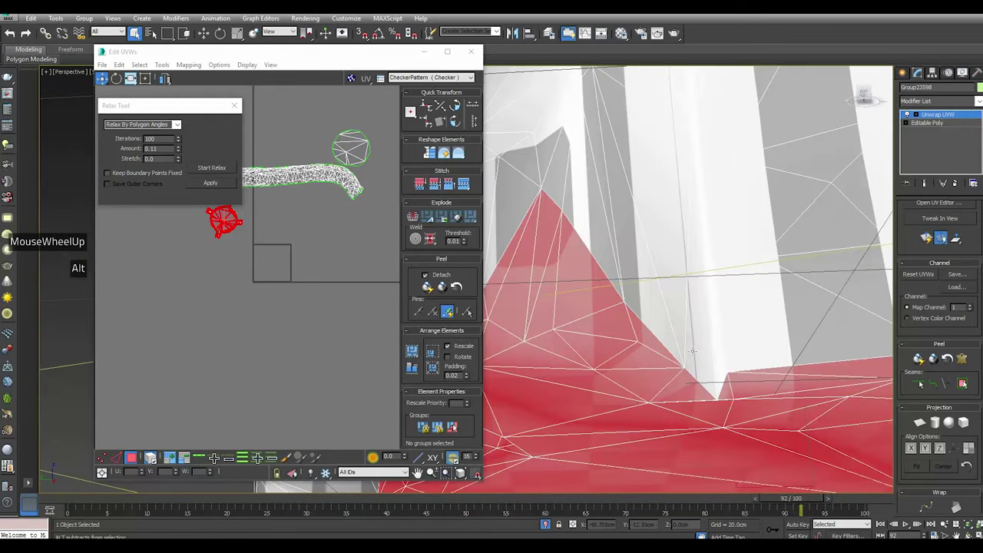
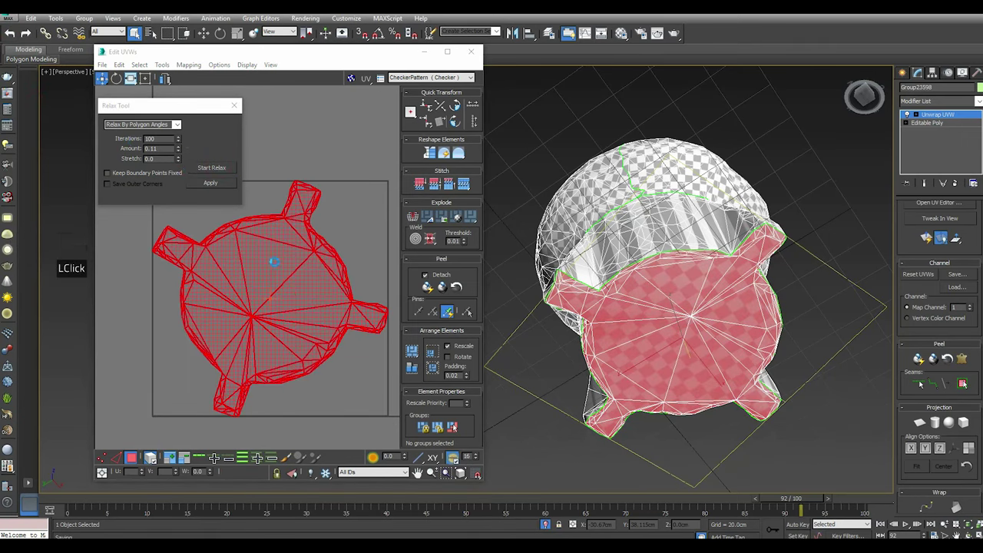
Start relaxing the stool's bottom UV island to reduce its stretching
{"action": "right_click", "coordinate": [283, 273]}
{"action": "right_click", "coordinate": [315, 312]}
{"action": "left_click", "coordinate": [315, 312]}
{"action": "left_click", "coordinate": [214, 172]}
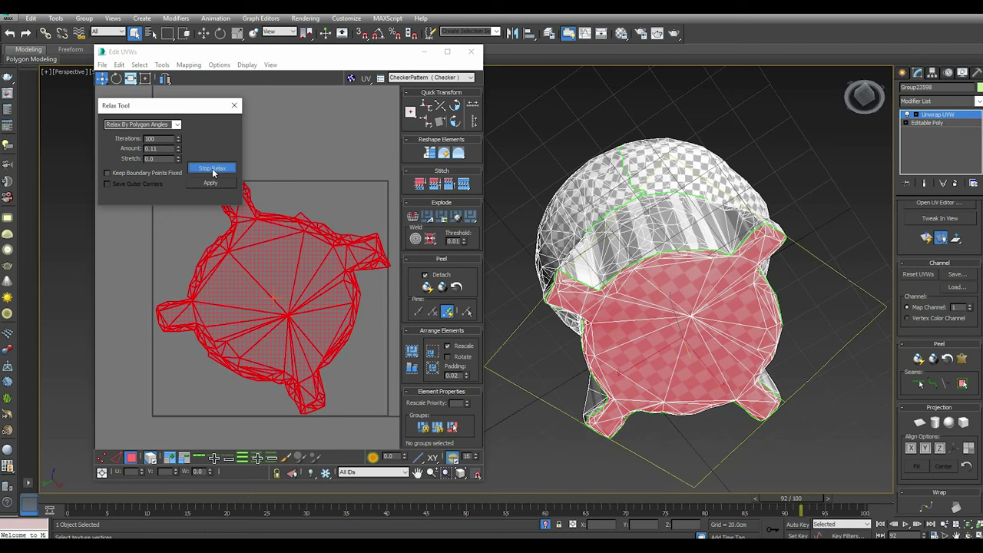
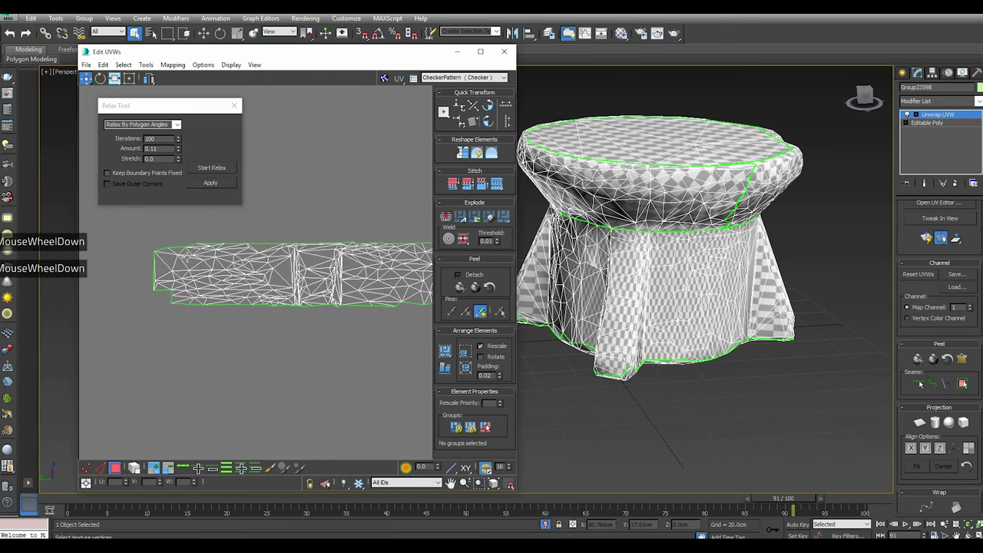
Select a front skirt panel of the stool and set relaxing to work by edge angles
{"action": "left_click", "coordinate": [149, 242]}
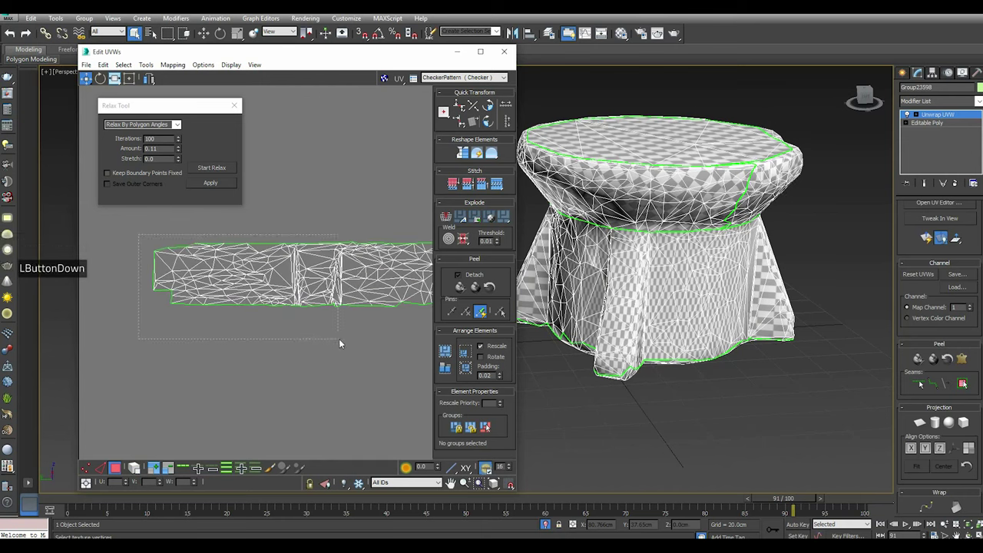
{"action": "left_click", "coordinate": [342, 343]}
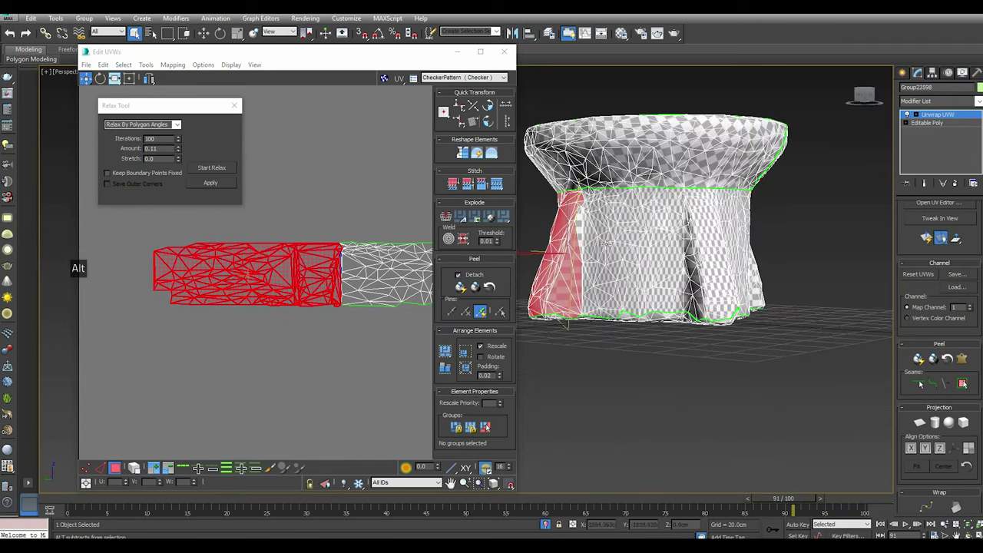
{"action": "scroll", "scroll_direction": "down", "scroll_amount": 3}
{"action": "scroll", "scroll_direction": "up", "scroll_amount": 3}
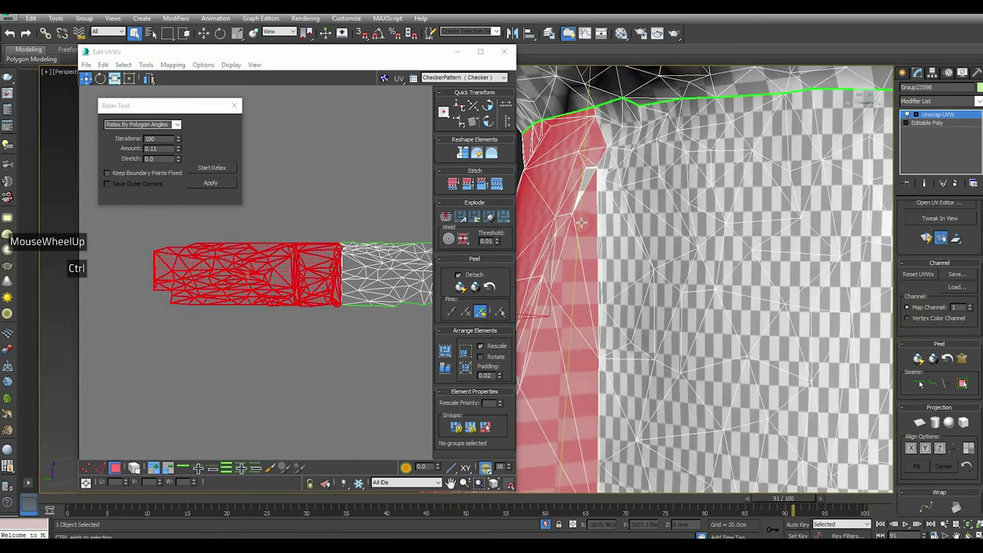
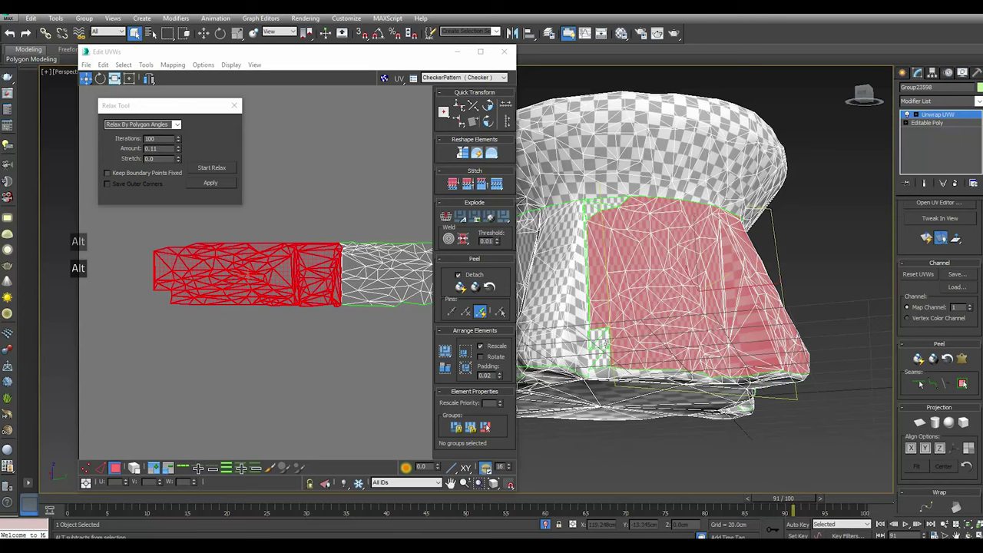
{"action": "scroll", "scroll_direction": "down", "scroll_amount": 3}
{"action": "scroll", "scroll_direction": "up", "scroll_amount": 3}
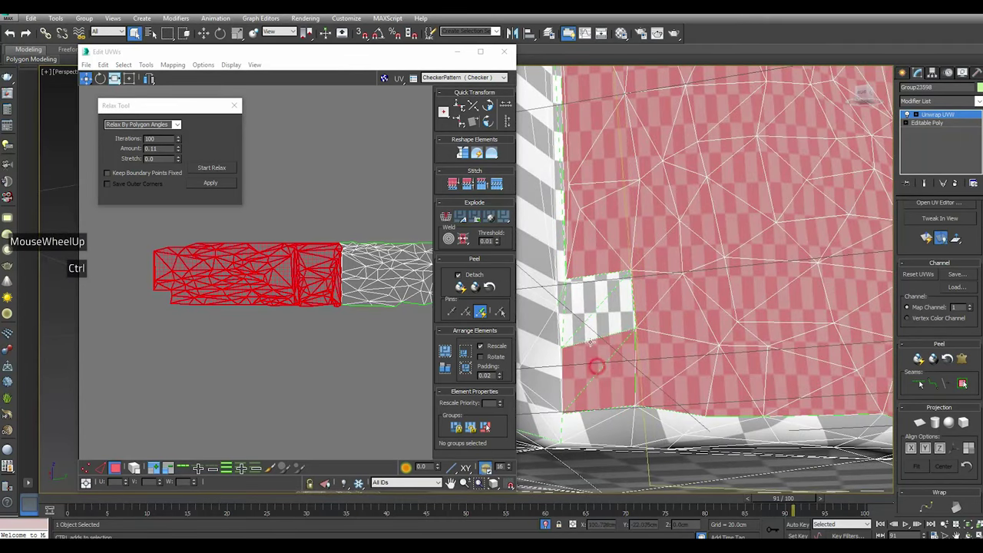
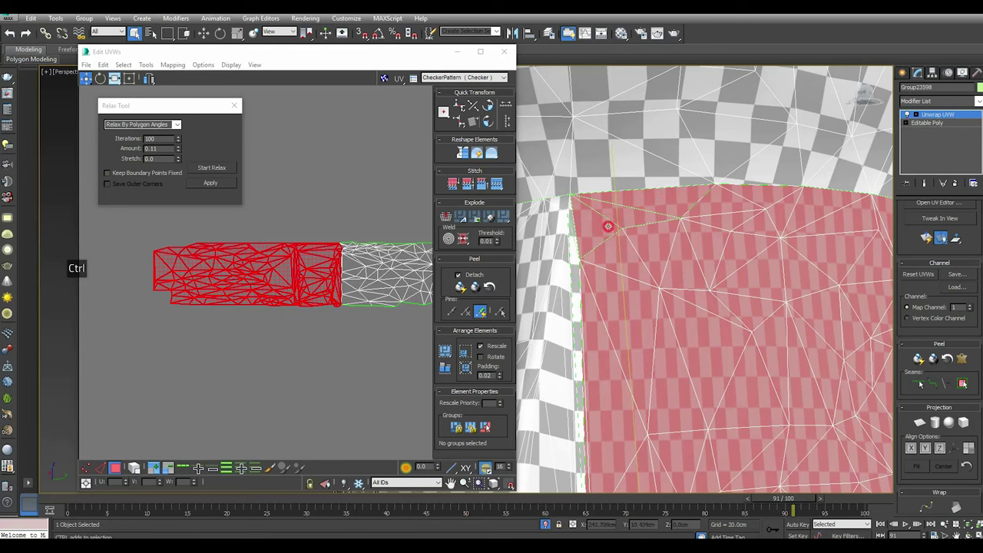
{"action": "scroll", "scroll_direction": "down", "scroll_amount": 3}
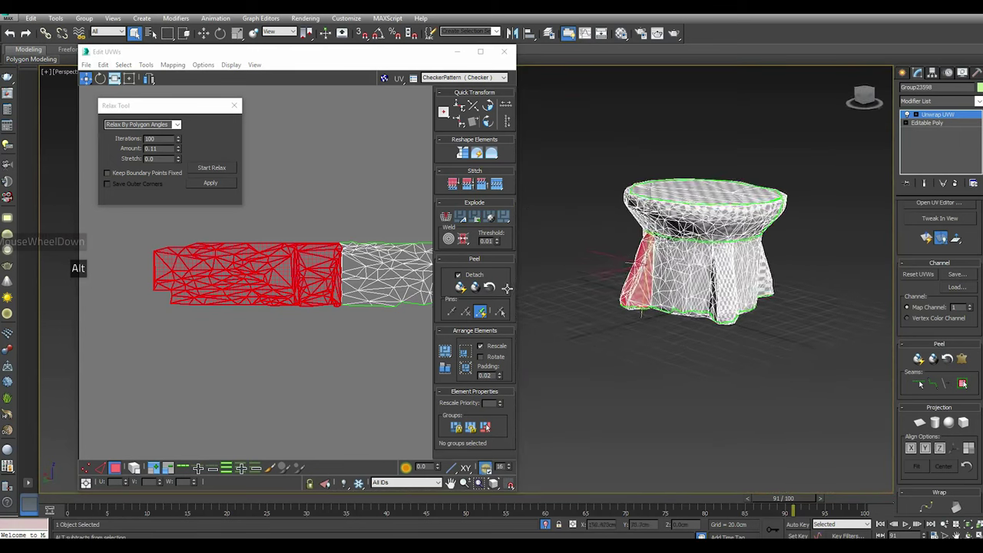
{"action": "left_click", "coordinate": [918, 426]}
{"action": "left_click", "coordinate": [930, 449]}
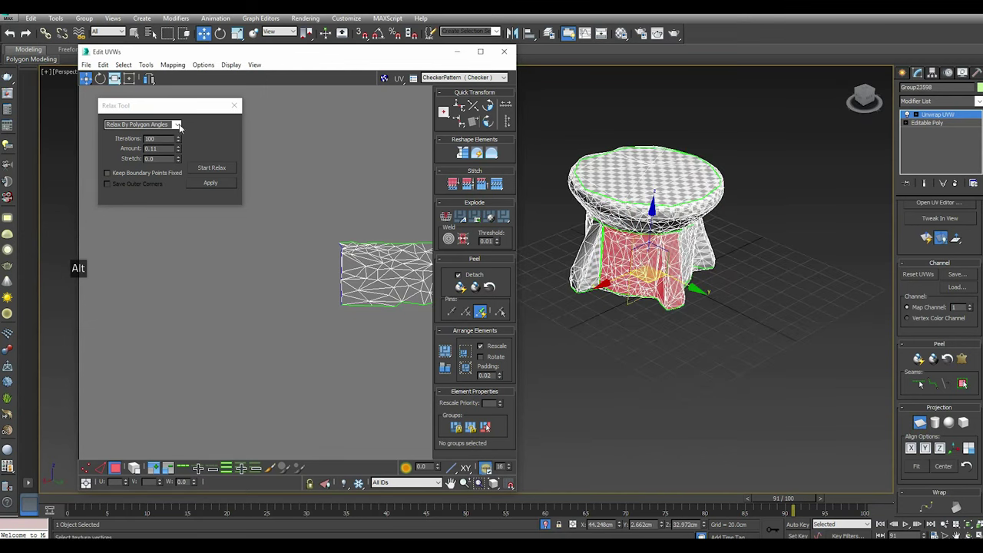
{"action": "left_click", "coordinate": [176, 144]}
{"action": "scroll", "scroll_direction": "down", "scroll_amount": 3}
{"action": "scroll", "scroll_direction": "up", "scroll_amount": 3}
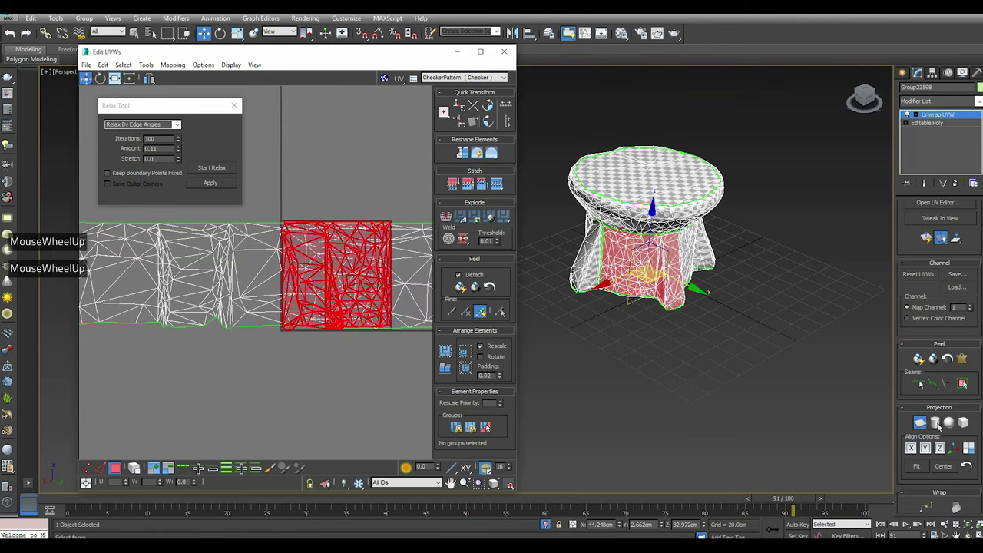
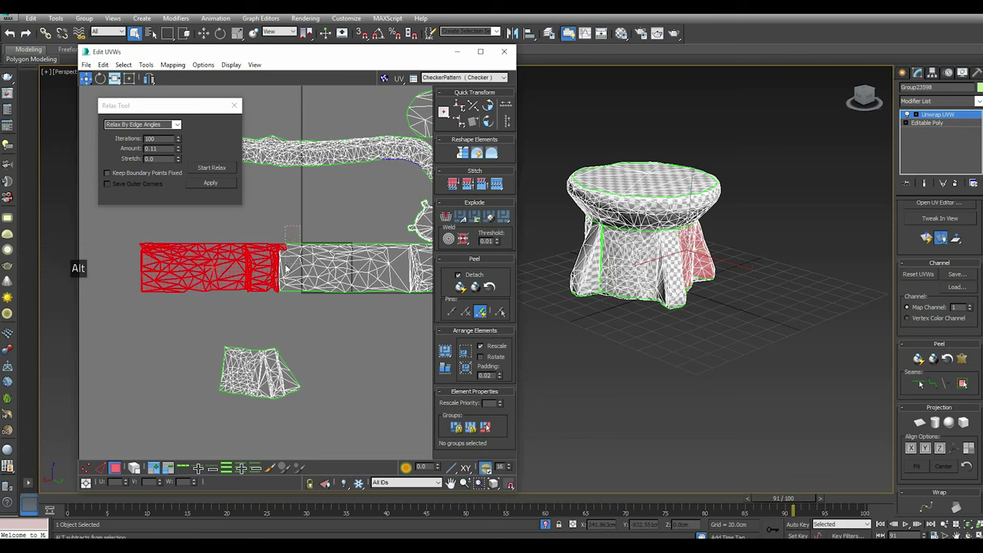
Dismiss the quad menu and reselect the front skirt panel faces on the model
{"action": "right_click", "coordinate": [246, 267]}
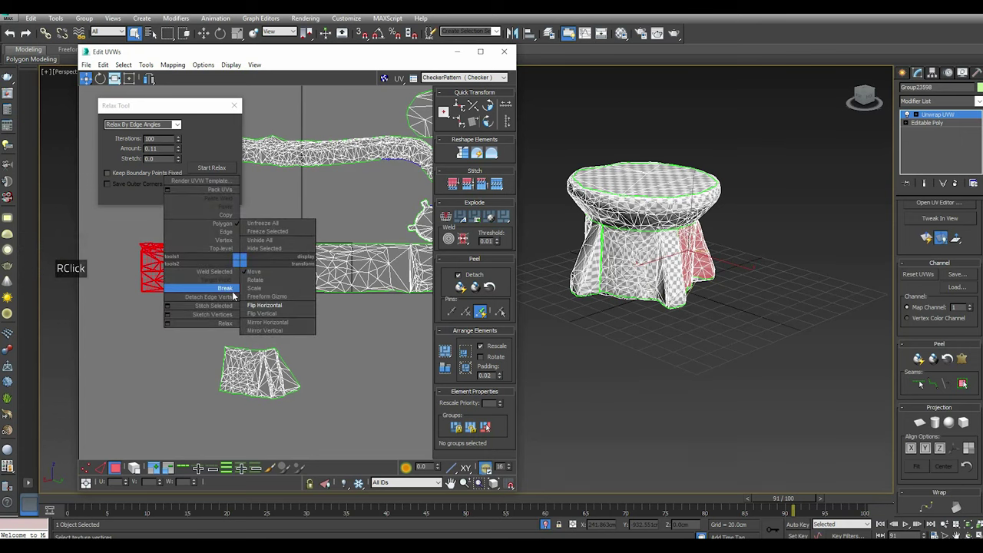
{"action": "right_click", "coordinate": [235, 294]}
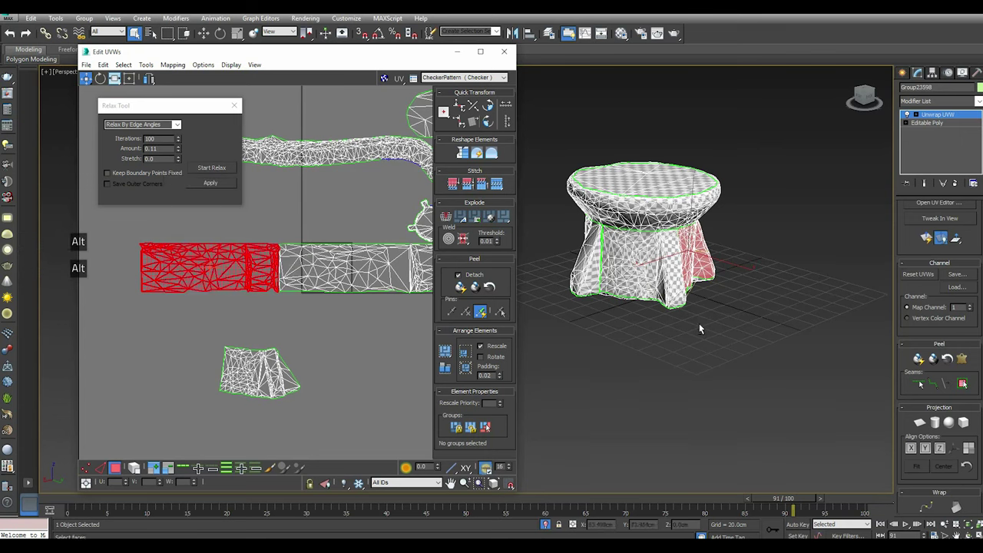
{"action": "scroll", "scroll_direction": "down", "scroll_amount": 3}
{"action": "scroll", "scroll_direction": "up", "scroll_amount": 3}
{"action": "scroll", "scroll_direction": "down", "scroll_amount": 3}
{"action": "scroll", "scroll_direction": "up", "scroll_amount": 3}
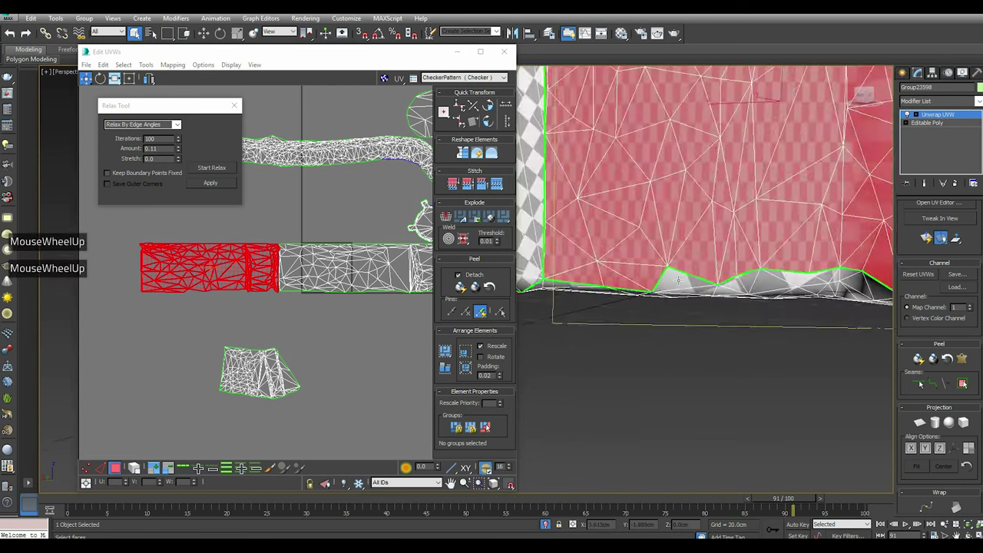
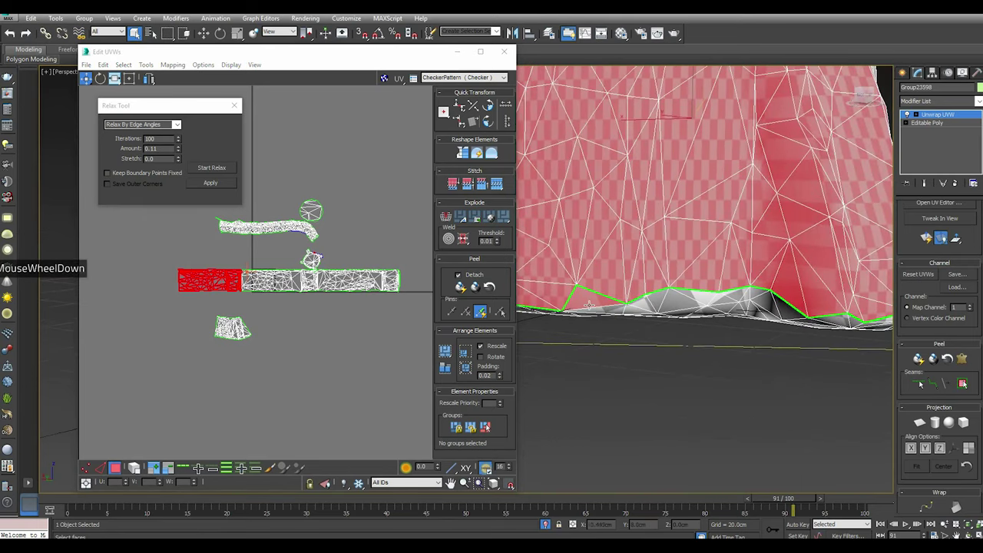
{"action": "scroll", "scroll_direction": "up", "scroll_amount": 3}
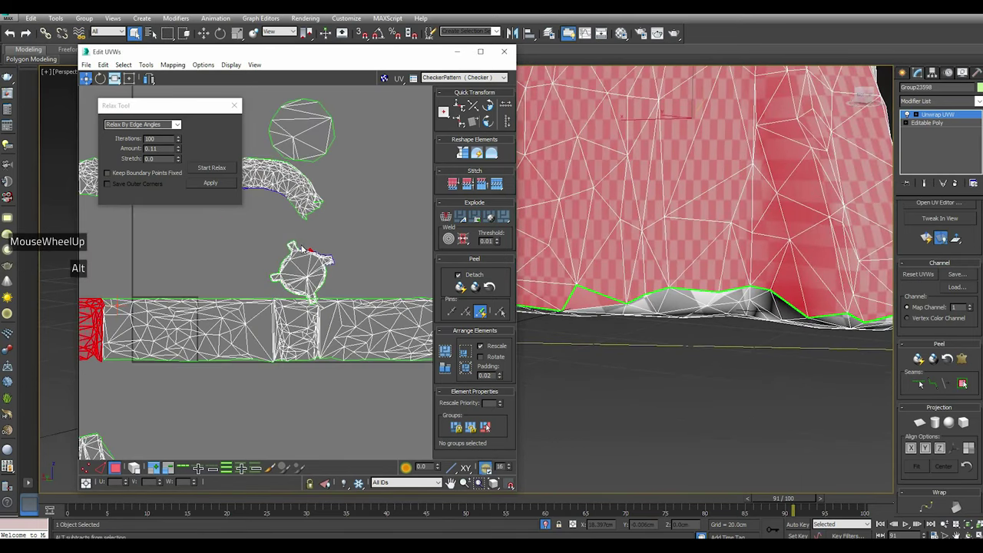
{"action": "scroll", "scroll_direction": "down", "scroll_amount": 3}
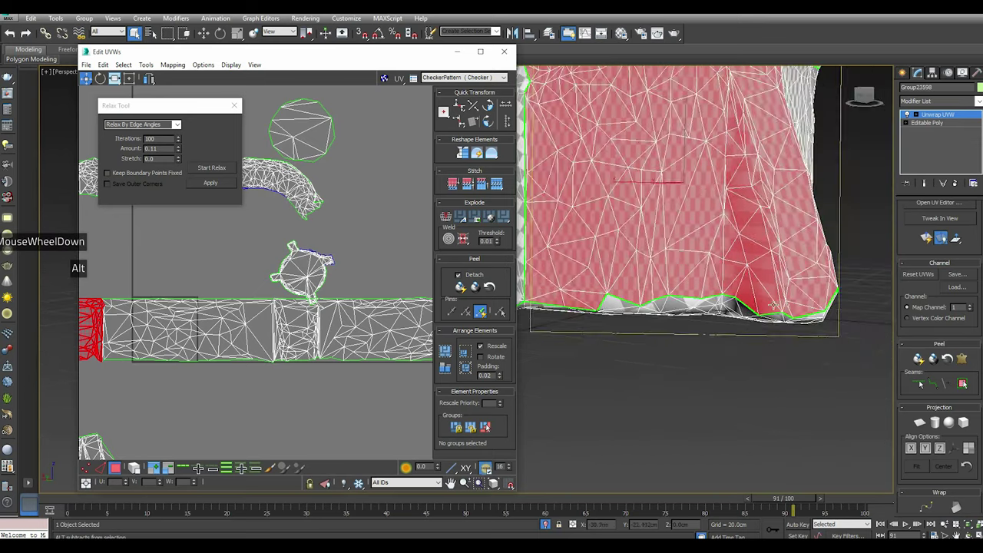
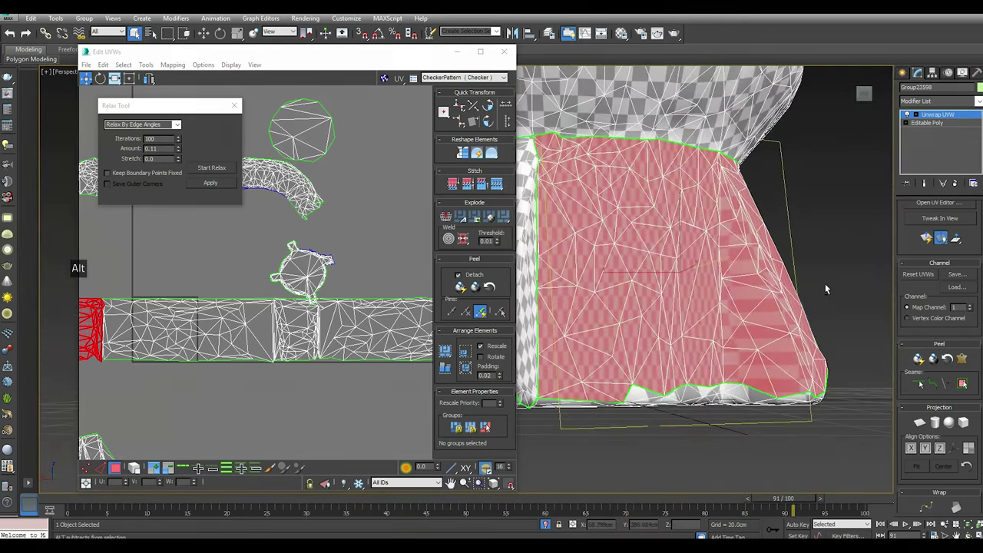
{"action": "scroll", "scroll_direction": "down", "scroll_amount": 3}
{"action": "left_click", "coordinate": [926, 426]}
{"action": "left_click", "coordinate": [915, 449]}
{"action": "scroll", "scroll_direction": "down", "scroll_amount": 3}
{"action": "left_click", "coordinate": [925, 422]}
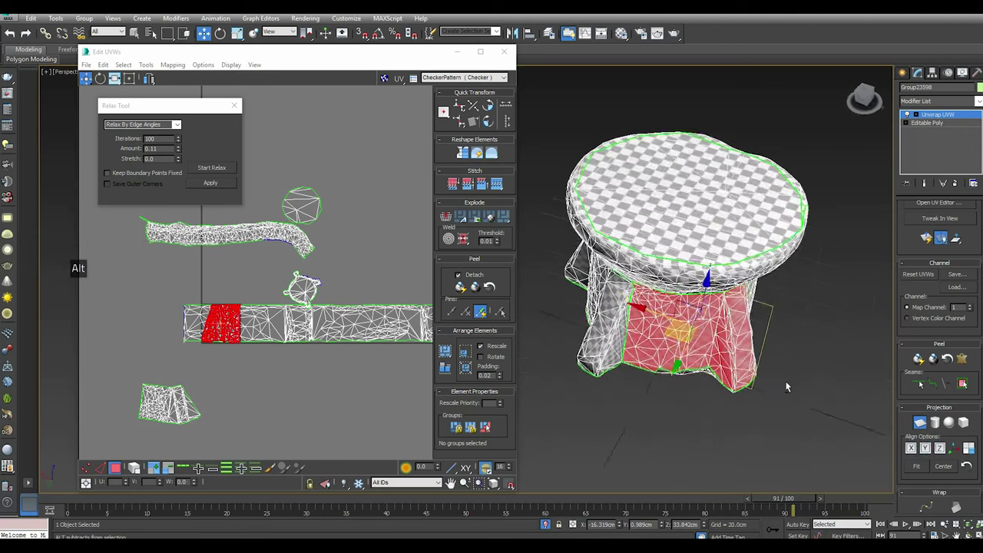
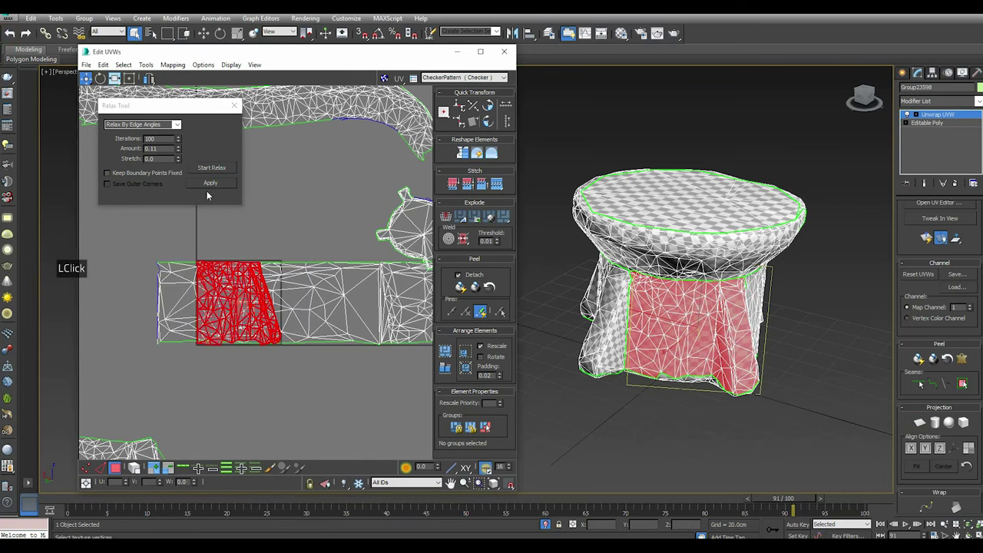
Relax the selected skirt panel UVs into a patch inside the long skirt strip
{"action": "left_click", "coordinate": [209, 171]}
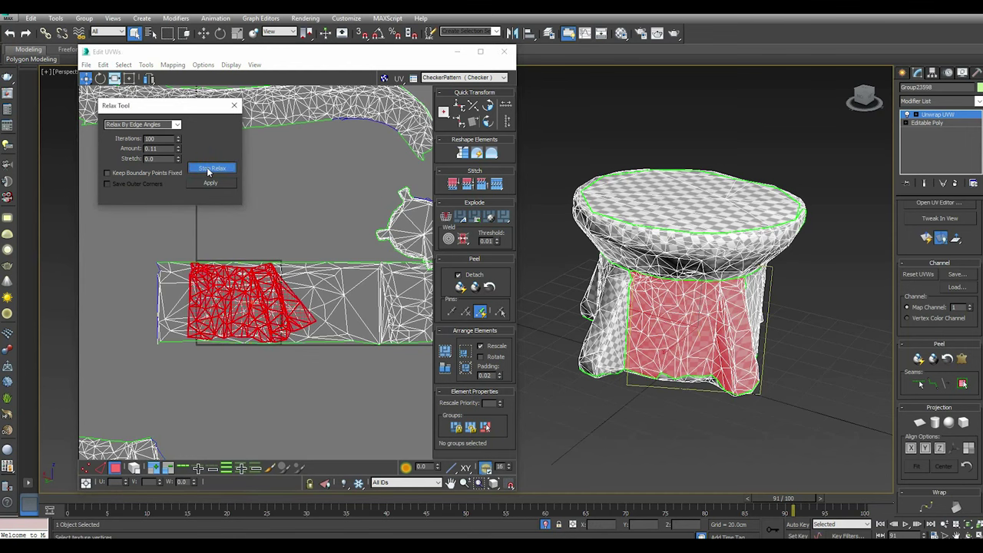
{"action": "left_click", "coordinate": [209, 170]}
{"action": "left_click", "coordinate": [211, 187]}
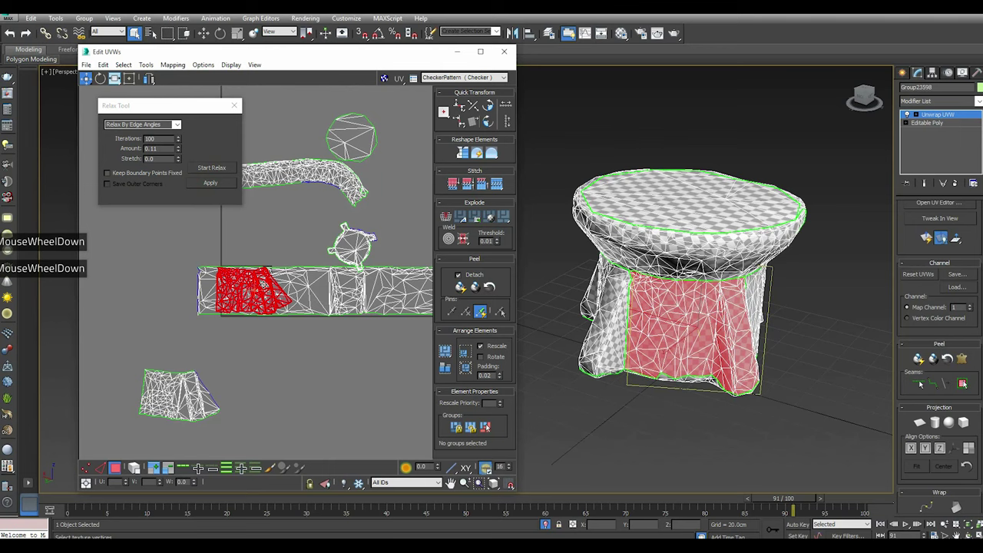
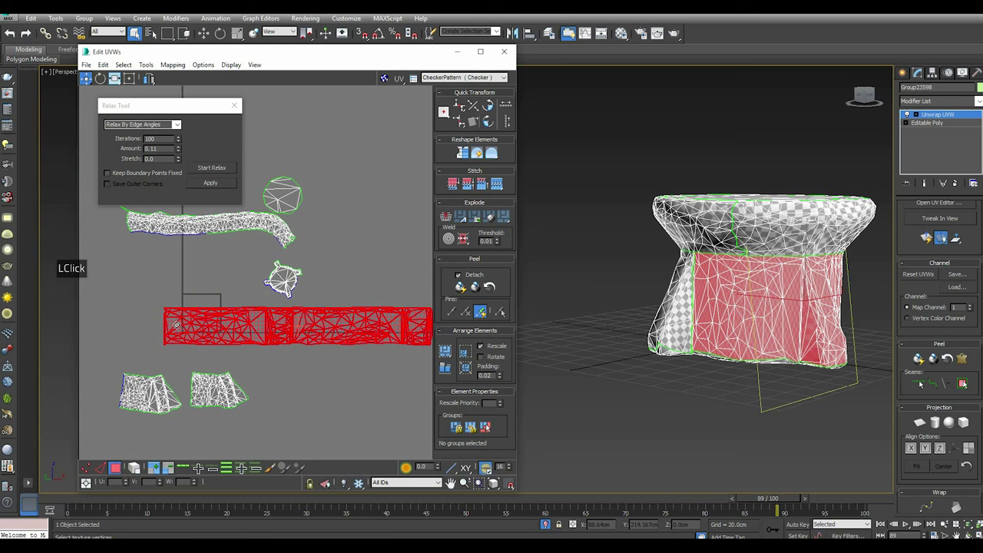
Select the whole skirt strip island, then narrow the selection to the front panel only
{"action": "left_click", "coordinate": [153, 302]}
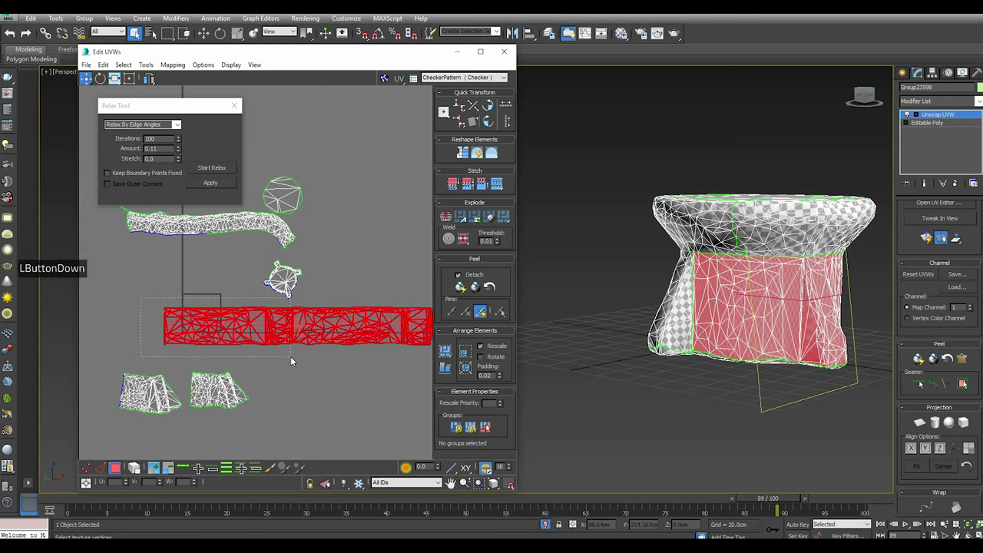
{"action": "scroll", "scroll_direction": "up", "scroll_amount": 3}
{"action": "scroll", "scroll_direction": "up", "scroll_amount": 3}
{"action": "left_click", "coordinate": [287, 448]}
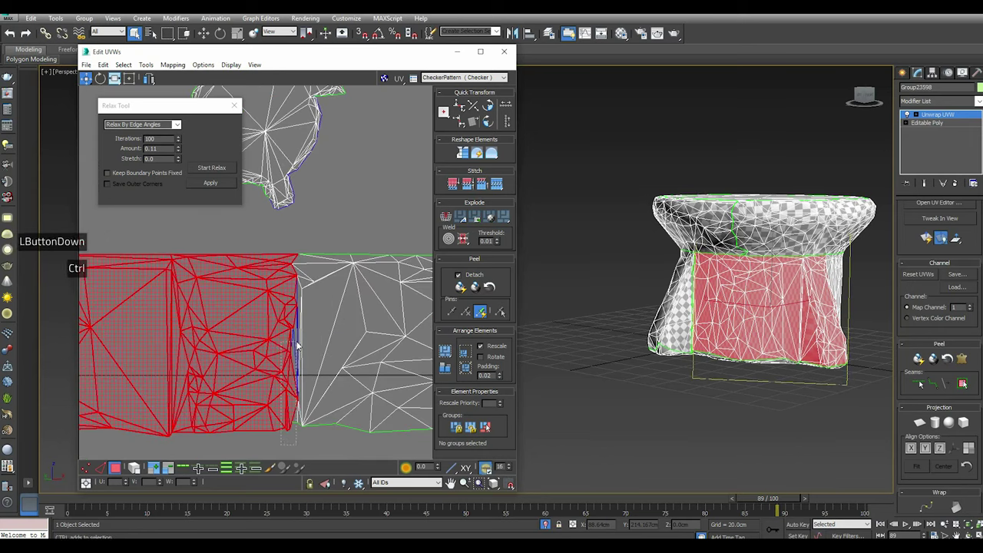
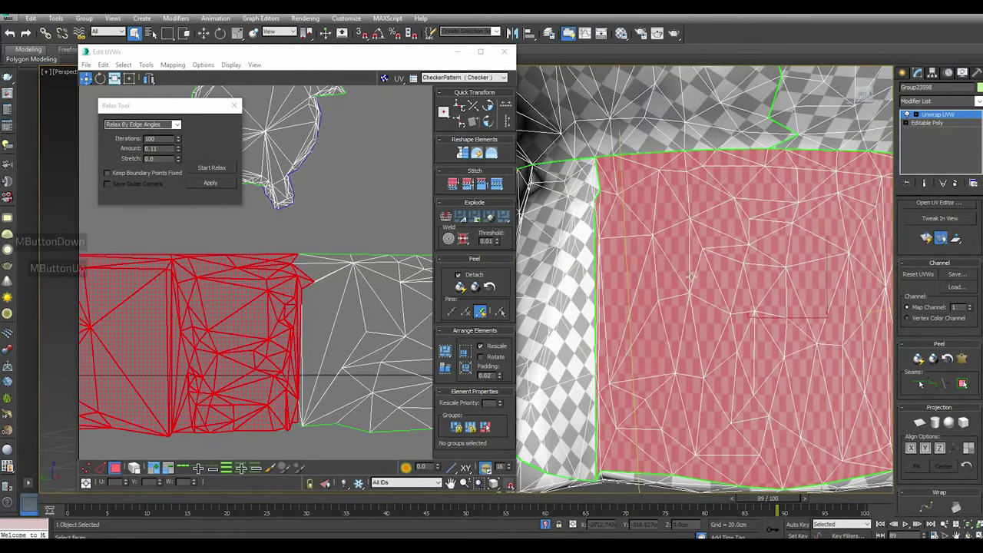
{"action": "scroll", "scroll_direction": "down", "scroll_amount": 3}
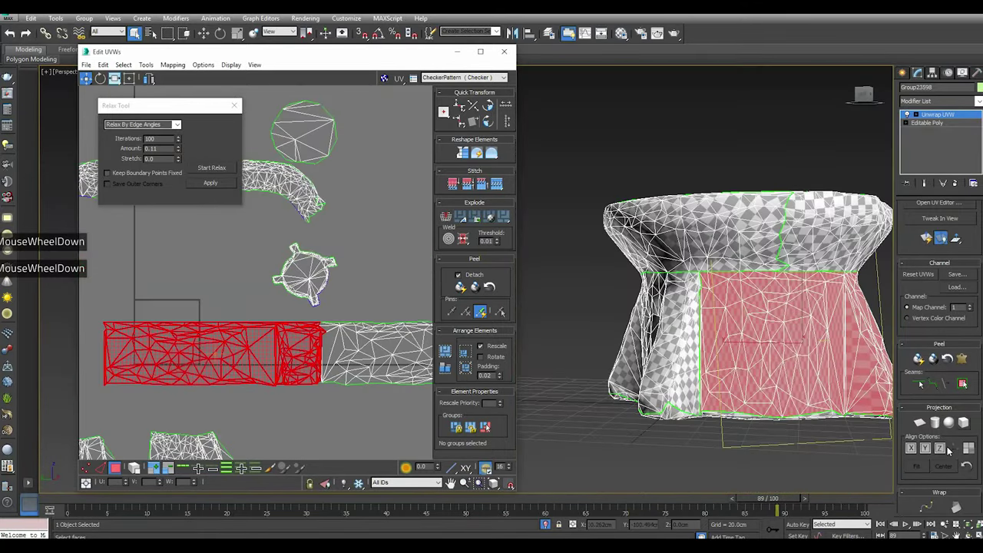
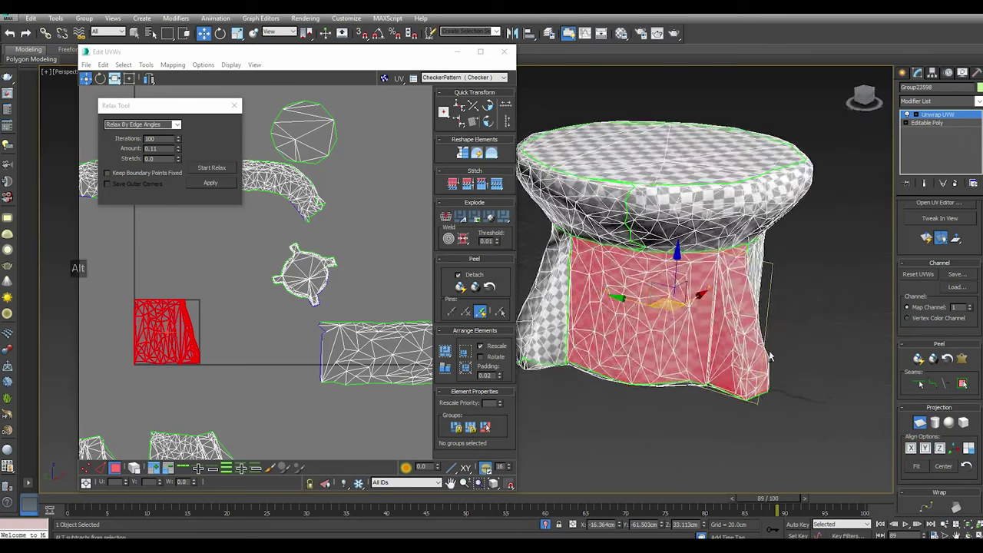
Trial-relax the front skirt panel by edge angles, then undo the result
{"action": "left_click", "coordinate": [925, 428]}
{"action": "scroll", "scroll_direction": "up", "scroll_amount": 3}
{"action": "left_click", "coordinate": [214, 169]}
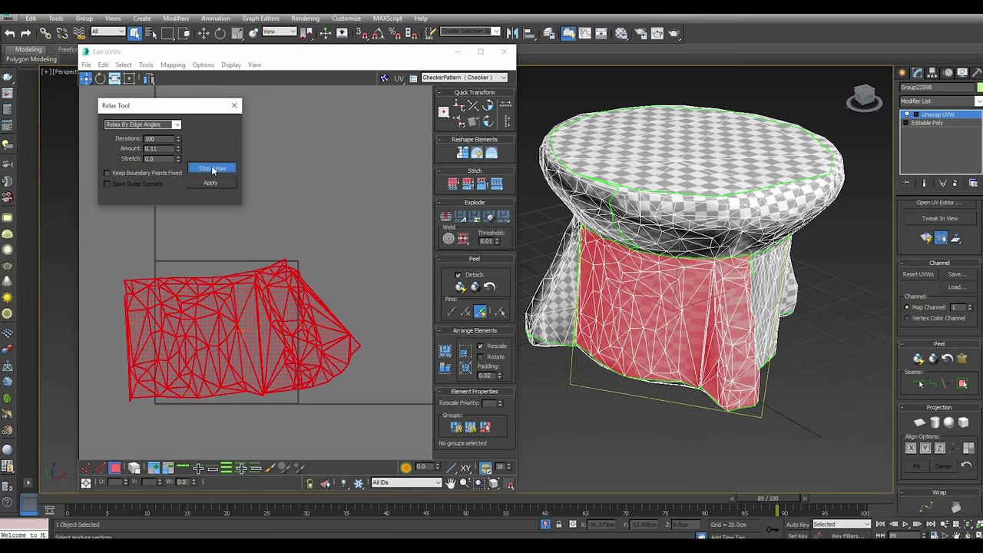
{"action": "left_click", "coordinate": [214, 169]}
{"action": "double_click", "coordinate": [217, 185]}
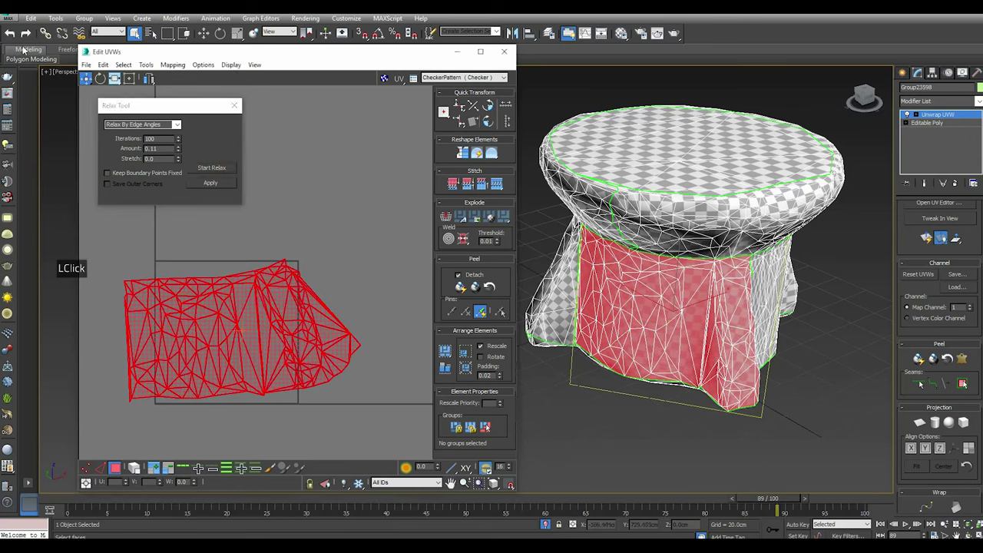
{"action": "left_click", "coordinate": [15, 37]}
{"action": "left_click", "coordinate": [13, 33]}
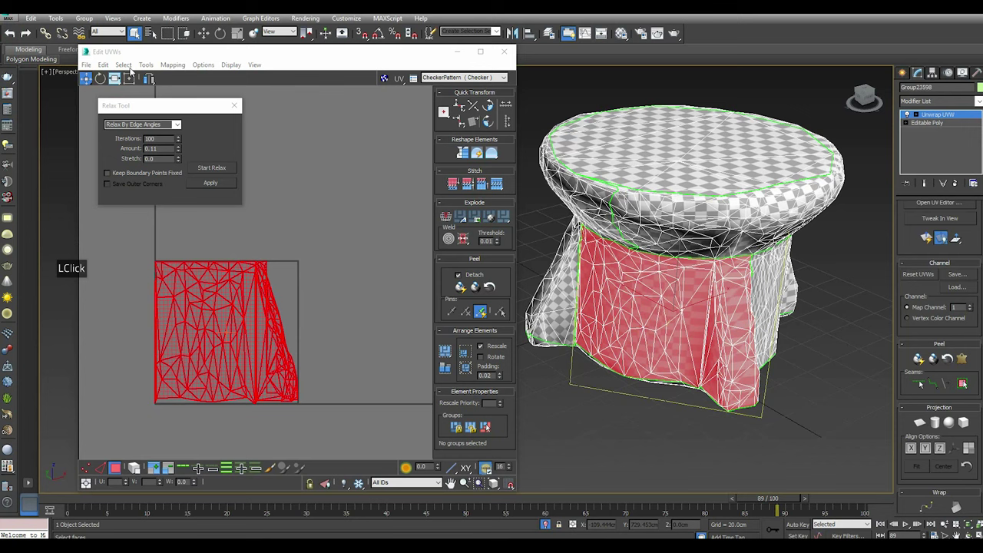
Switch to polygon-angle relaxing, relax the panel again and compare the flatter patch
{"action": "left_click", "coordinate": [174, 138]}
{"action": "double_click", "coordinate": [218, 170]}
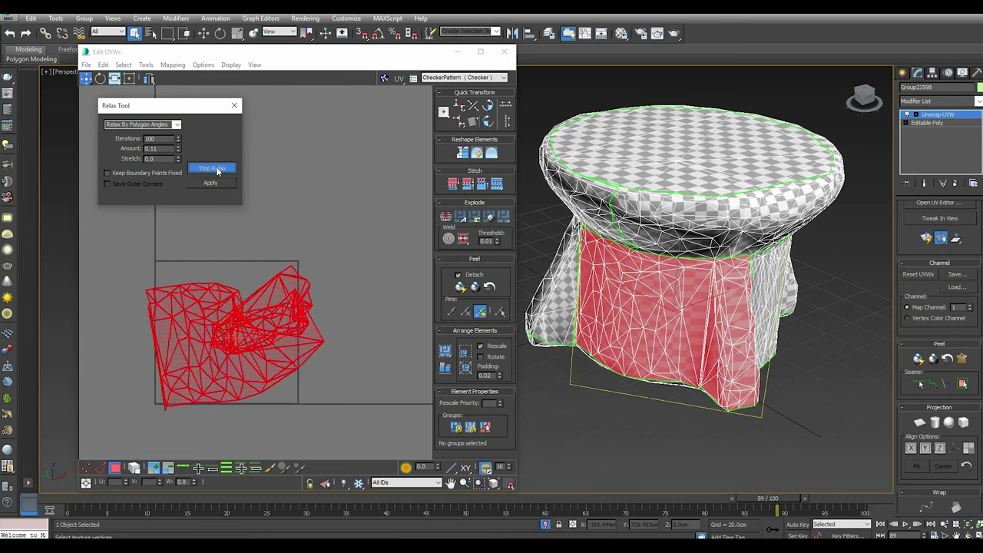
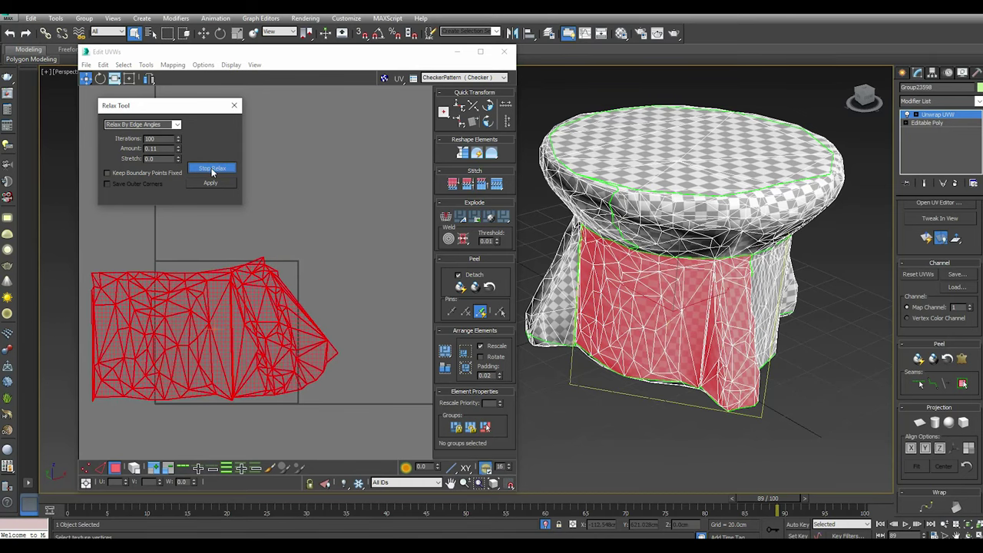
{"action": "left_click", "coordinate": [215, 172]}
{"action": "left_click", "coordinate": [216, 184]}
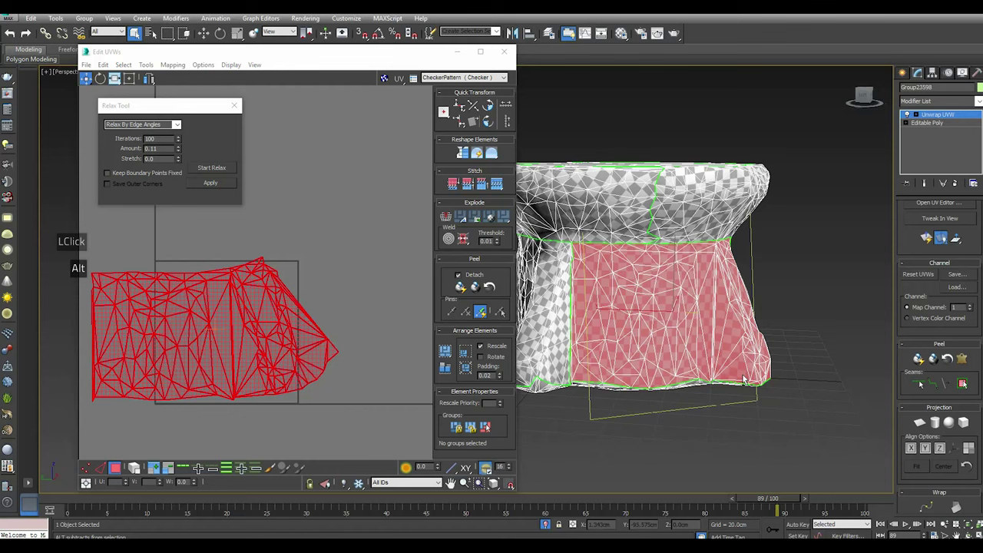
{"action": "scroll", "scroll_direction": "down", "scroll_amount": 3}
{"action": "scroll", "scroll_direction": "up", "scroll_amount": 3}
{"action": "scroll", "scroll_direction": "down", "scroll_amount": 3}
{"action": "scroll", "scroll_direction": "up", "scroll_amount": 3}
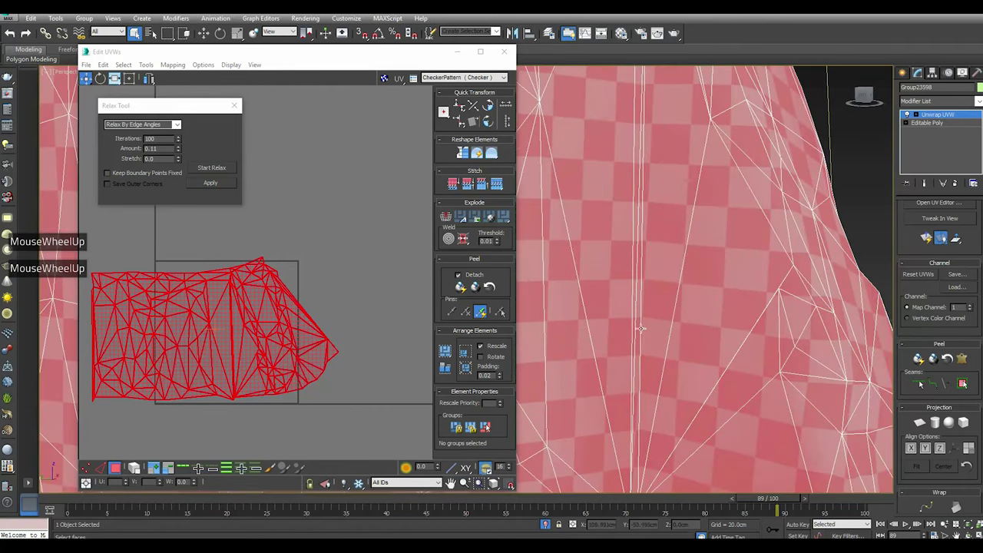
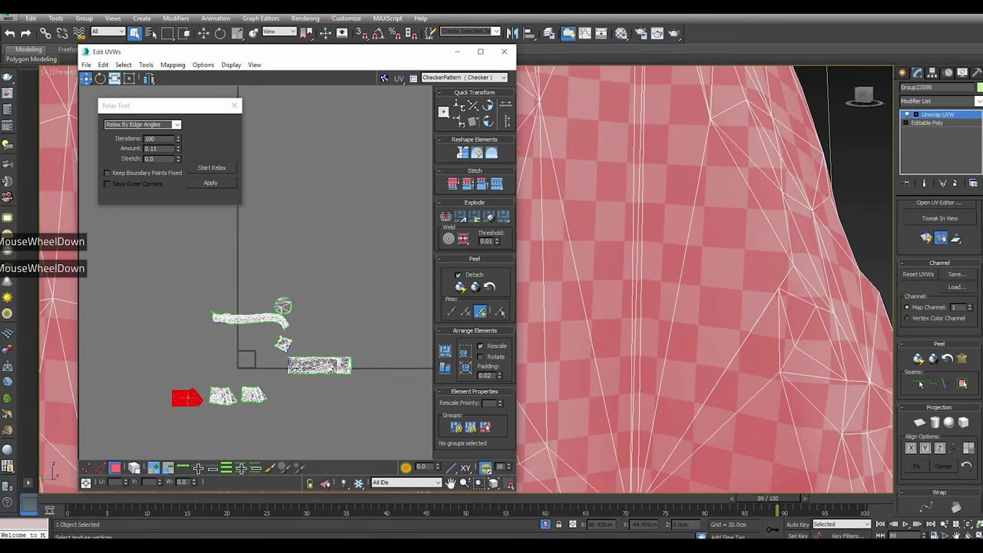
{"action": "scroll", "scroll_direction": "up", "scroll_amount": 3}
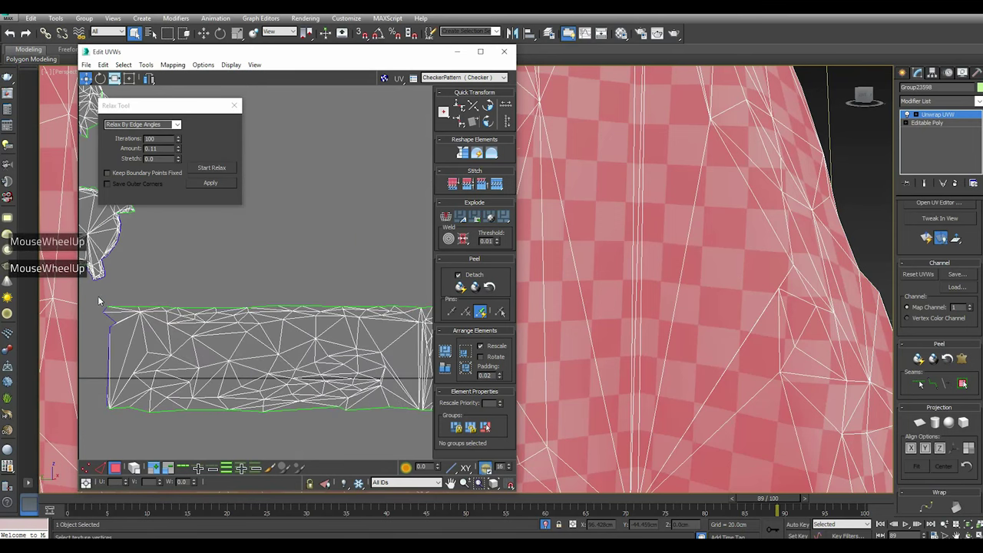
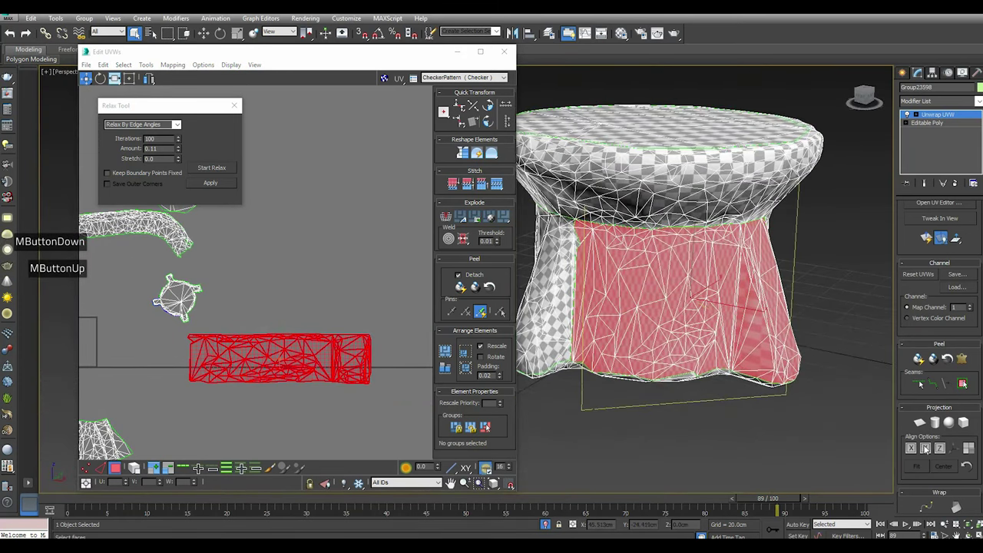
Select another skirt panel on the model and start a trial relax of its square shell
{"action": "left_click", "coordinate": [925, 422]}
{"action": "left_click", "coordinate": [925, 421]}
{"action": "left_click", "coordinate": [933, 451]}
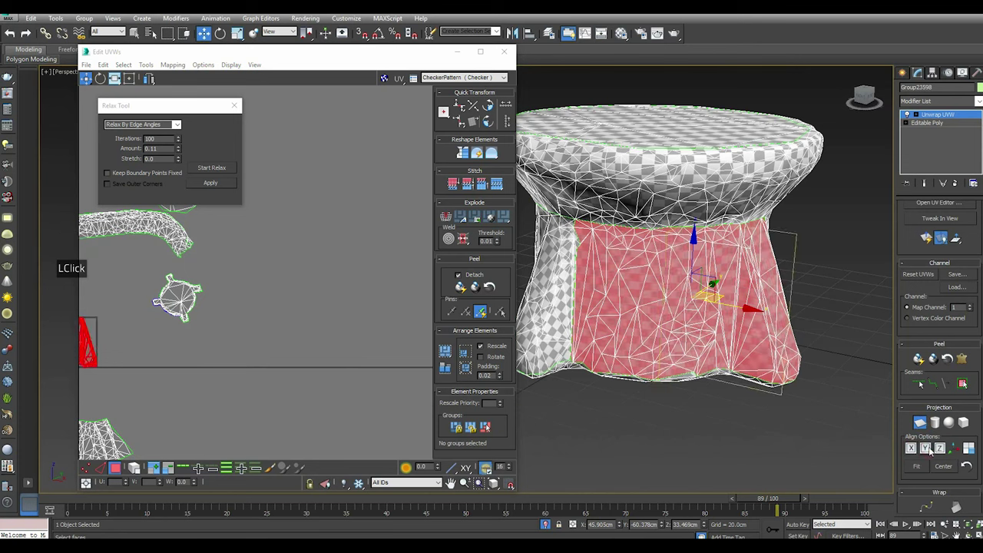
{"action": "left_click", "coordinate": [926, 423]}
{"action": "middle_click", "coordinate": [271, 284]}
{"action": "scroll", "scroll_direction": "up", "scroll_amount": 3}
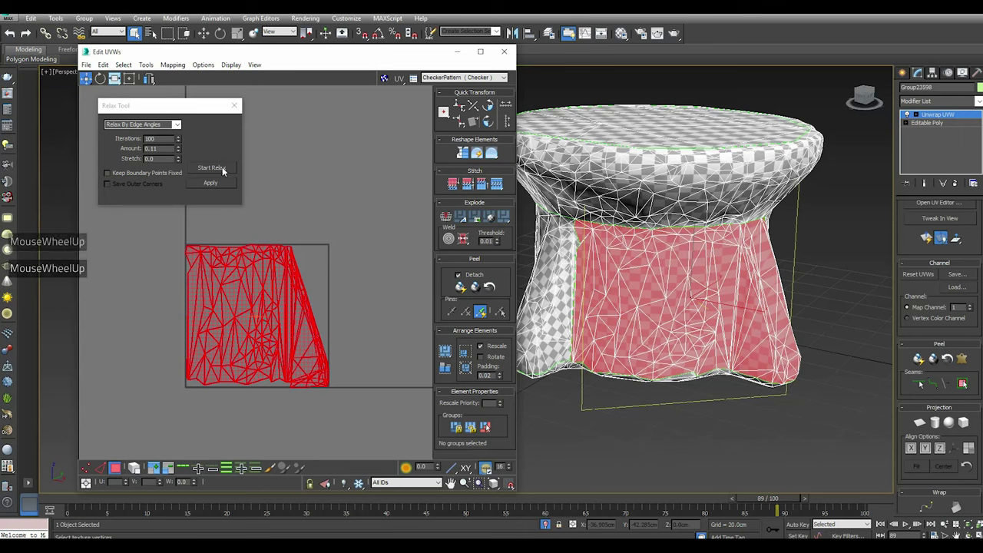
{"action": "left_click", "coordinate": [225, 170]}
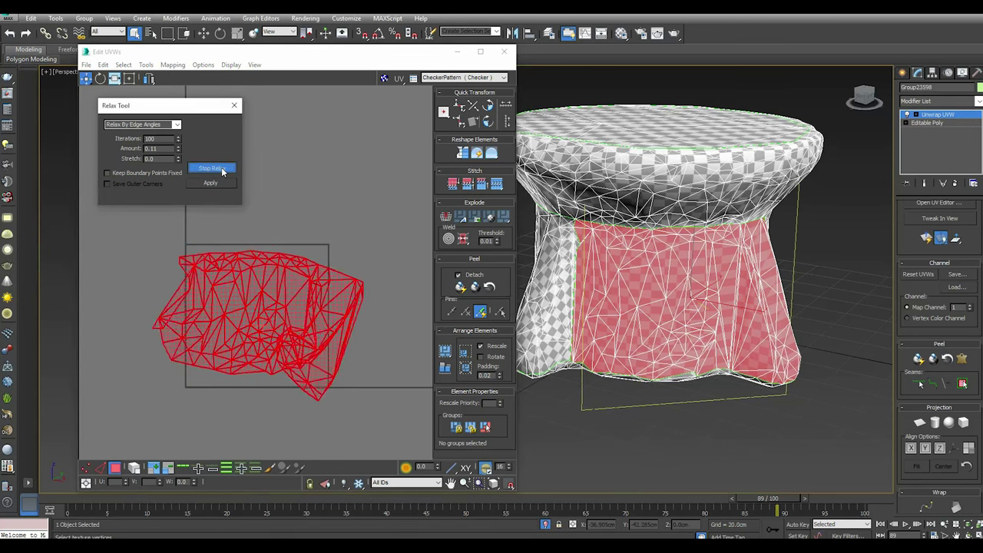
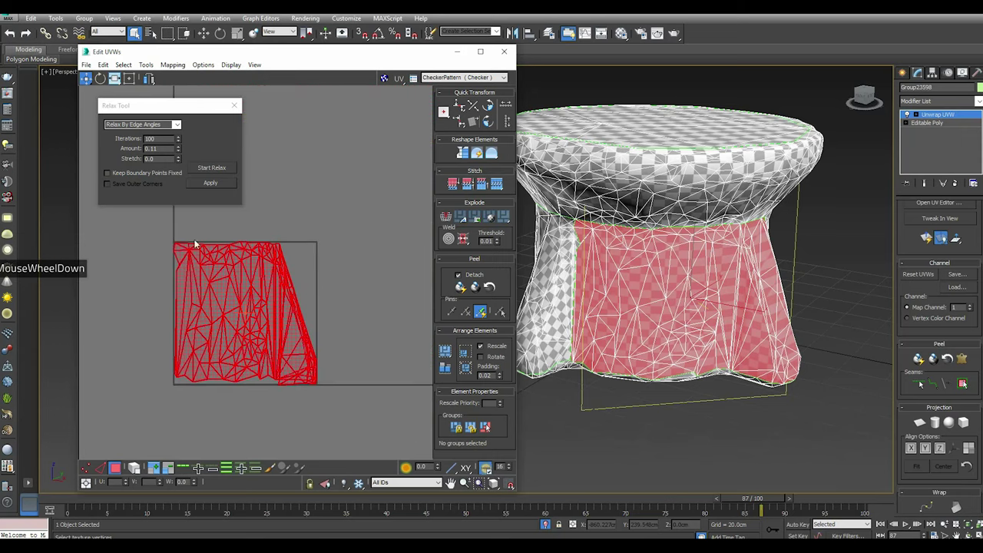
Select the skirt's narrow side-panel faces and bring them into the Edit UVWs view
{"action": "left_click", "coordinate": [387, 244]}
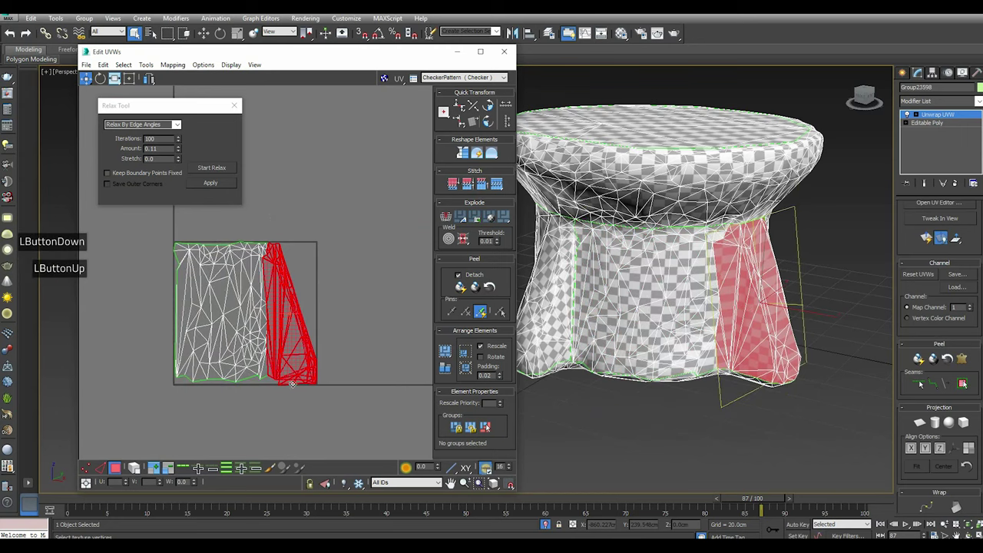
{"action": "scroll", "scroll_direction": "up", "scroll_amount": 3}
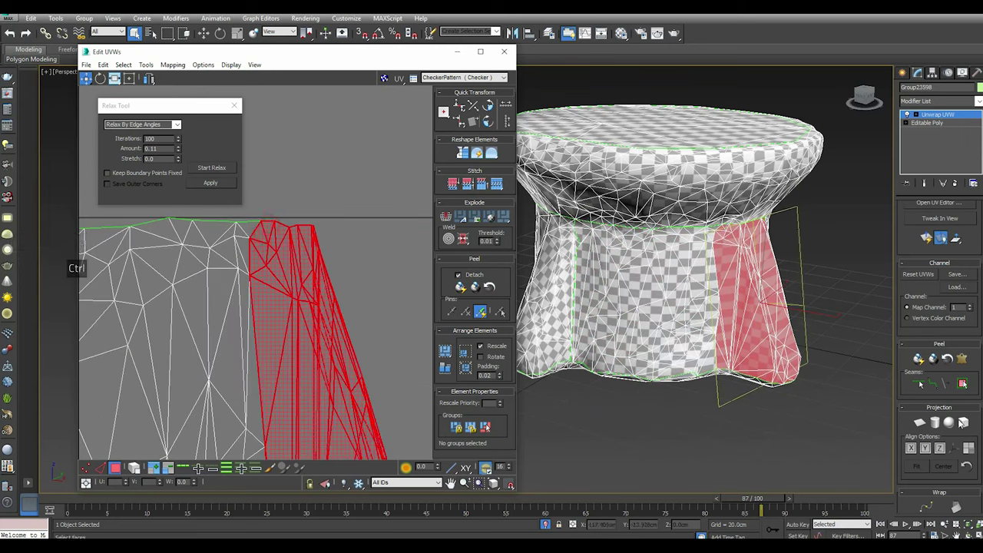
{"action": "left_click", "coordinate": [920, 424]}
{"action": "left_click", "coordinate": [912, 451]}
{"action": "scroll", "scroll_direction": "down", "scroll_amount": 3}
{"action": "middle_click", "coordinate": [288, 327]}
Run Start Relax / Stop Relax on the side panel's UVs and apply the relaxed result
{"action": "left_click", "coordinate": [206, 169]}
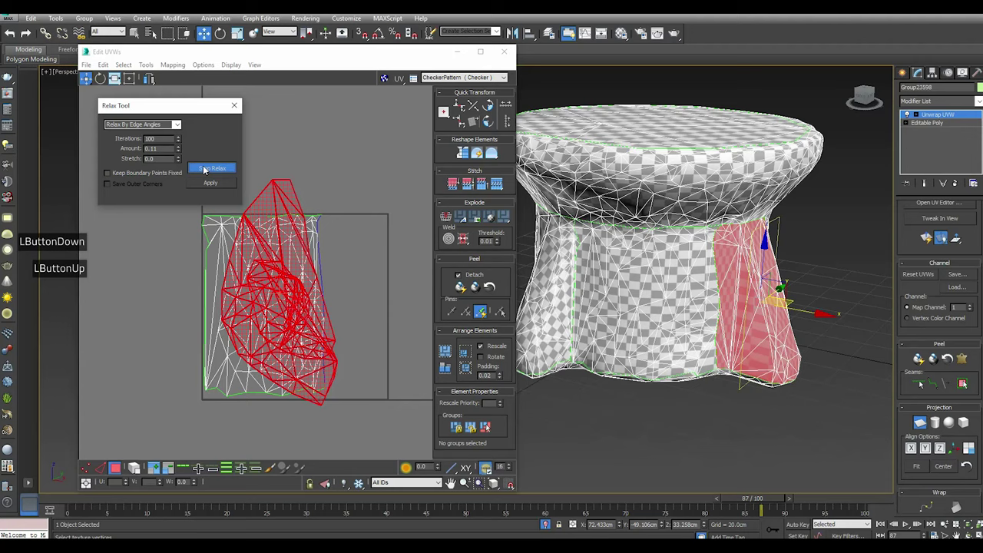
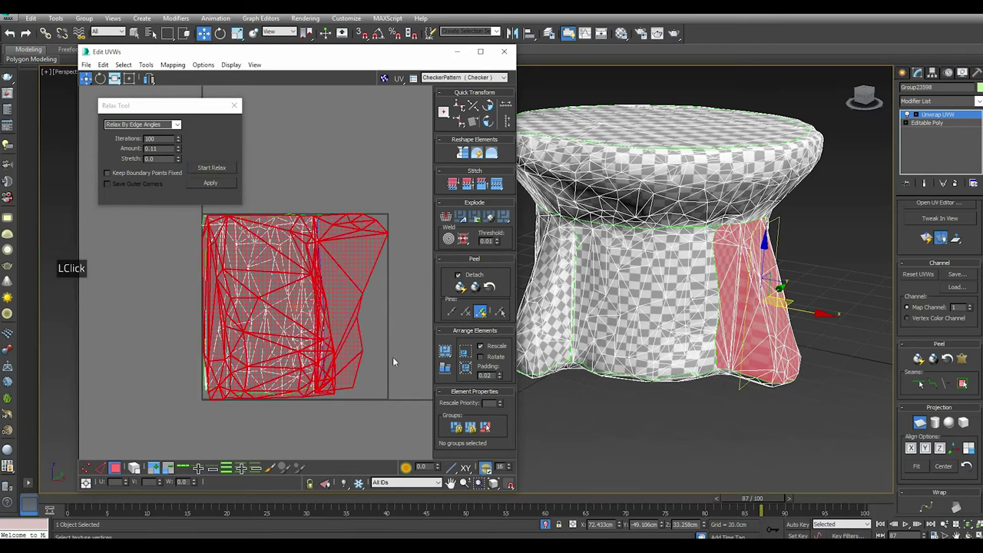
{"action": "right_click", "coordinate": [325, 309]}
{"action": "double_click", "coordinate": [332, 348]}
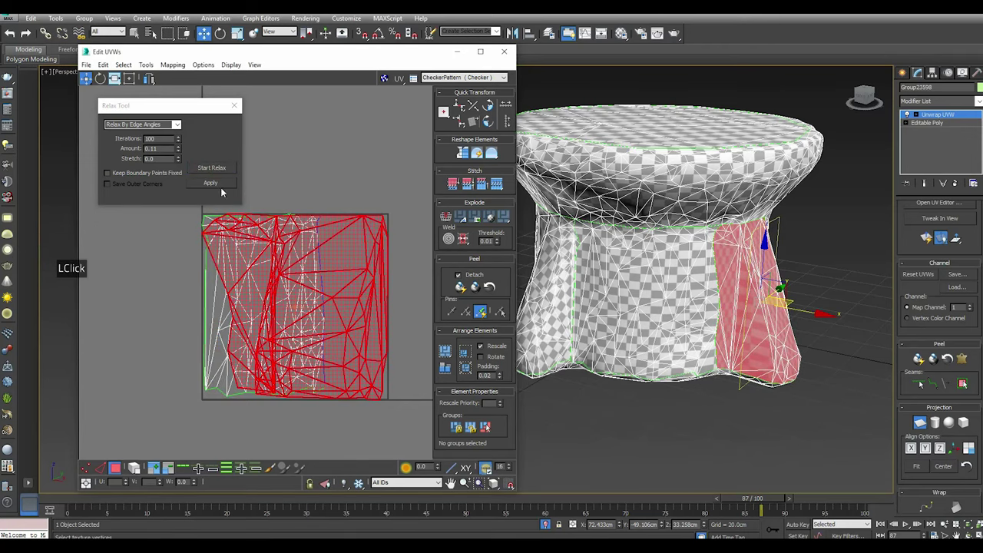
{"action": "left_click", "coordinate": [205, 171]}
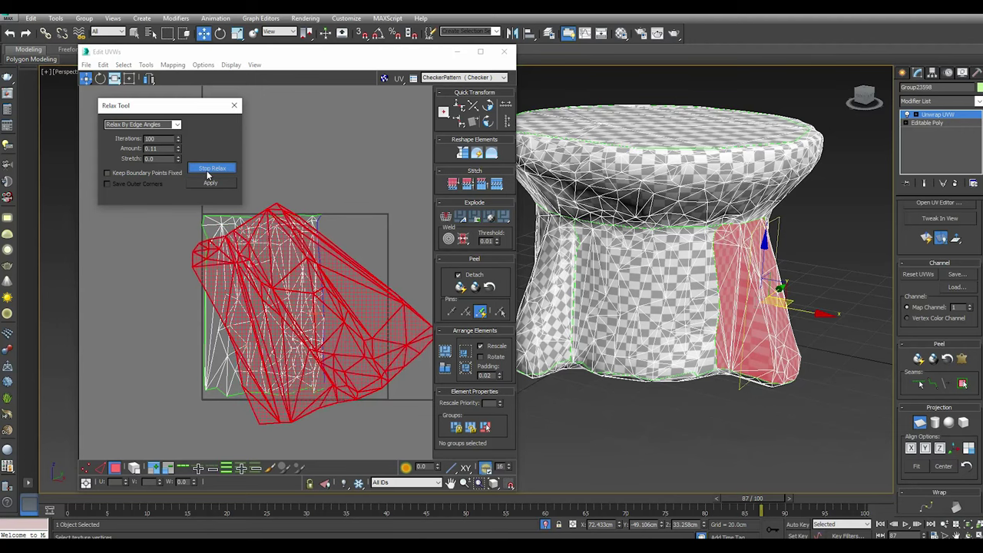
{"action": "left_click", "coordinate": [209, 173]}
{"action": "left_click", "coordinate": [208, 188]}
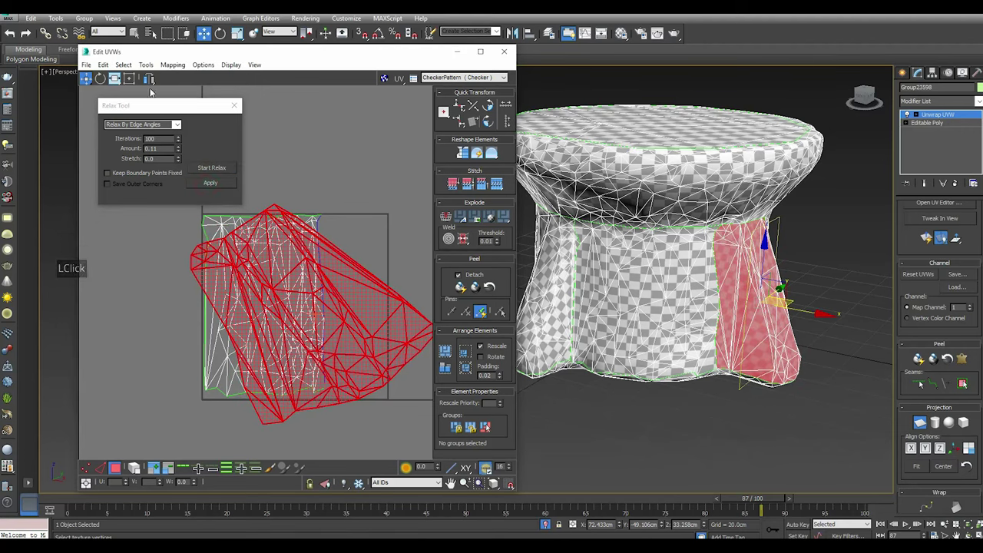
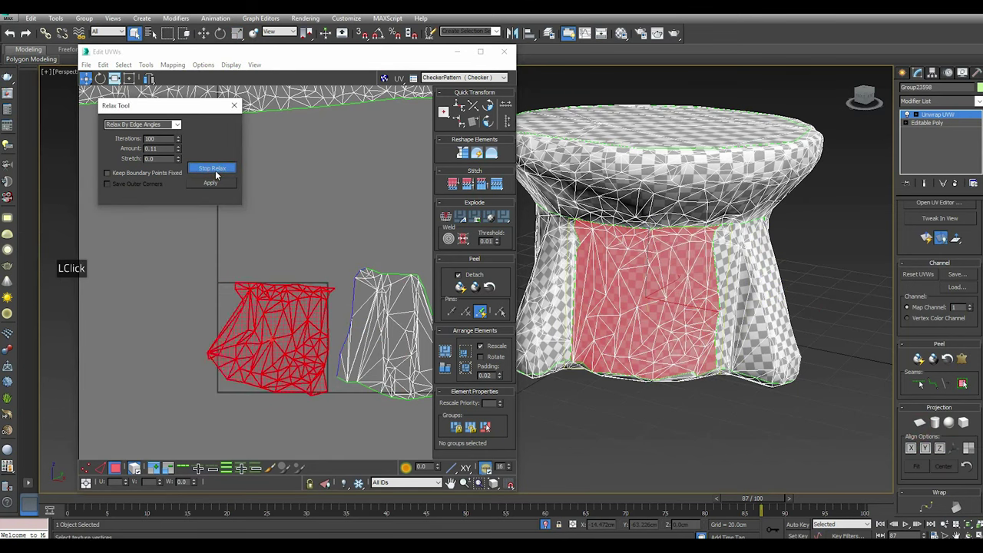
Run another start/stop relax pass on the skirt panel and inspect the spread-out shell
{"action": "left_click", "coordinate": [219, 175]}
{"action": "left_click", "coordinate": [218, 187]}
{"action": "scroll", "scroll_direction": "up", "scroll_amount": 3}
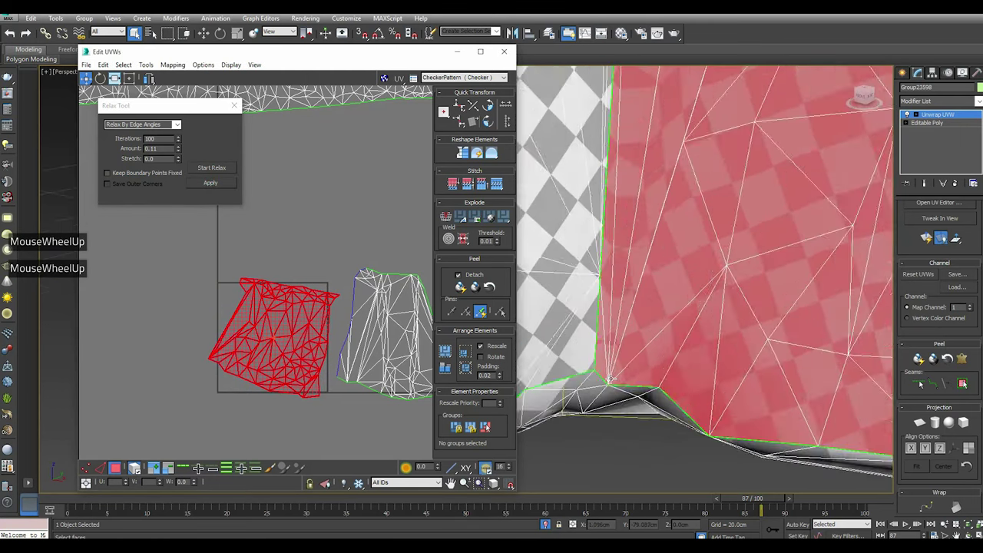
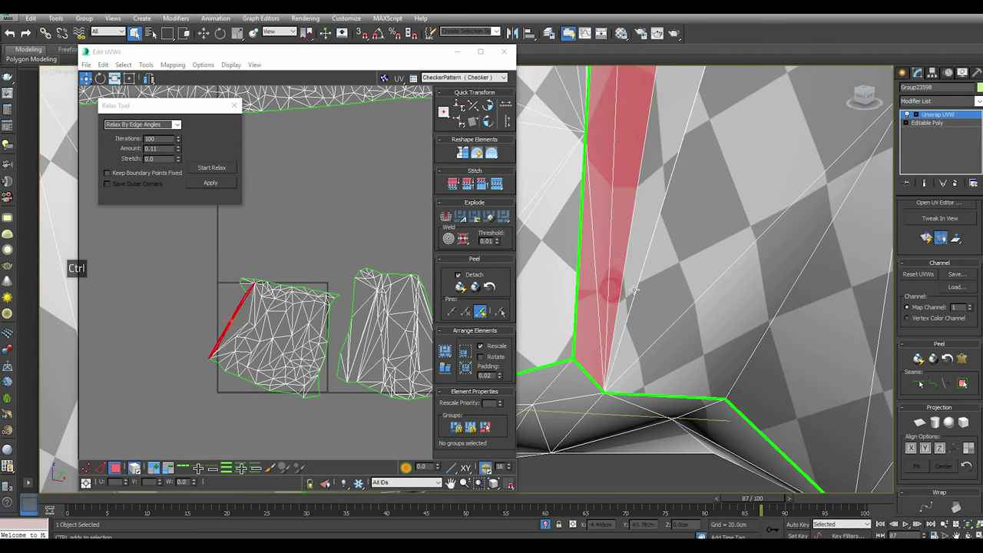
{"action": "scroll", "scroll_direction": "down", "scroll_amount": 3}
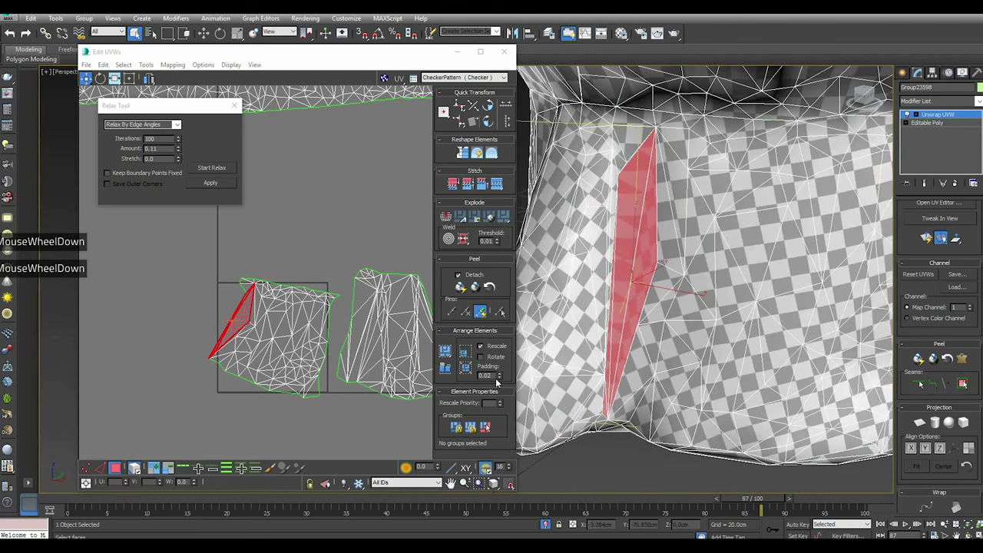
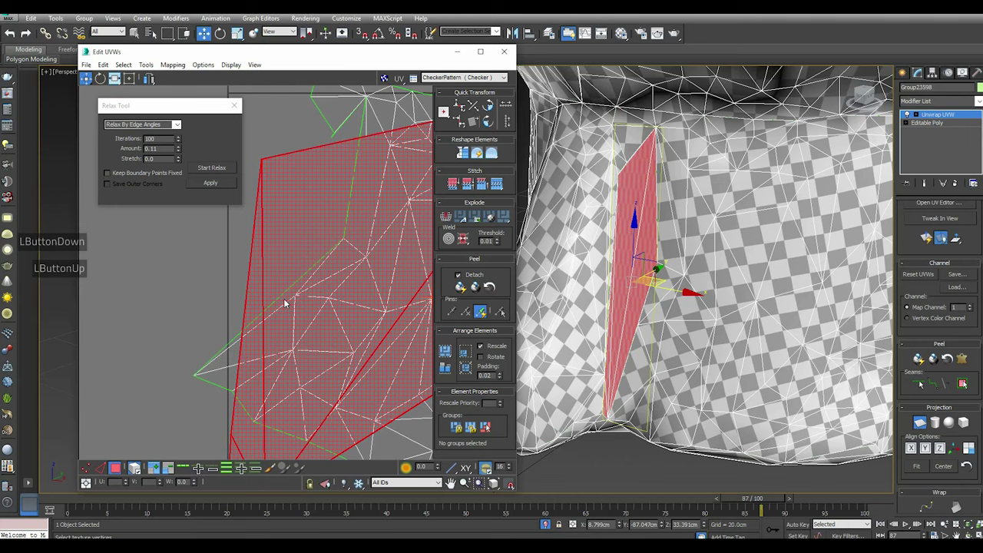
{"action": "scroll", "scroll_direction": "down", "scroll_amount": 3}
{"action": "scroll", "scroll_direction": "down", "scroll_amount": 3}
{"action": "left_click", "coordinate": [213, 172]}
{"action": "left_click", "coordinate": [213, 172]}
Relax the front skirt panel by polygon angles until it forms a near-rectangular shell, then stop
{"action": "left_click", "coordinate": [9, 36]}
{"action": "right_click", "coordinate": [297, 296]}
{"action": "left_click", "coordinate": [310, 339]}
{"action": "left_click", "coordinate": [206, 172]}
{"action": "left_click", "coordinate": [208, 173]}
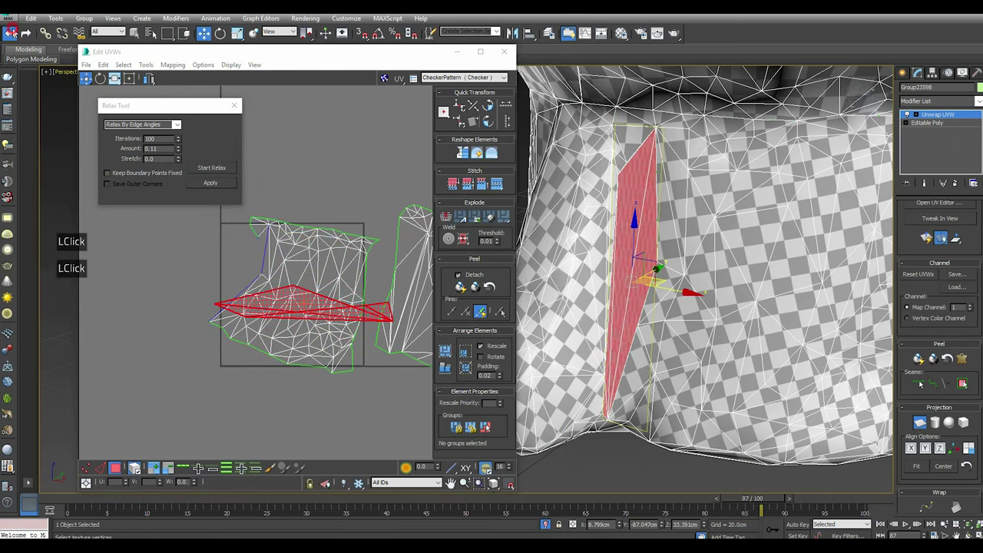
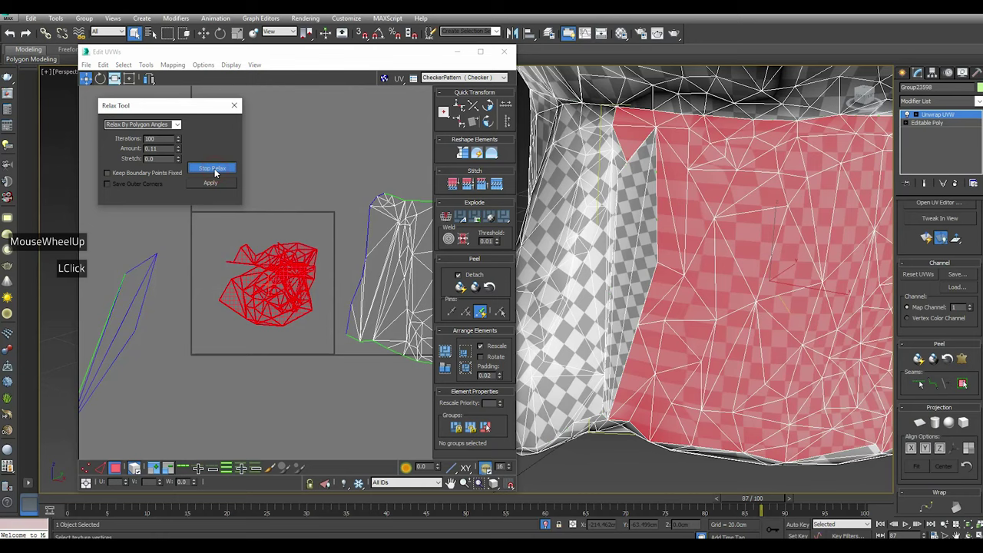
{"action": "left_click", "coordinate": [215, 174]}
Relax the side-panel island the same way and add the other side-panel island to the selection
{"action": "left_click", "coordinate": [14, 39]}
{"action": "right_click", "coordinate": [253, 302]}
{"action": "left_click", "coordinate": [257, 339]}
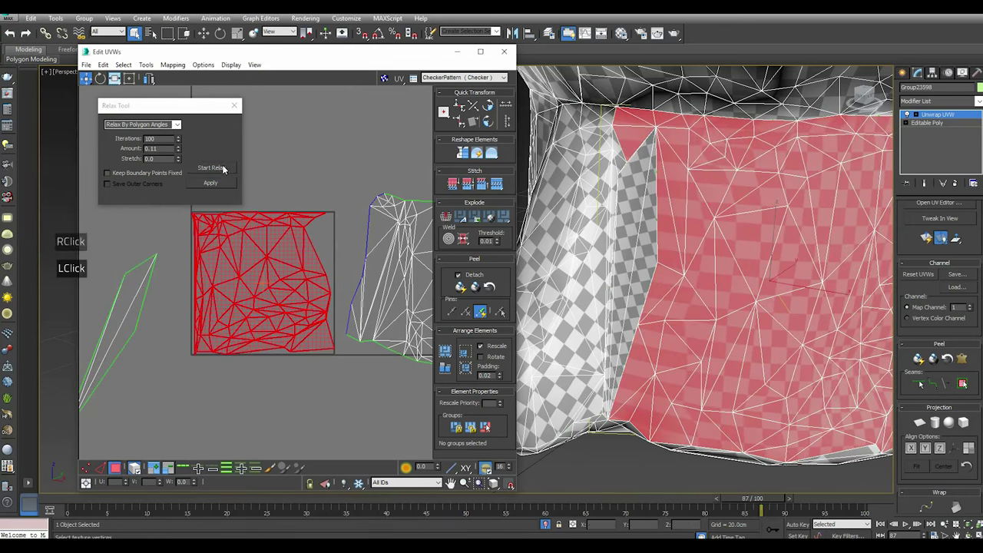
{"action": "left_click", "coordinate": [222, 172]}
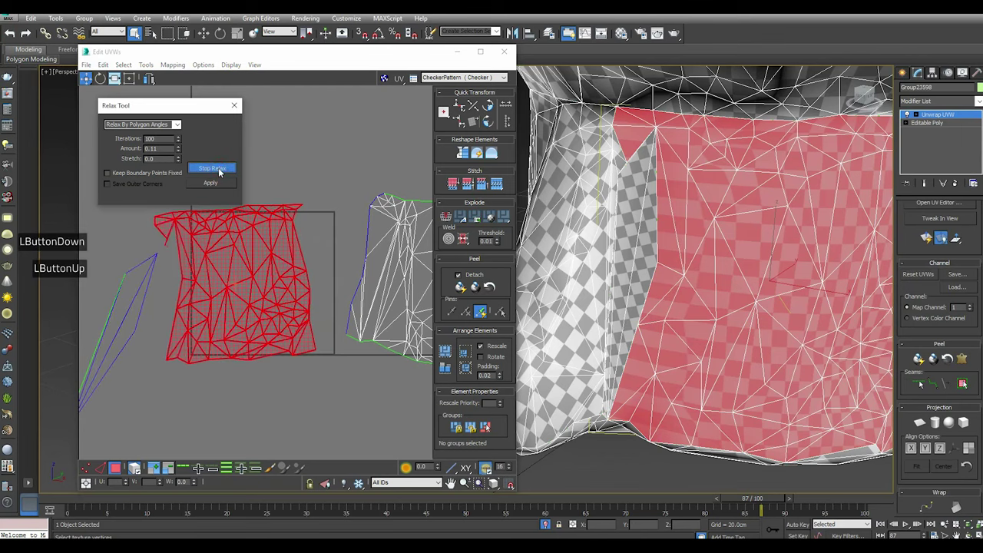
{"action": "left_click", "coordinate": [222, 174]}
{"action": "left_click", "coordinate": [225, 186]}
{"action": "scroll", "scroll_direction": "down", "scroll_amount": 3}
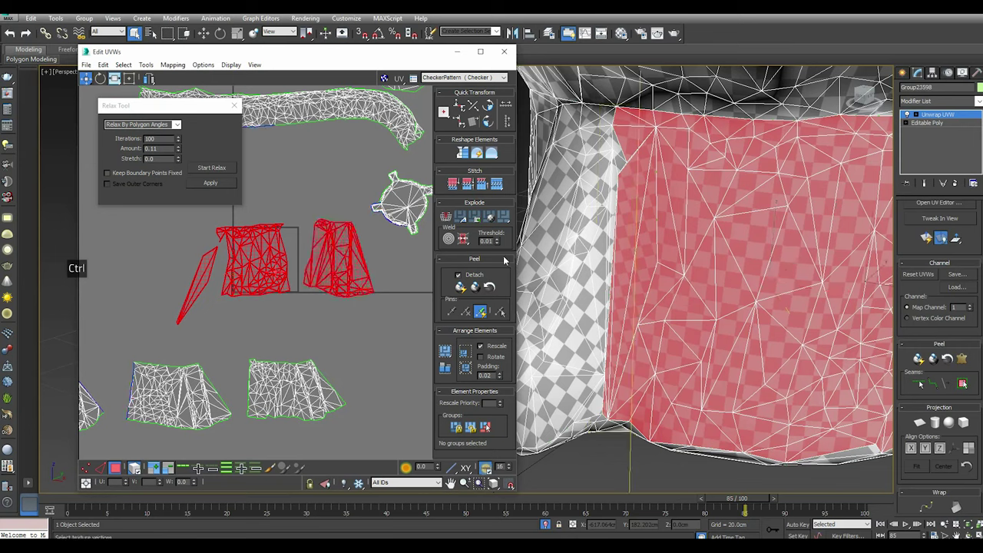
Stitch the thin sliver and both side-panel islands into one curved strip and select the whole strip
{"action": "left_click", "coordinate": [498, 190]}
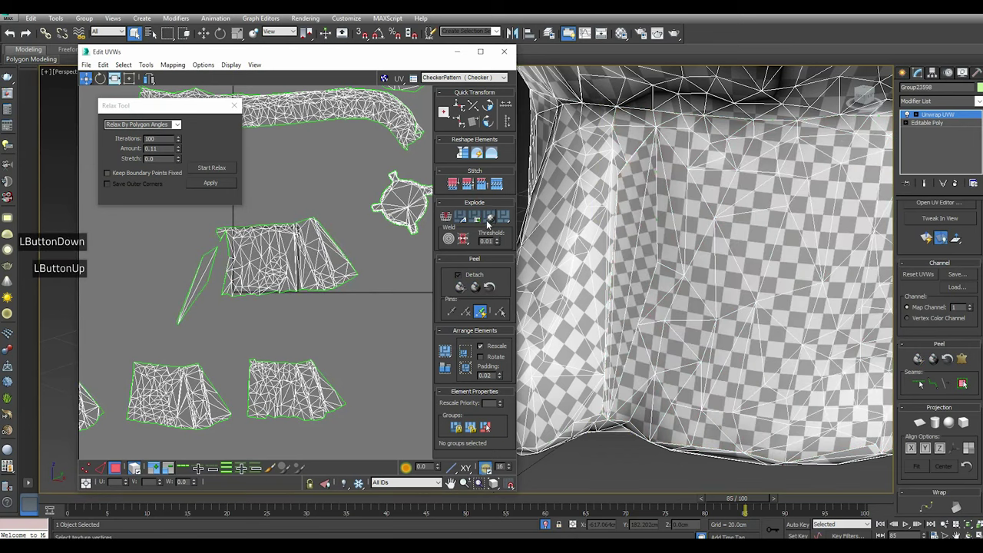
{"action": "scroll", "scroll_direction": "up", "scroll_amount": 3}
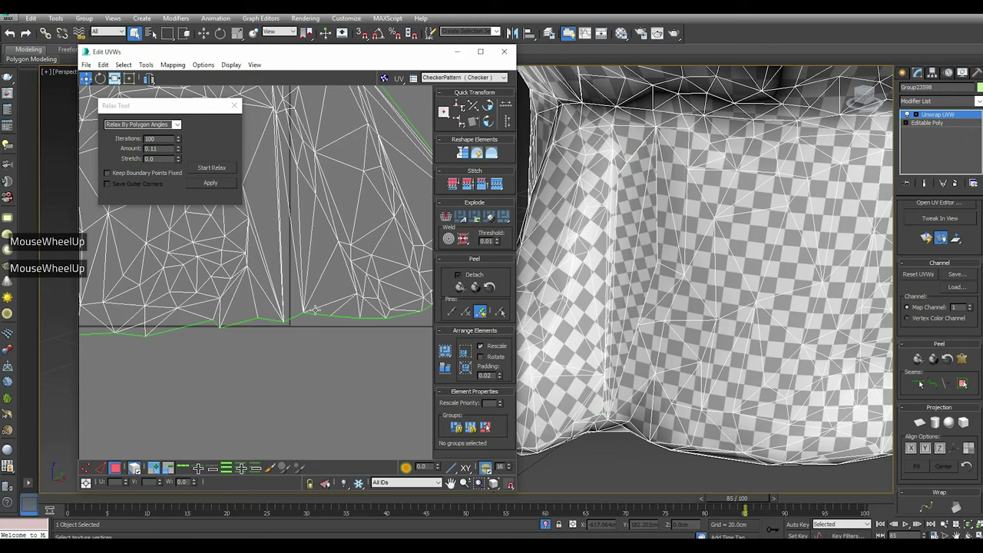
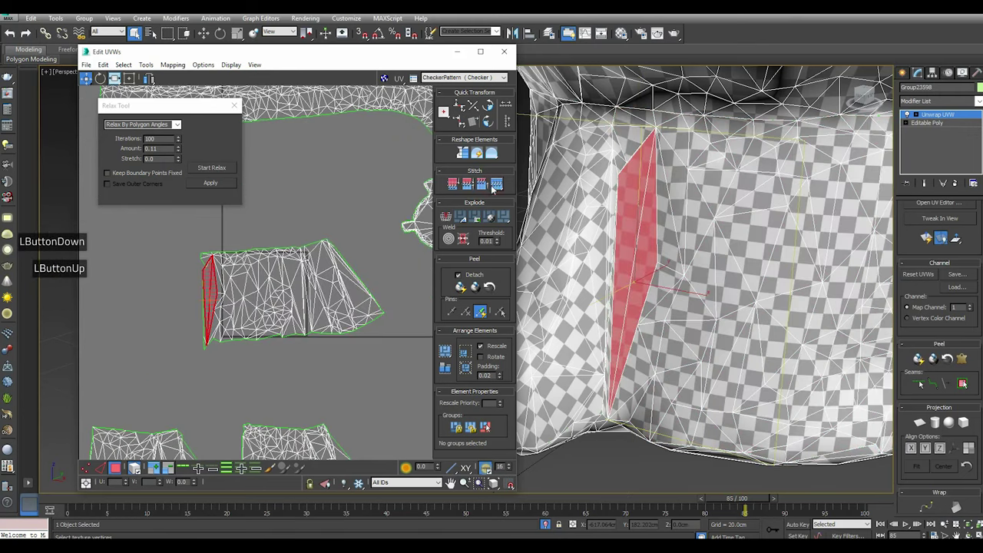
{"action": "left_click", "coordinate": [262, 373]}
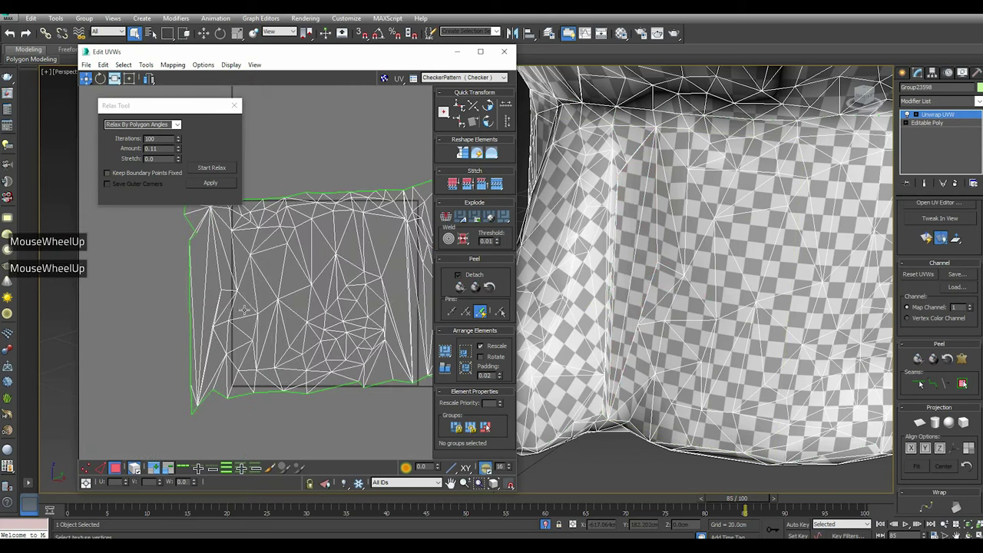
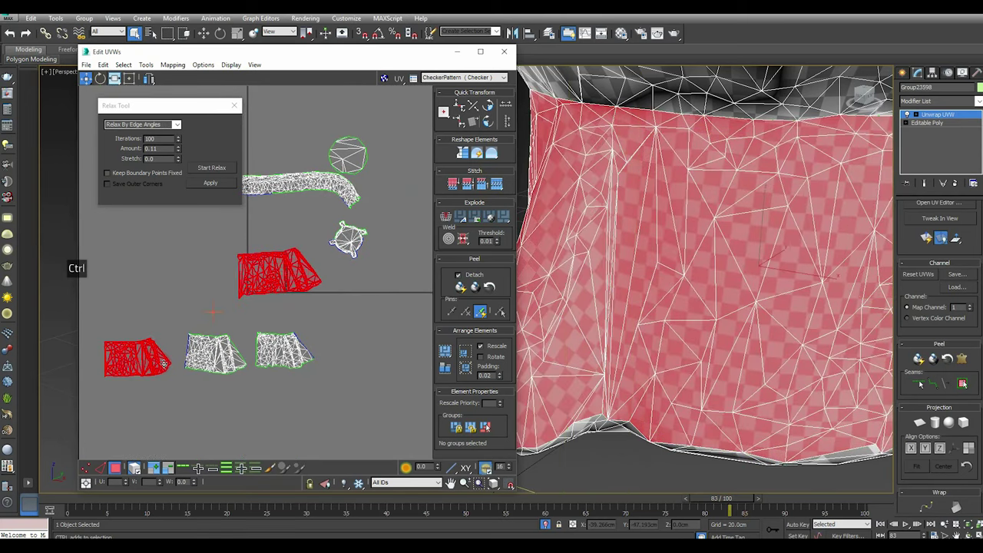
{"action": "left_click", "coordinate": [499, 187]}
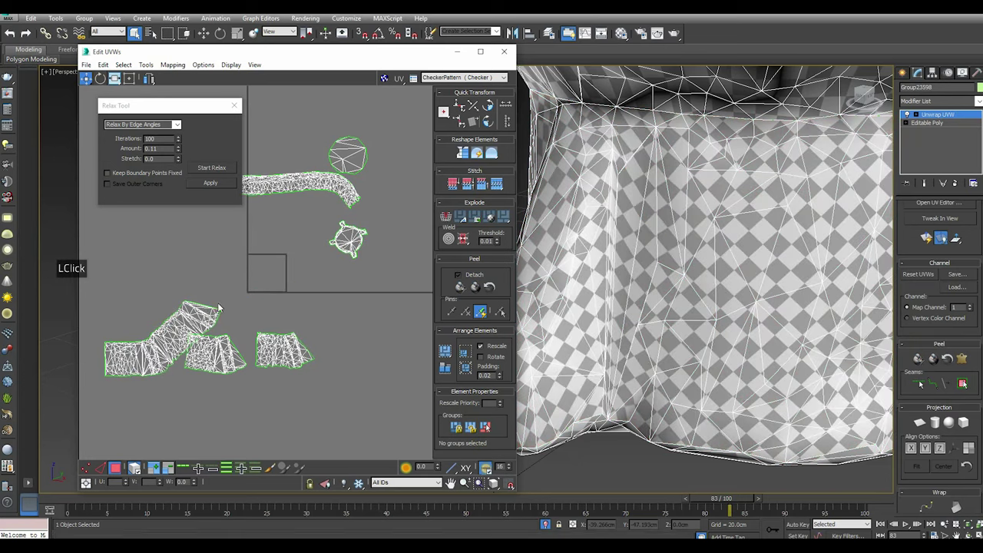
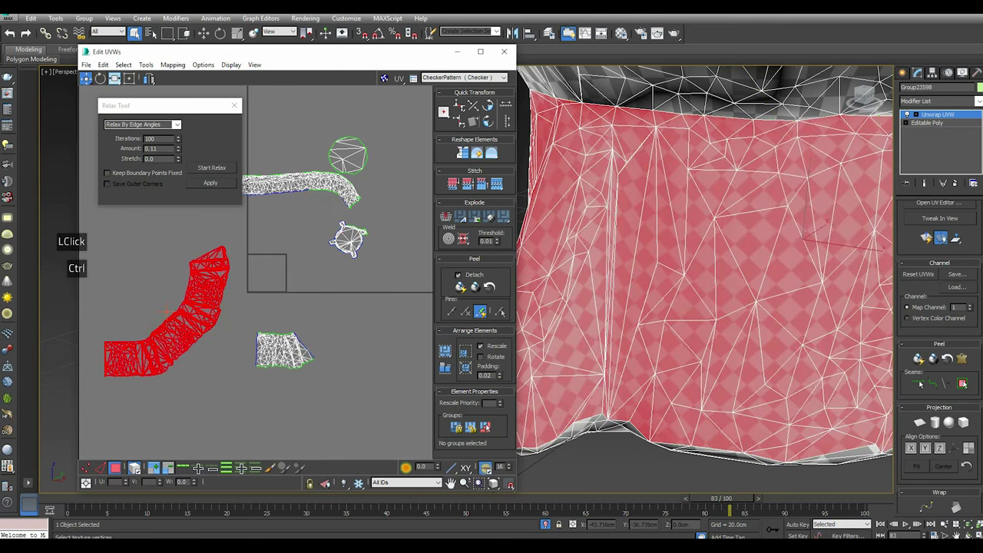
{"action": "left_click", "coordinate": [503, 188]}
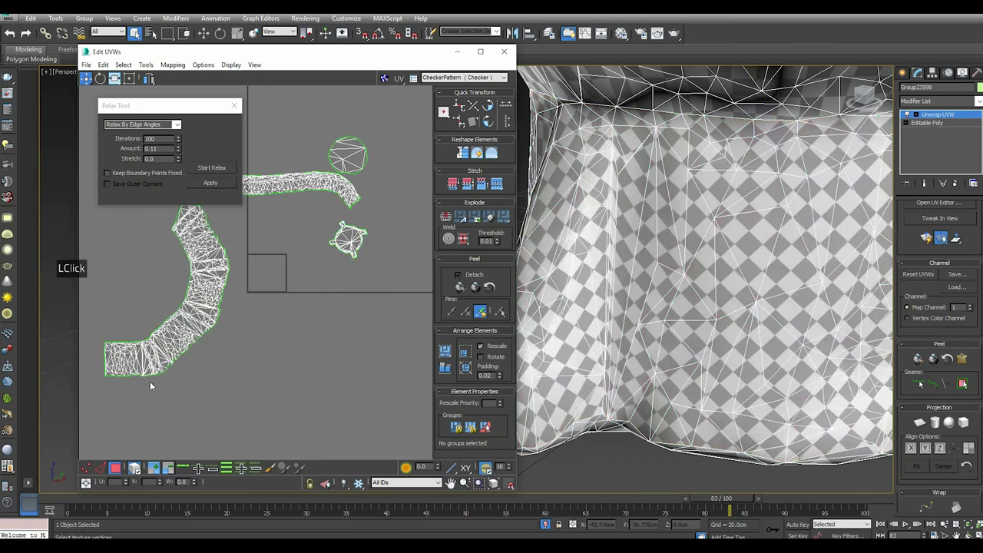
{"action": "left_click", "coordinate": [160, 358]}
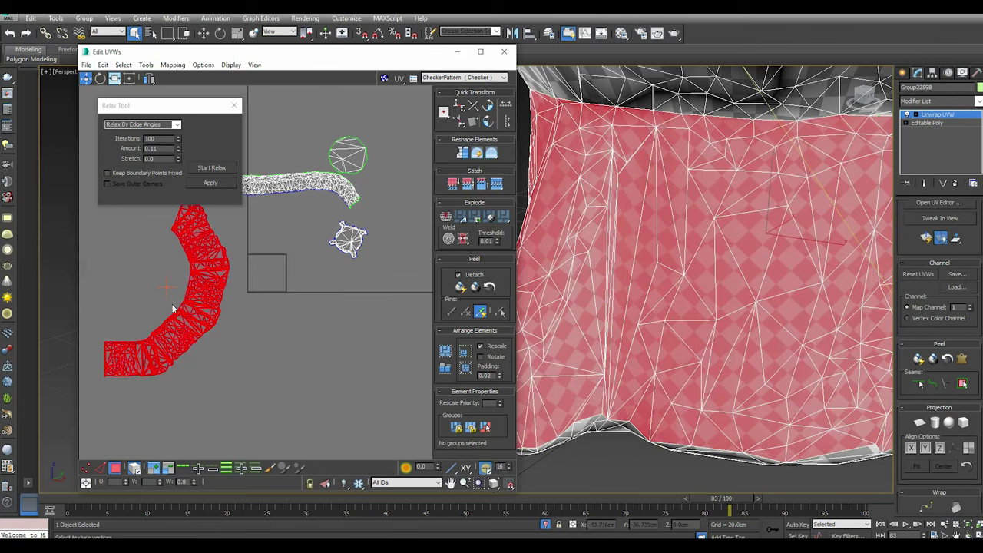
{"action": "scroll", "scroll_direction": "down", "scroll_amount": 3}
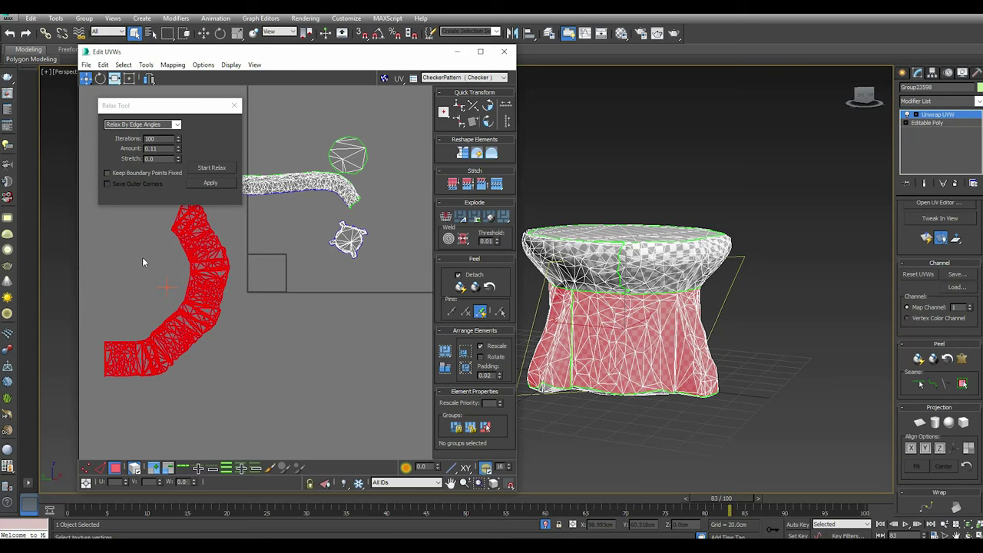
Select all UV islands and use Rescale Elements to give them a consistent scale
{"action": "scroll", "scroll_direction": "up", "scroll_amount": 3}
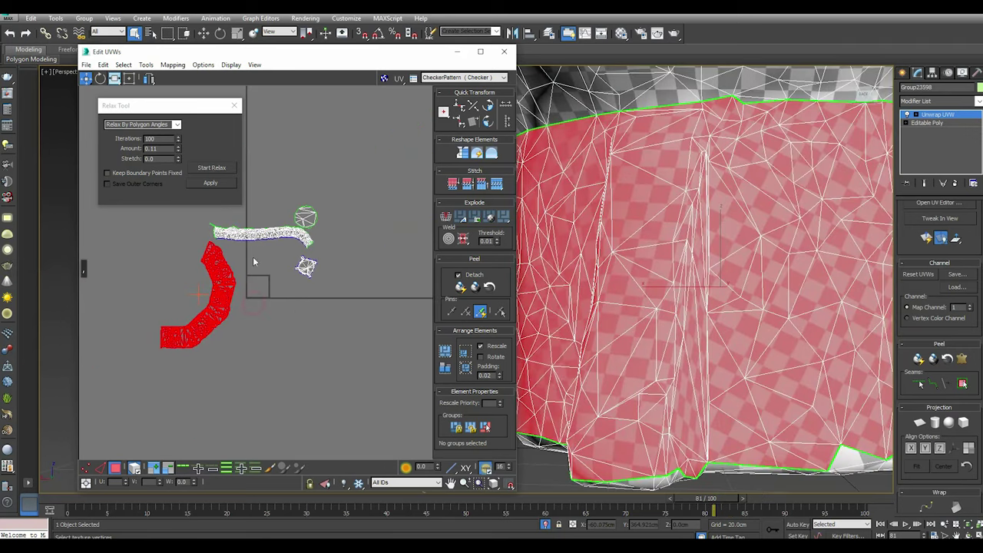
{"action": "left_click", "coordinate": [215, 228]}
{"action": "left_click", "coordinate": [450, 373]}
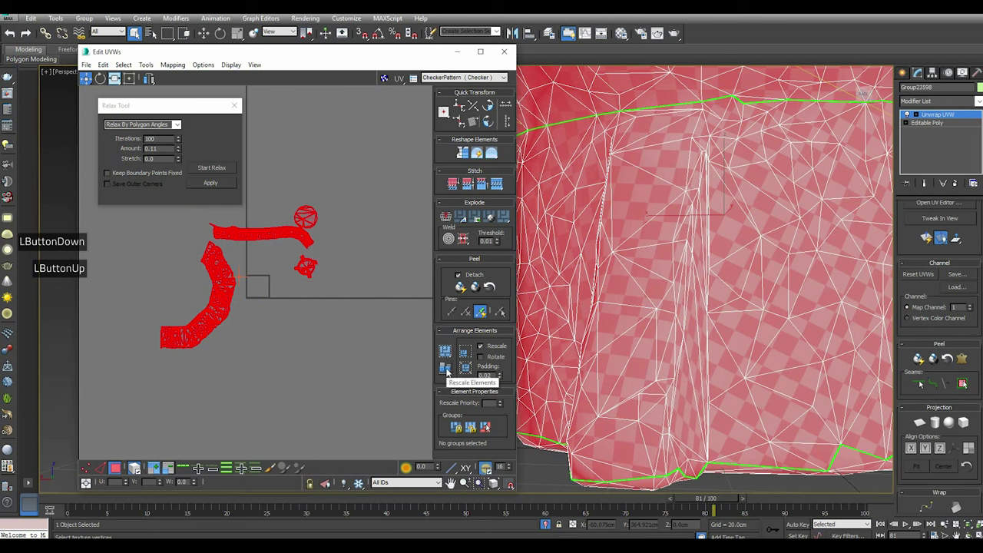
{"action": "left_click", "coordinate": [448, 371]}
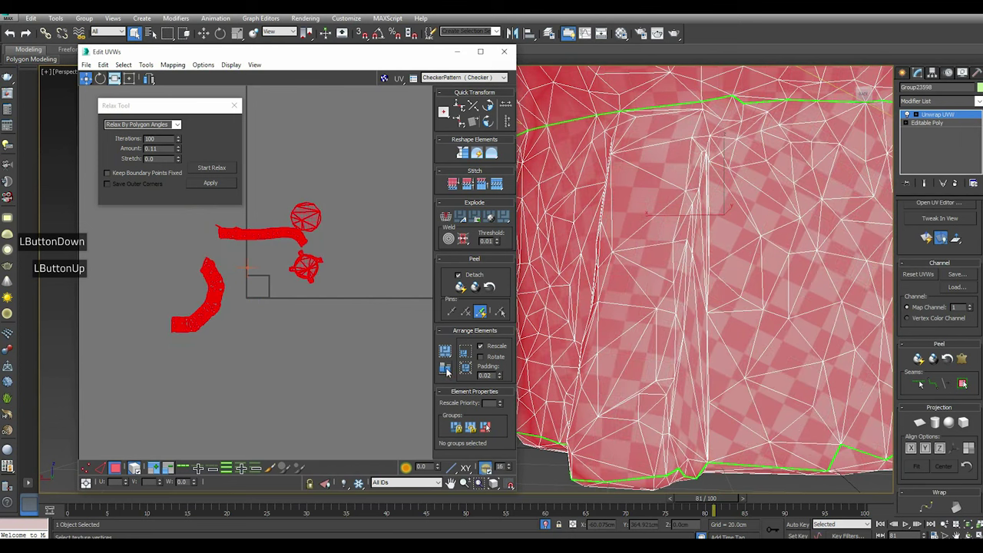
{"action": "left_click", "coordinate": [448, 360]}
{"action": "left_click", "coordinate": [445, 369]}
Pack the islands into the texture square, stretch them horizontally to fill it, and clear the selection
{"action": "left_click", "coordinate": [223, 142]}
{"action": "left_click", "coordinate": [238, 106]}
{"action": "left_click", "coordinate": [239, 118]}
{"action": "scroll", "scroll_direction": "up", "scroll_amount": 3}
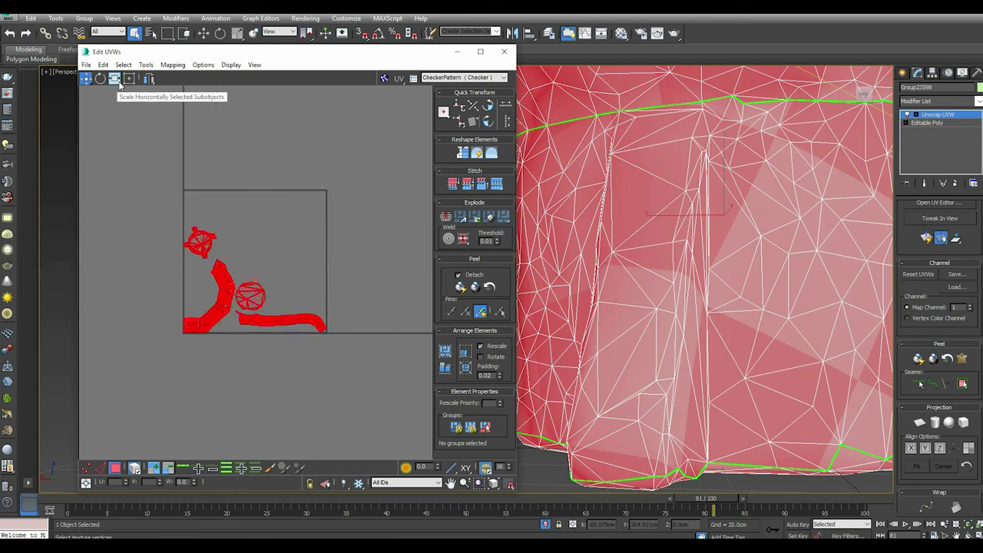
{"action": "left_click", "coordinate": [133, 82]}
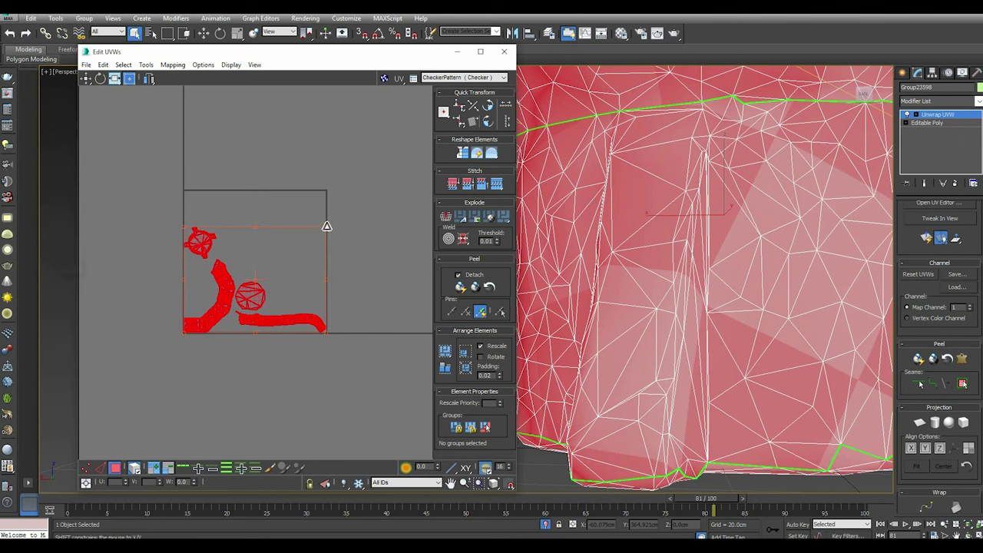
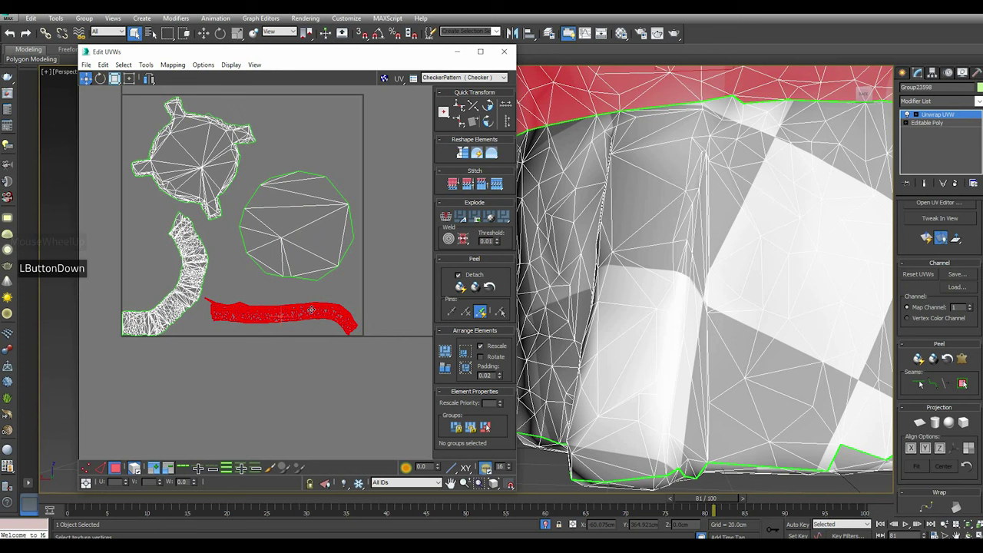
{"action": "scroll", "scroll_direction": "down", "scroll_amount": 3}
{"action": "left_click", "coordinate": [376, 267]}
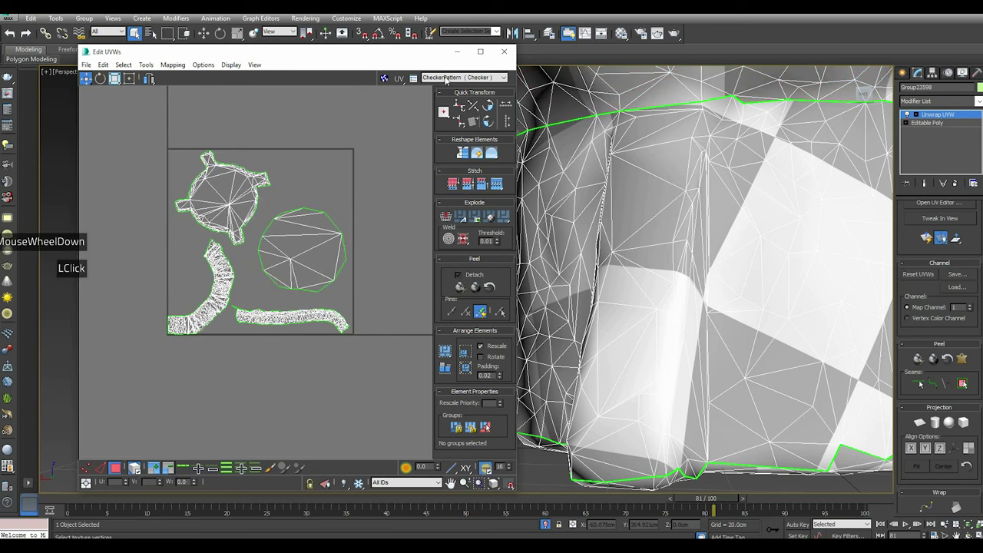
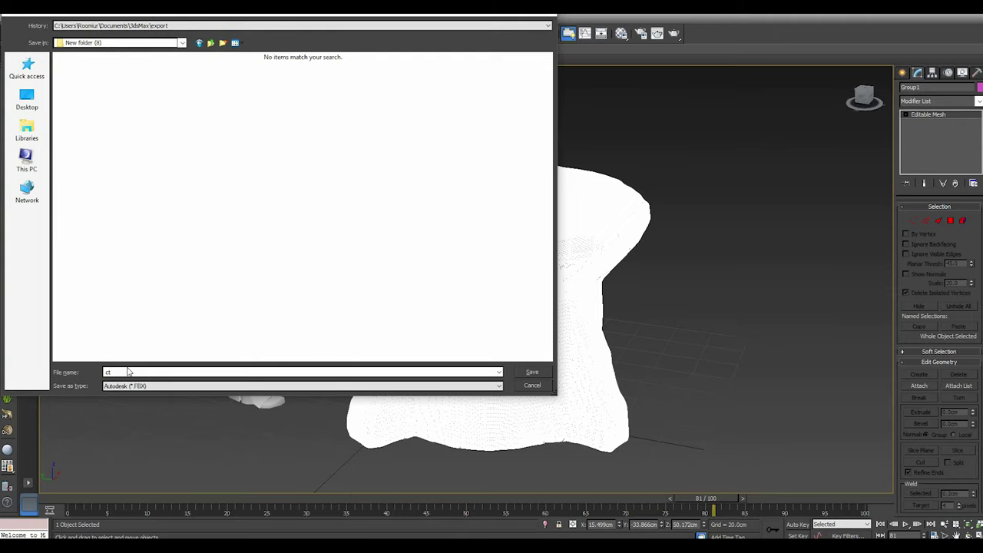
Name the export file with typed 'h' characters, save it and confirm the FBX export options
{"action": "key", "text": "h"}
{"action": "key", "text": "h"}
{"action": "key", "text": "h"}
{"action": "key", "text": "Return"}
{"action": "key", "text": "Return"}
{"action": "key", "text": "h"}
{"action": "key", "text": "Return"}
{"action": "key", "text": "Return"}
{"action": "key", "text": "h"}
{"action": "key", "text": "Return"}
{"action": "key", "text": "Return"}
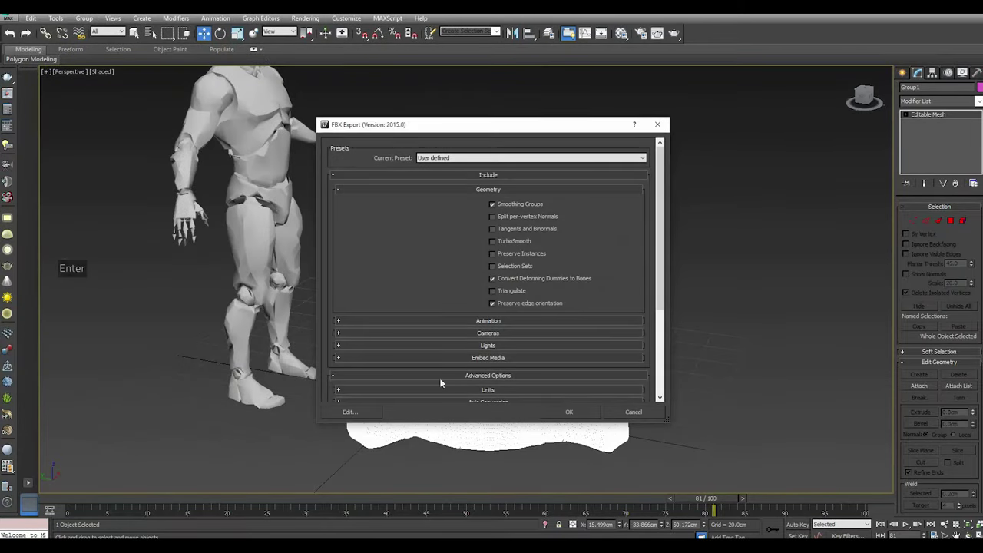
{"action": "left_click", "coordinate": [574, 415]}
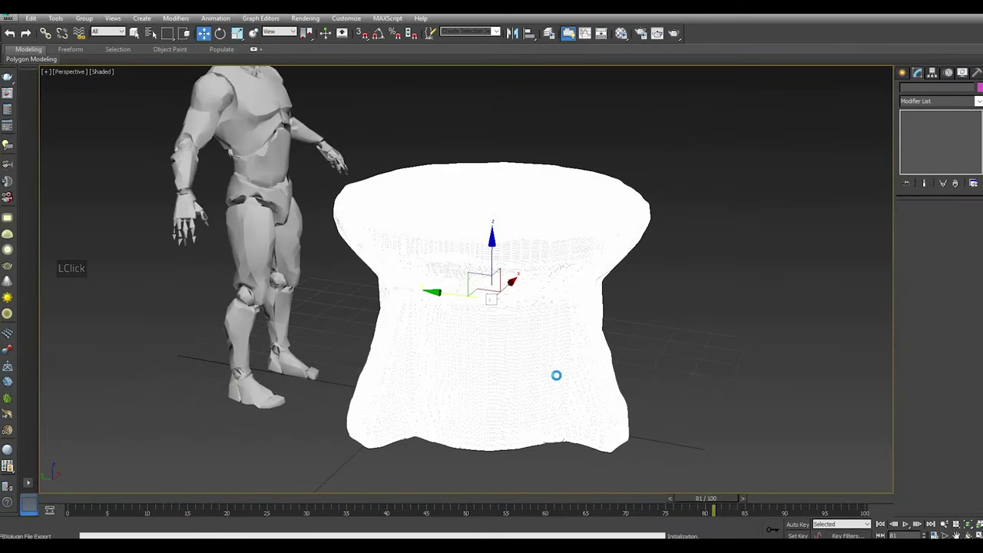
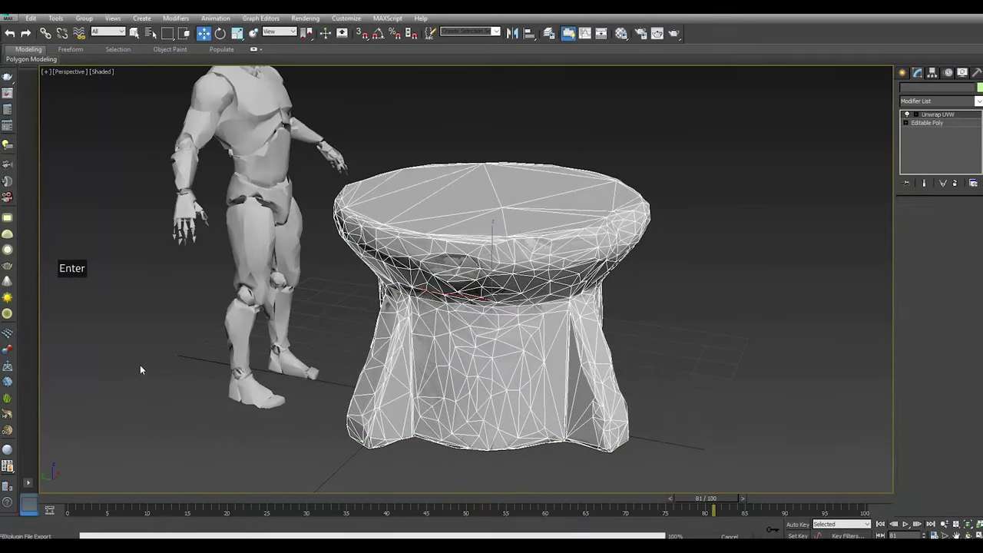
Bring up the cylinder mesh with Unwrap UVW and select its top-cap faces
{"action": "key", "text": "Return"}
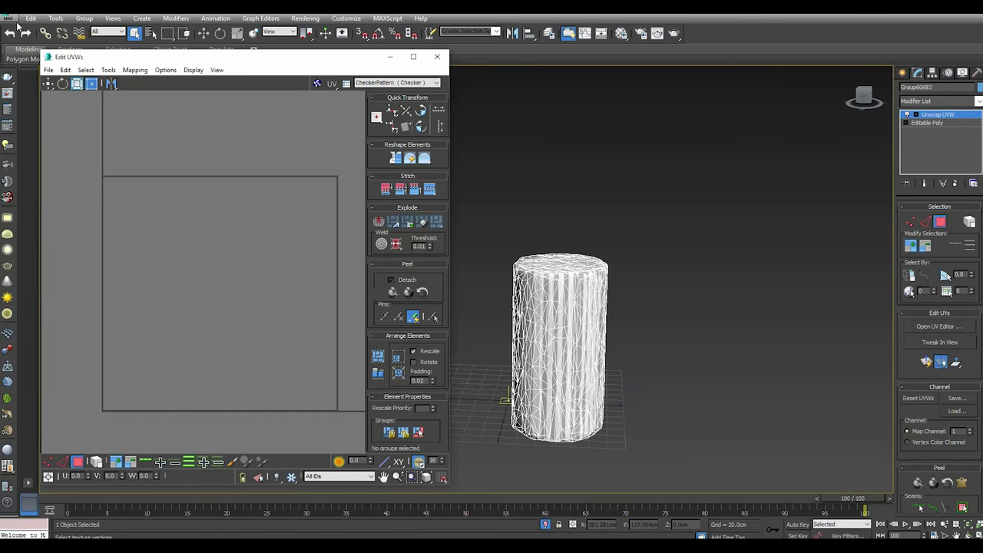
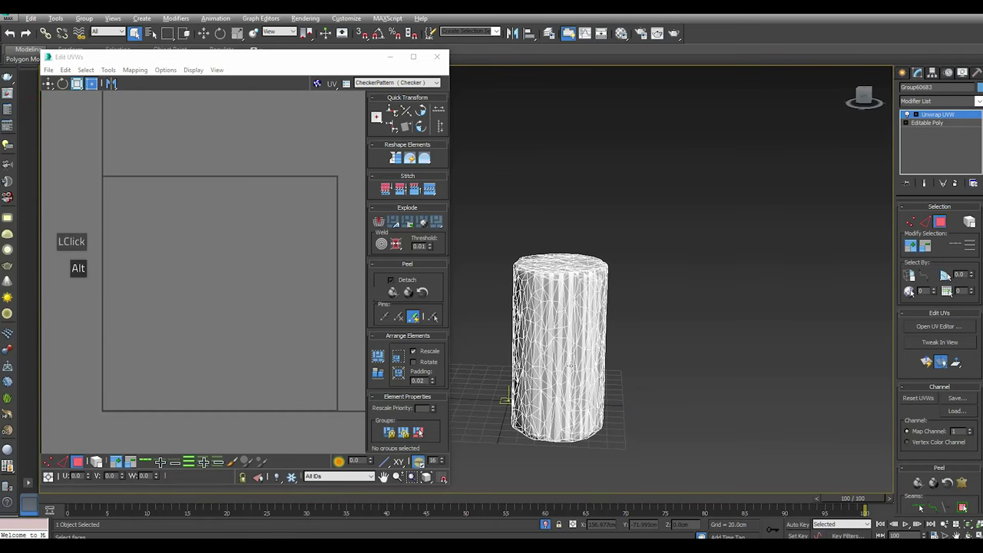
{"action": "scroll", "scroll_direction": "up", "scroll_amount": 3}
{"action": "scroll", "scroll_direction": "down", "scroll_amount": 3}
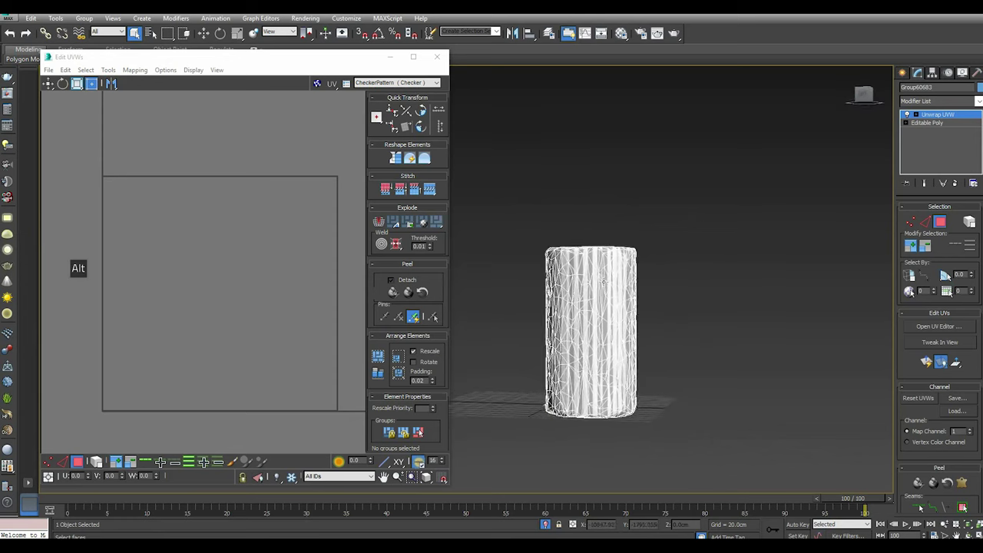
{"action": "left_click", "coordinate": [531, 226]}
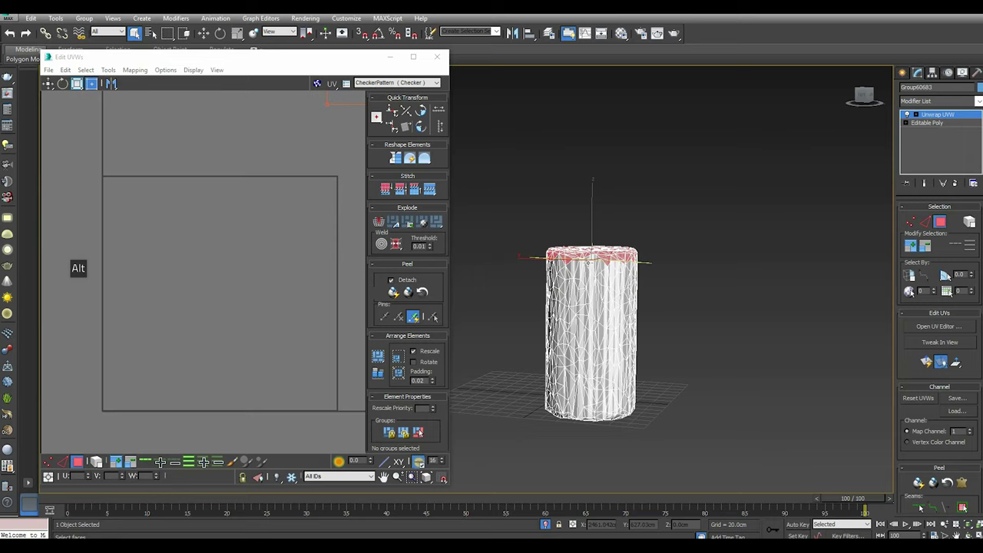
{"action": "scroll", "scroll_direction": "down", "scroll_amount": 3}
{"action": "scroll", "scroll_direction": "up", "scroll_amount": 3}
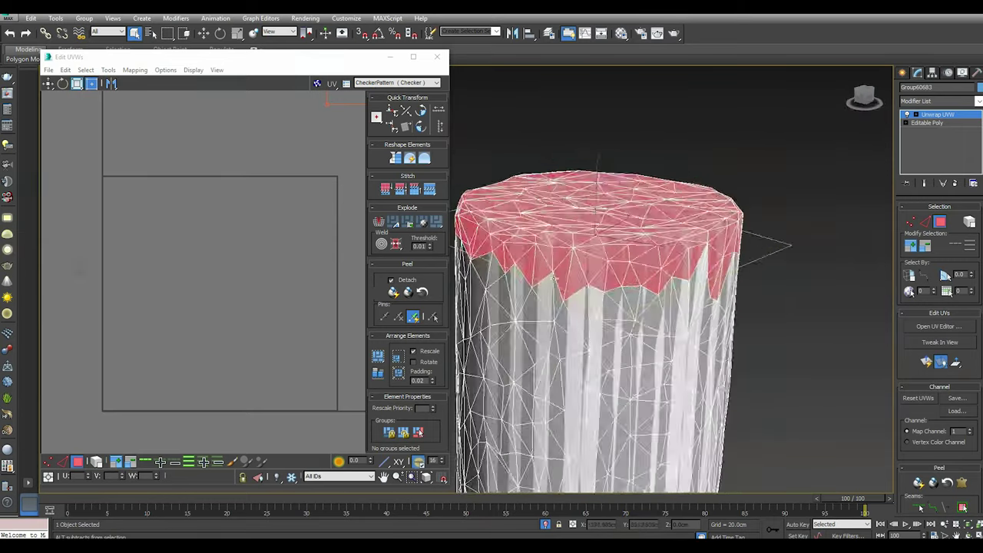
{"action": "scroll", "scroll_direction": "down", "scroll_amount": 3}
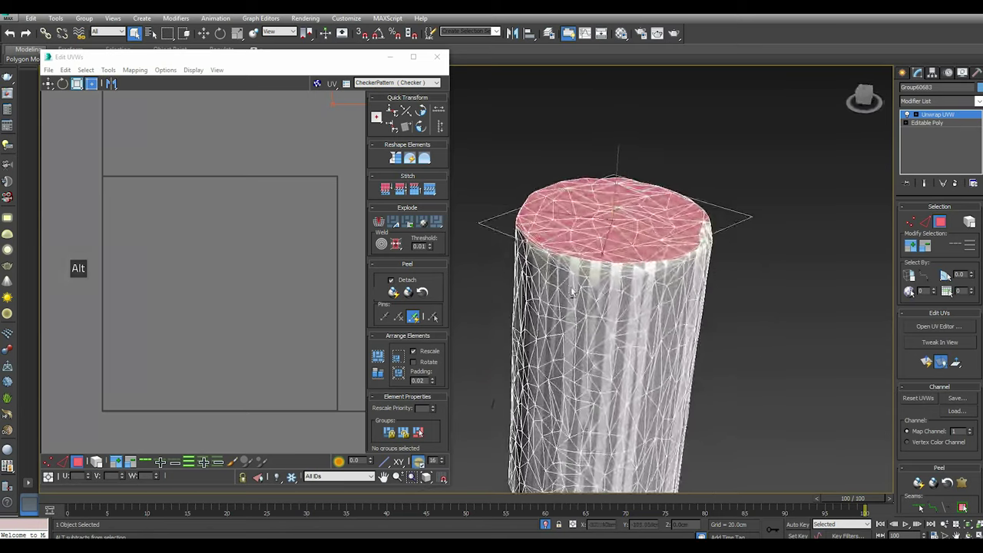
{"action": "scroll", "scroll_direction": "up", "scroll_amount": 3}
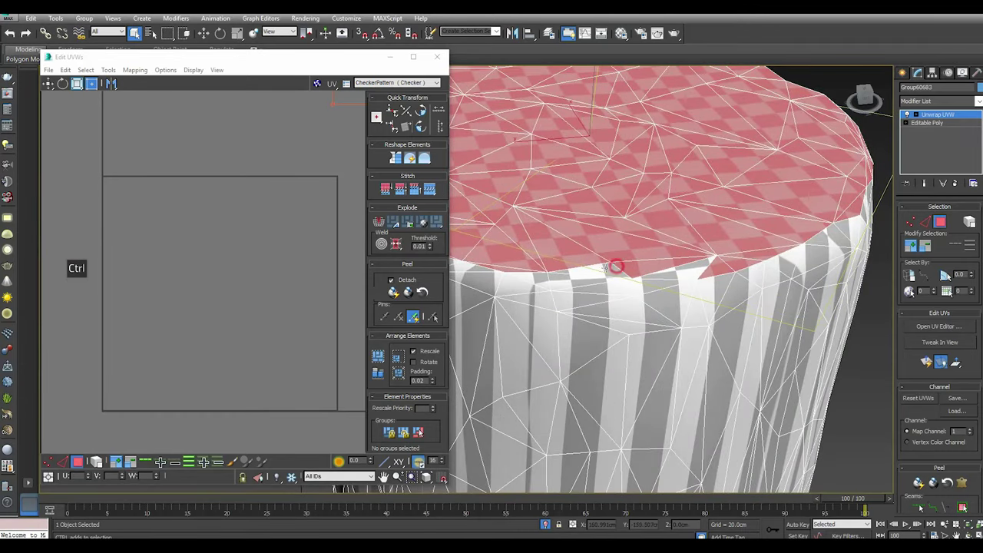
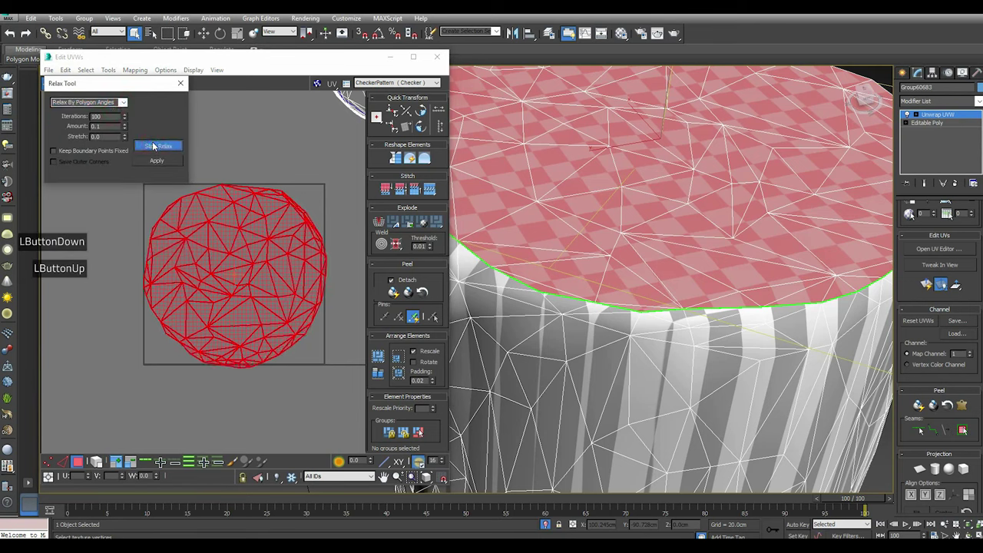
Stop and apply the top-cap relax, then check the checker pattern around the cylinder
{"action": "left_click", "coordinate": [153, 146]}
{"action": "double_click", "coordinate": [155, 148]}
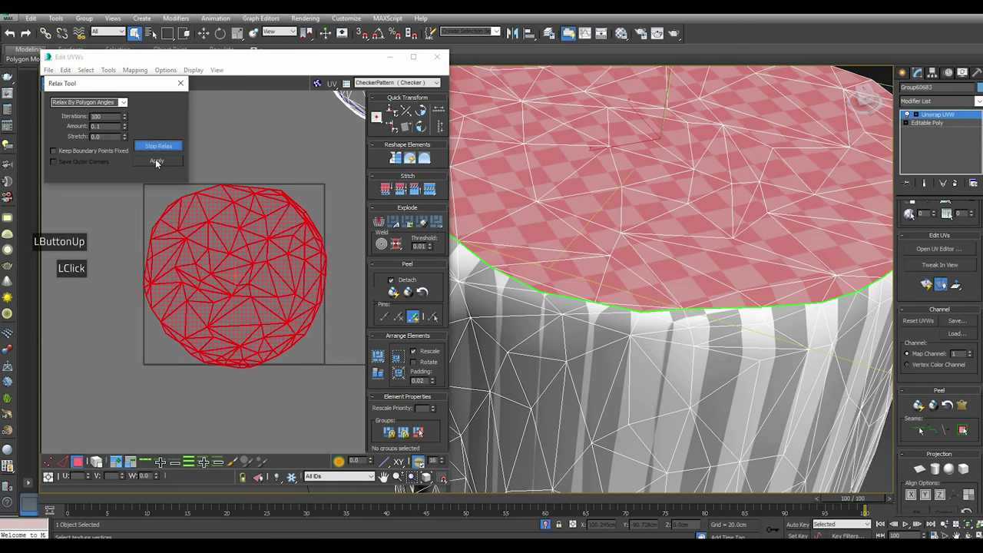
{"action": "left_click", "coordinate": [155, 146]}
{"action": "left_click", "coordinate": [158, 162]}
{"action": "scroll", "scroll_direction": "down", "scroll_amount": 3}
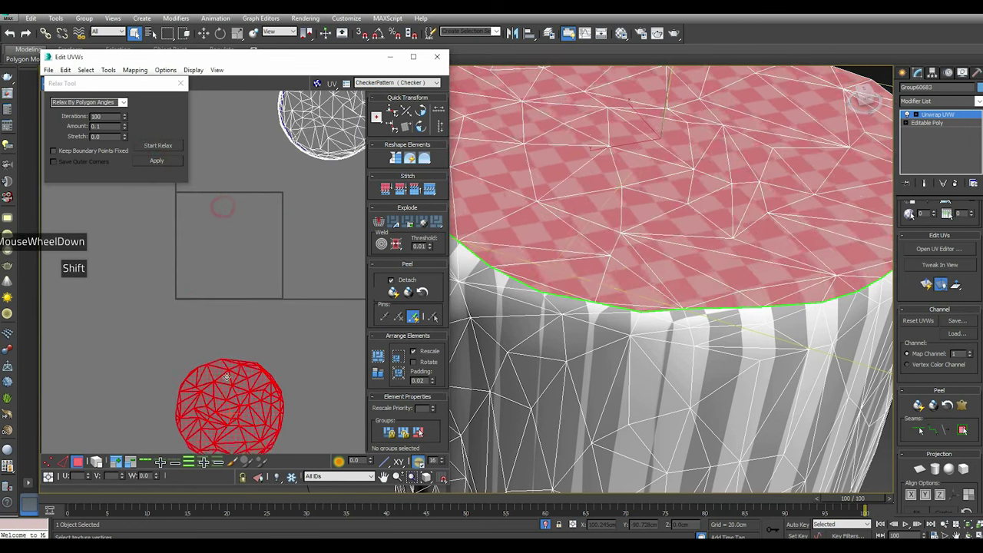
{"action": "scroll", "scroll_direction": "down", "scroll_amount": 3}
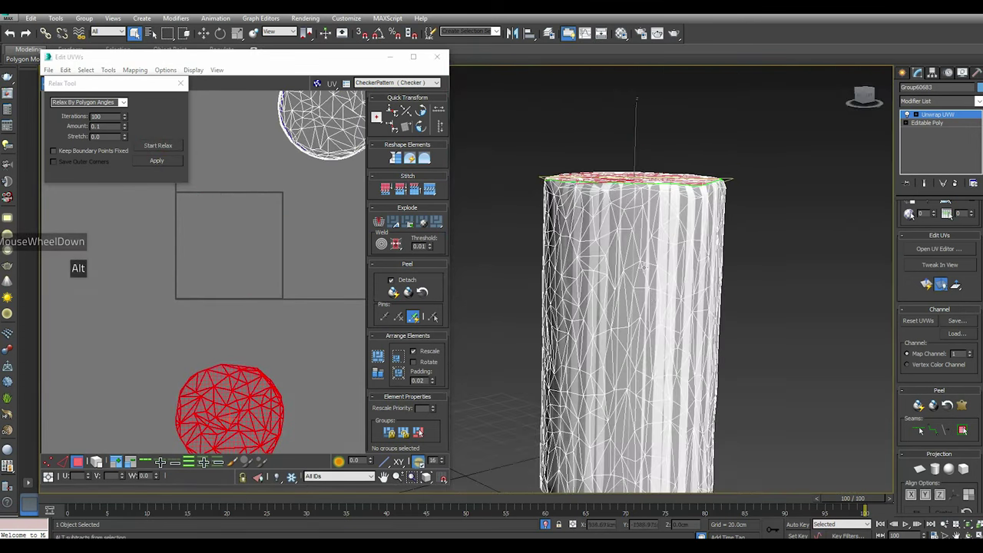
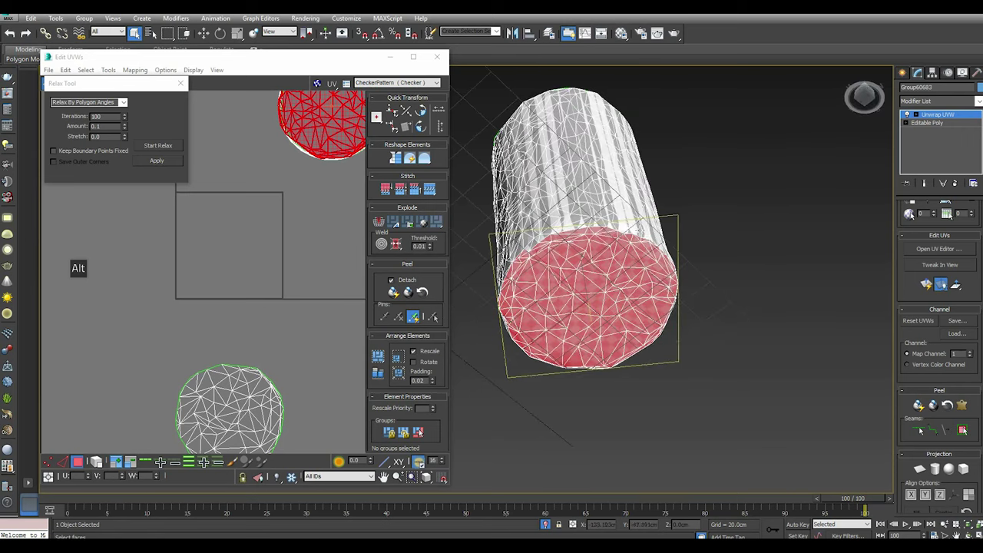
{"action": "scroll", "scroll_direction": "up", "scroll_amount": 3}
{"action": "scroll", "scroll_direction": "down", "scroll_amount": 3}
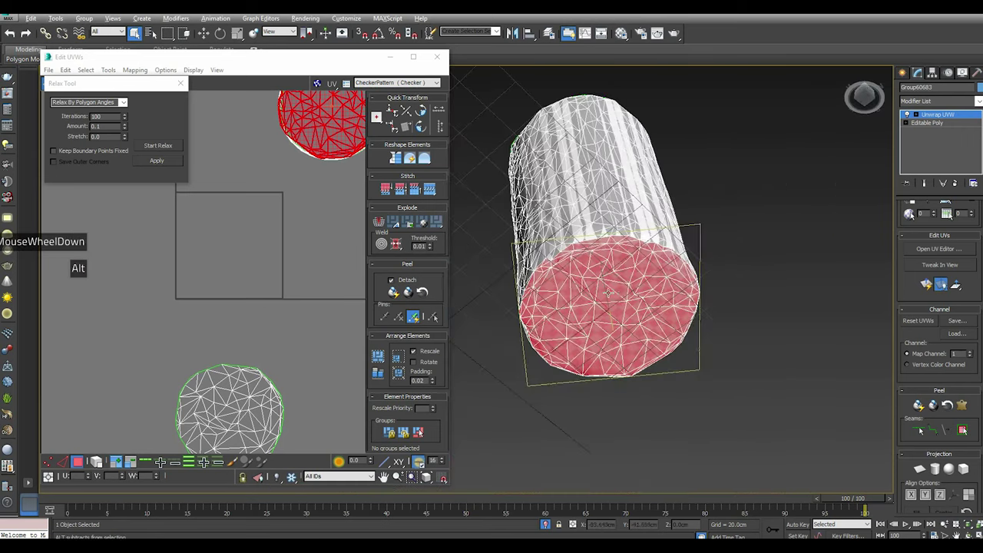
{"action": "scroll", "scroll_direction": "up", "scroll_amount": 3}
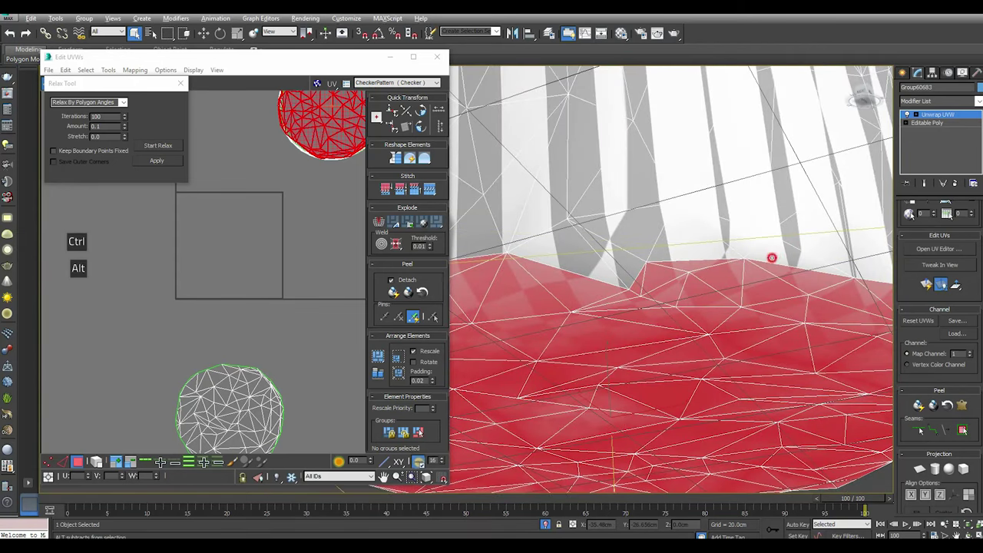
{"action": "scroll", "scroll_direction": "down", "scroll_amount": 3}
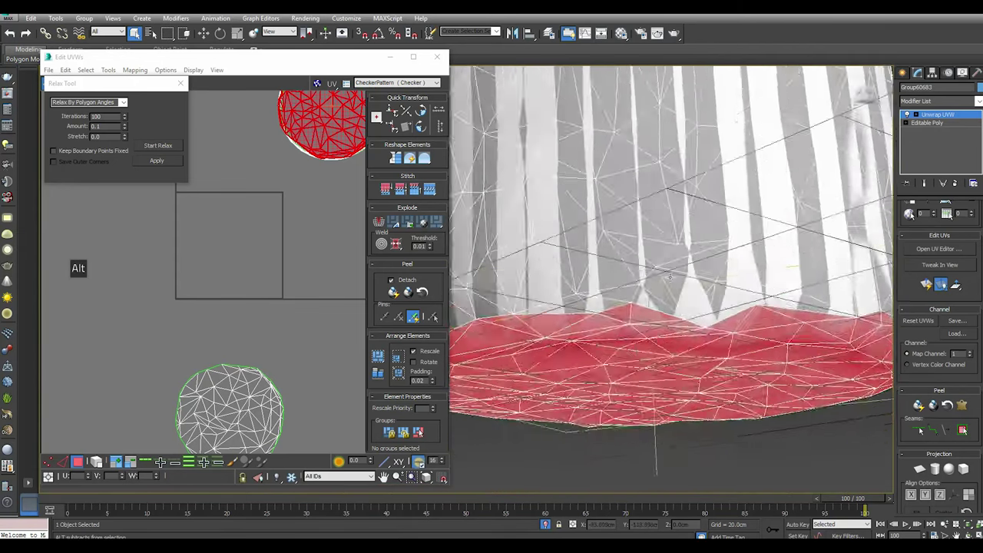
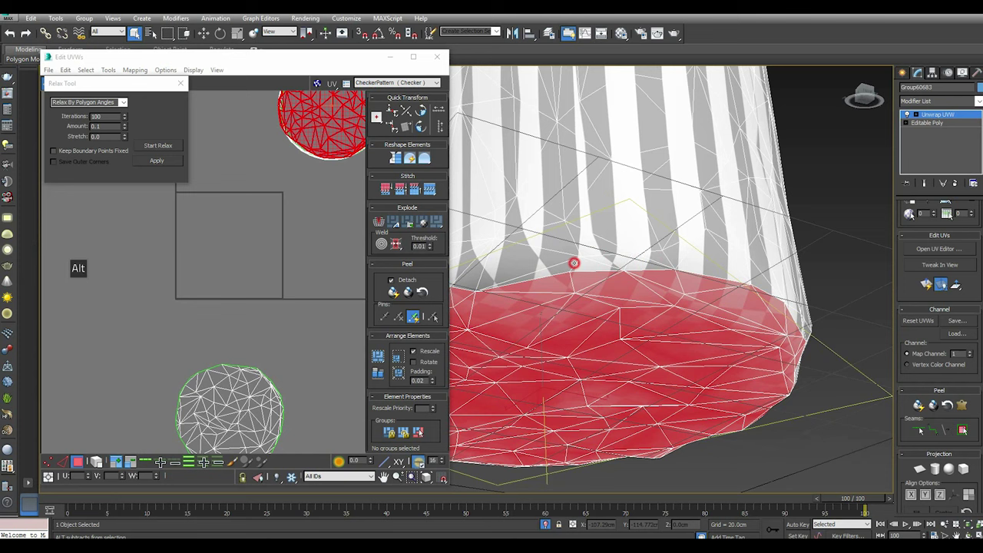
{"action": "scroll", "scroll_direction": "down", "scroll_amount": 3}
{"action": "scroll", "scroll_direction": "down", "scroll_amount": 3}
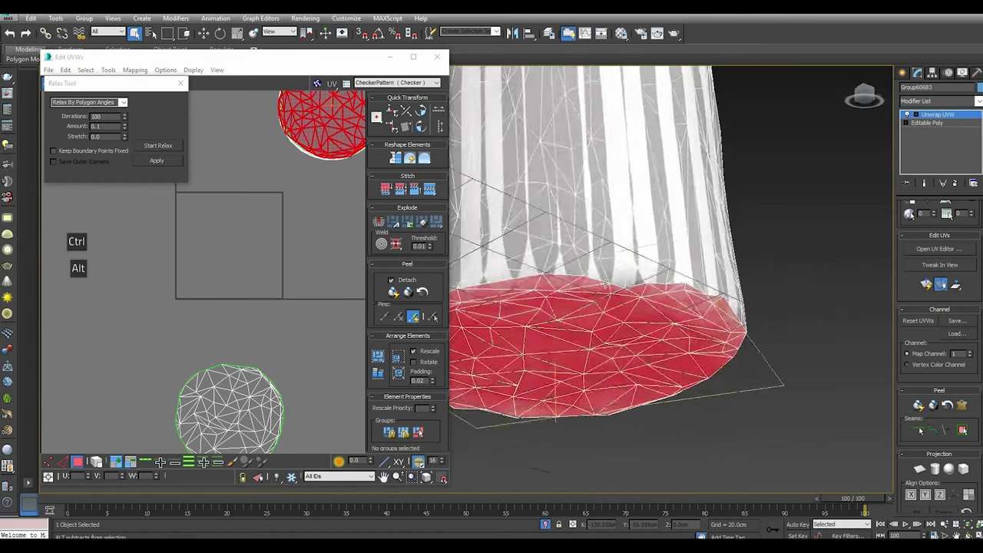
Flatten the bottom-cap faces into their own round UV island
{"action": "left_click", "coordinate": [921, 470]}
{"action": "double_click", "coordinate": [940, 495]}
{"action": "double_click", "coordinate": [925, 474]}
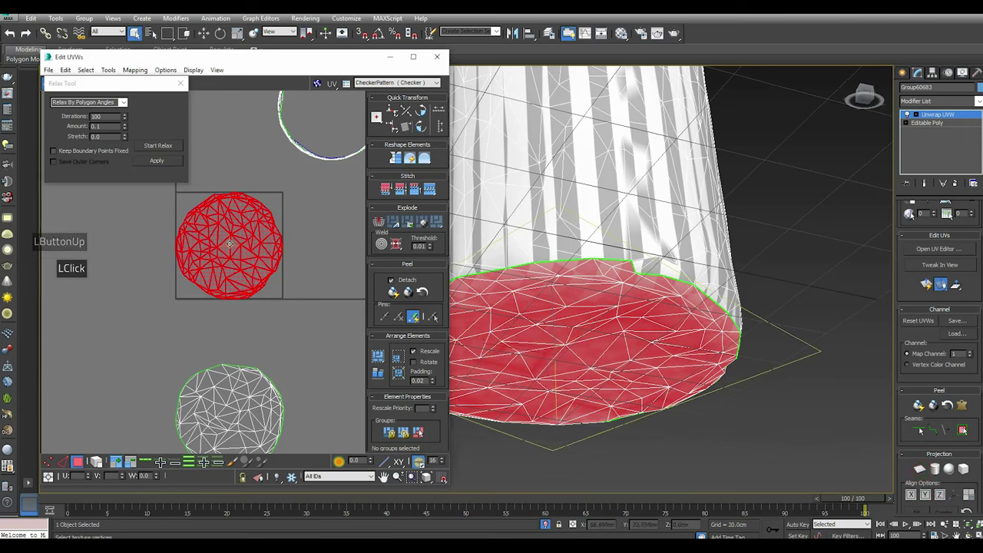
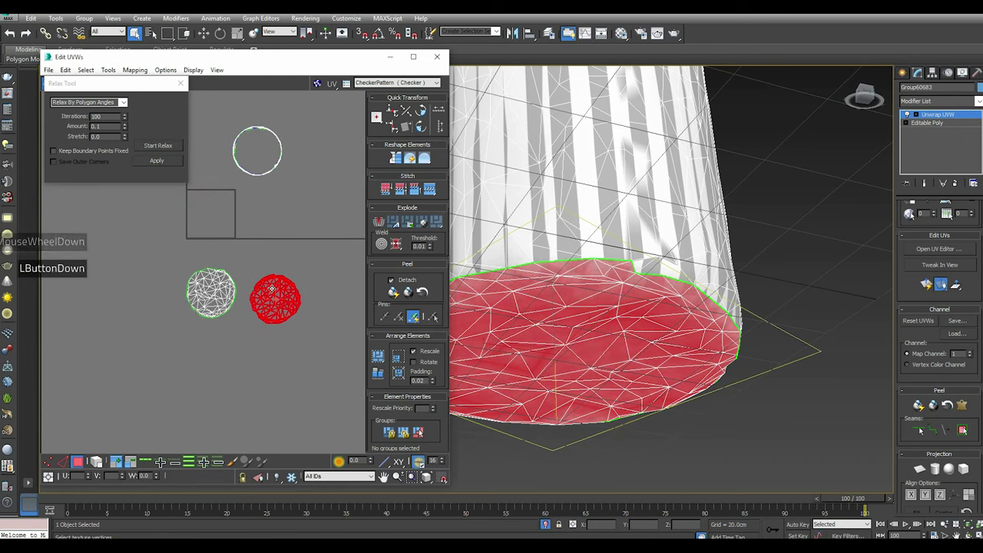
{"action": "scroll", "scroll_direction": "down", "scroll_amount": 3}
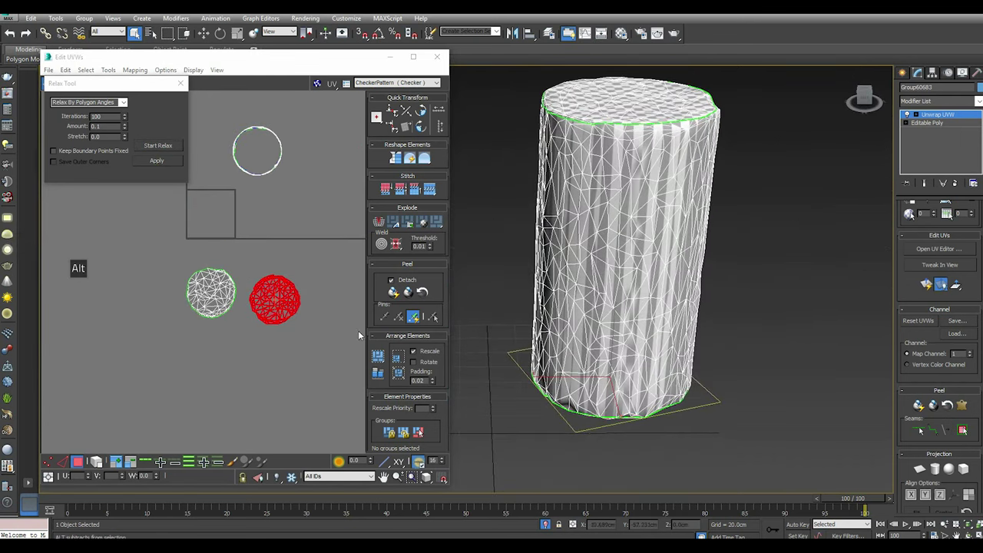
{"action": "middle_click", "coordinate": [212, 347]}
{"action": "left_click", "coordinate": [96, 462]}
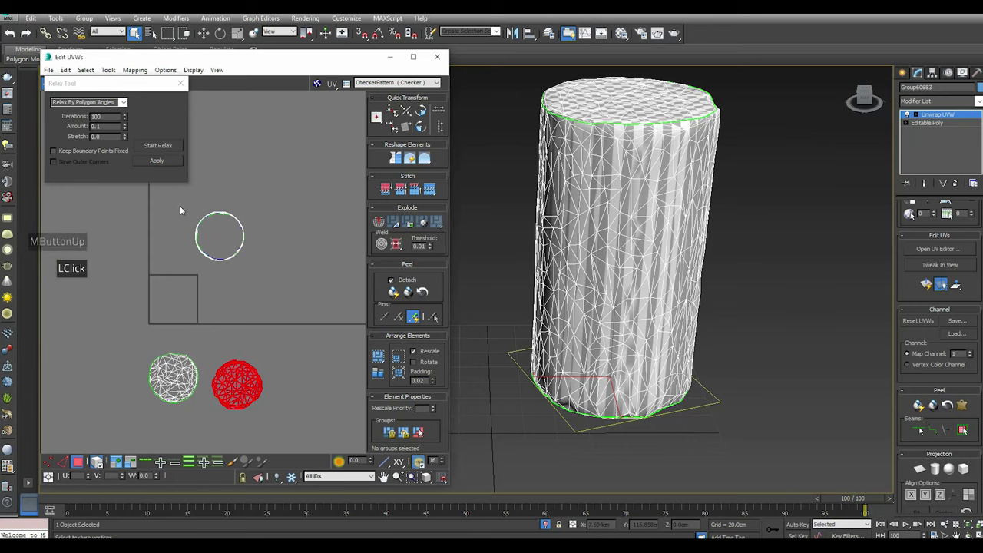
Select the cylinder's side faces and peel them into a rectangular UV strip
{"action": "left_click", "coordinate": [209, 220]}
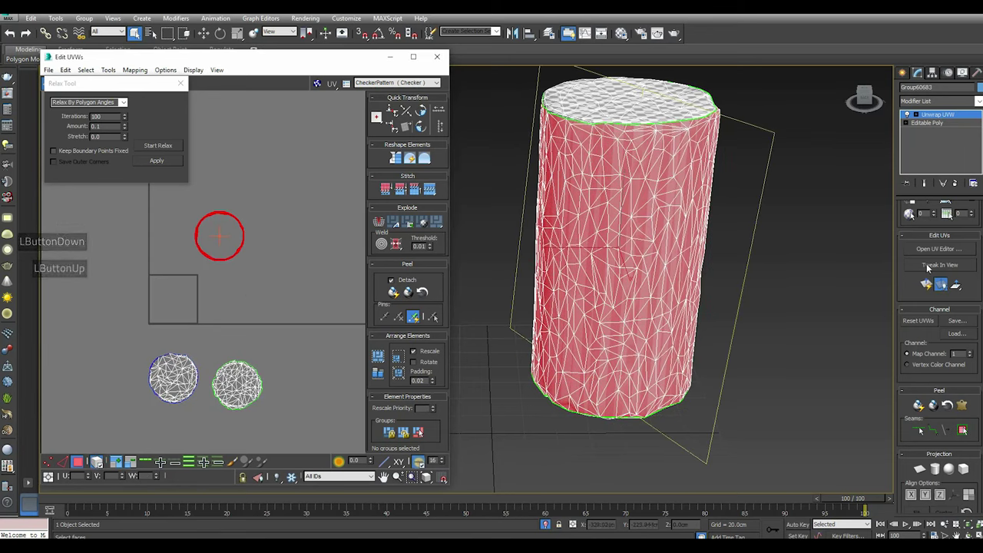
{"action": "scroll", "scroll_direction": "up", "scroll_amount": 3}
{"action": "scroll", "scroll_direction": "down", "scroll_amount": 3}
{"action": "left_click", "coordinate": [941, 463]}
{"action": "left_click", "coordinate": [940, 480]}
{"action": "left_click", "coordinate": [942, 459]}
{"action": "double_click", "coordinate": [942, 459]}
{"action": "left_click", "coordinate": [52, 467]}
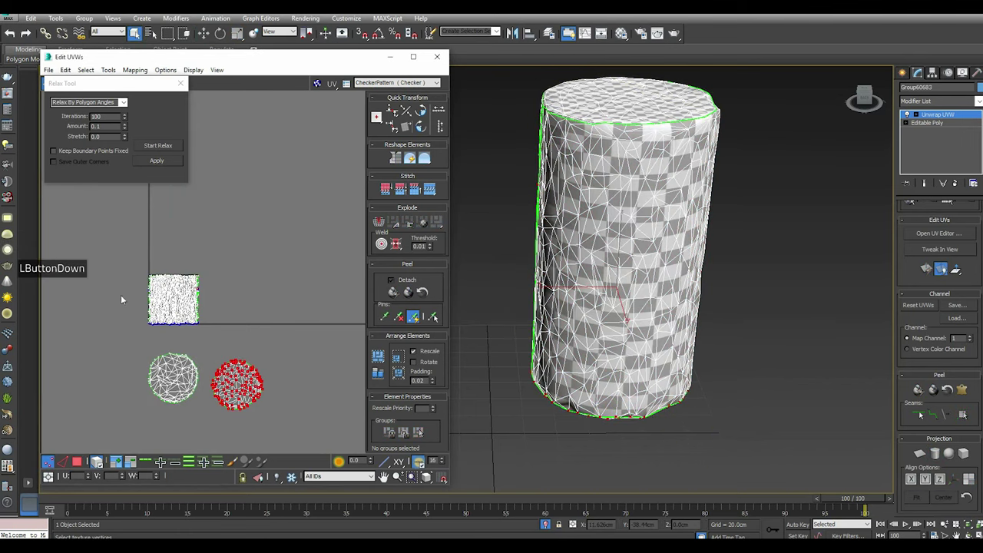
Select all points of the side strip, relax it and stop once the checker spreads evenly
{"action": "left_click", "coordinate": [136, 271]}
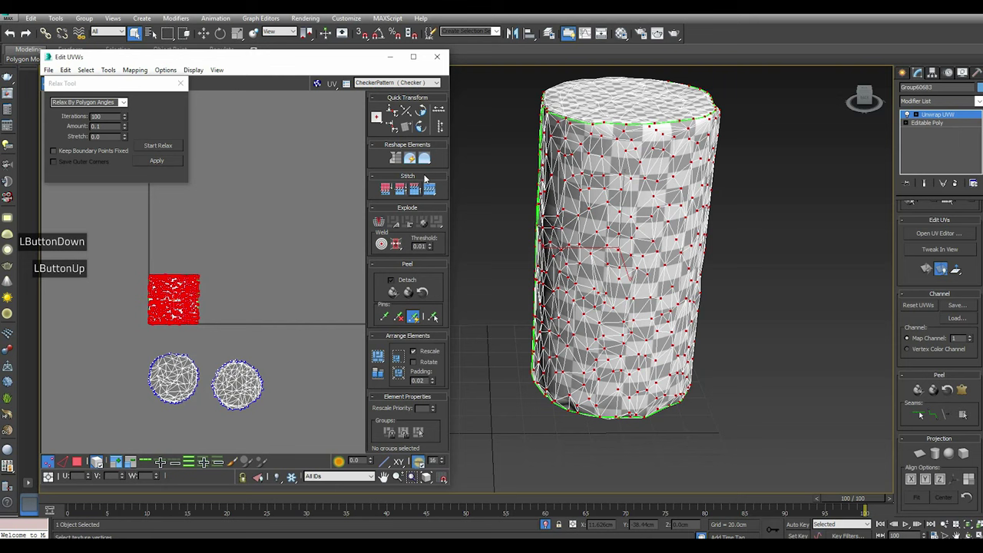
{"action": "left_click", "coordinate": [399, 246]}
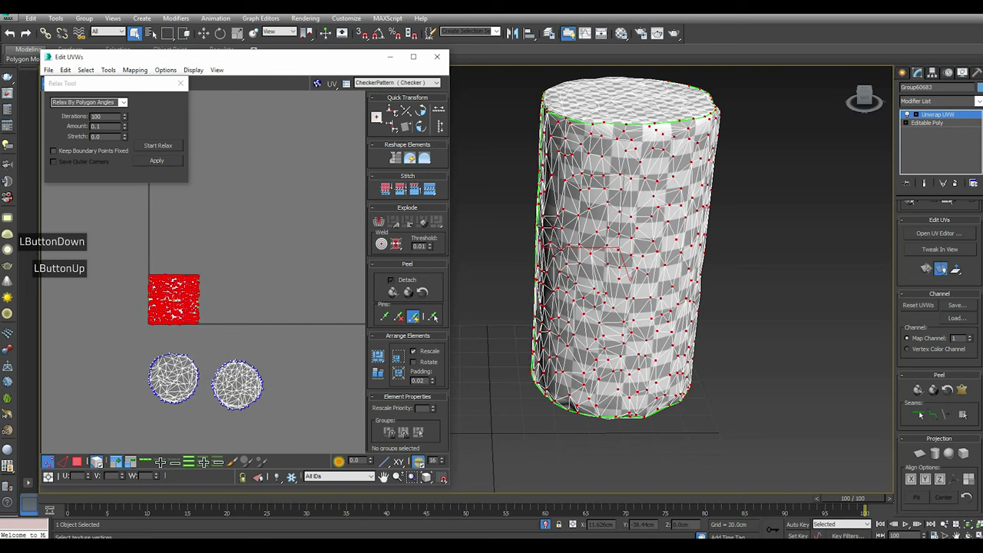
{"action": "scroll", "scroll_direction": "up", "scroll_amount": 3}
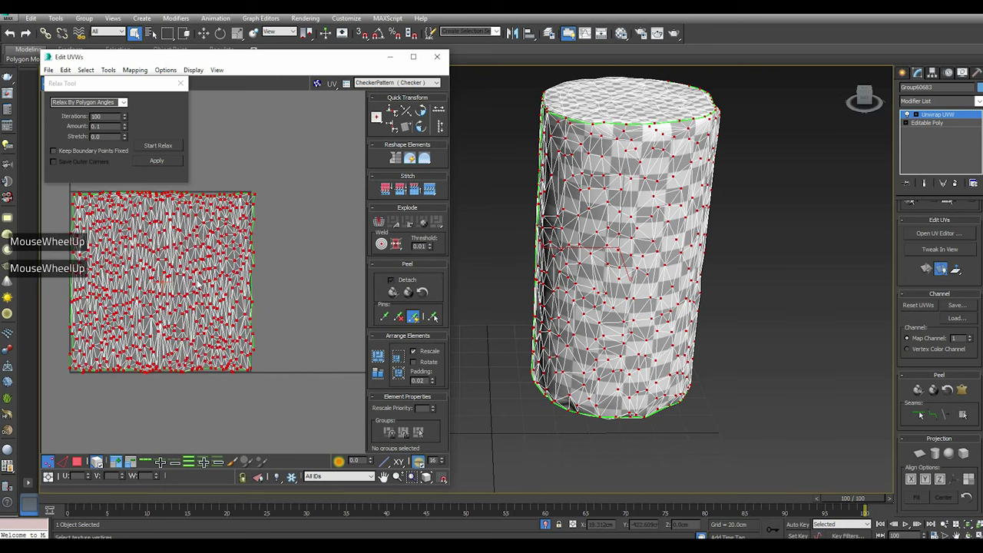
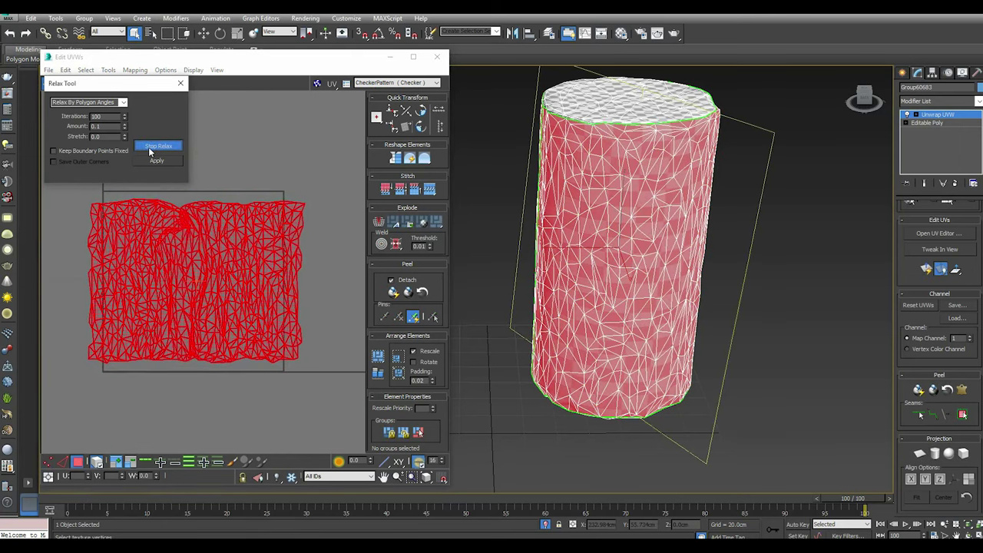
{"action": "left_click", "coordinate": [151, 150]}
{"action": "left_click", "coordinate": [16, 39]}
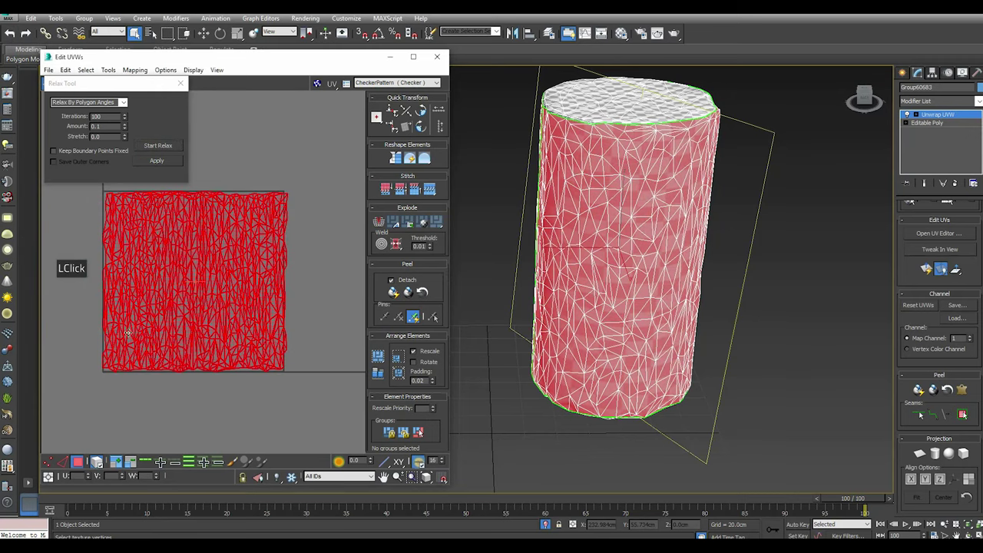
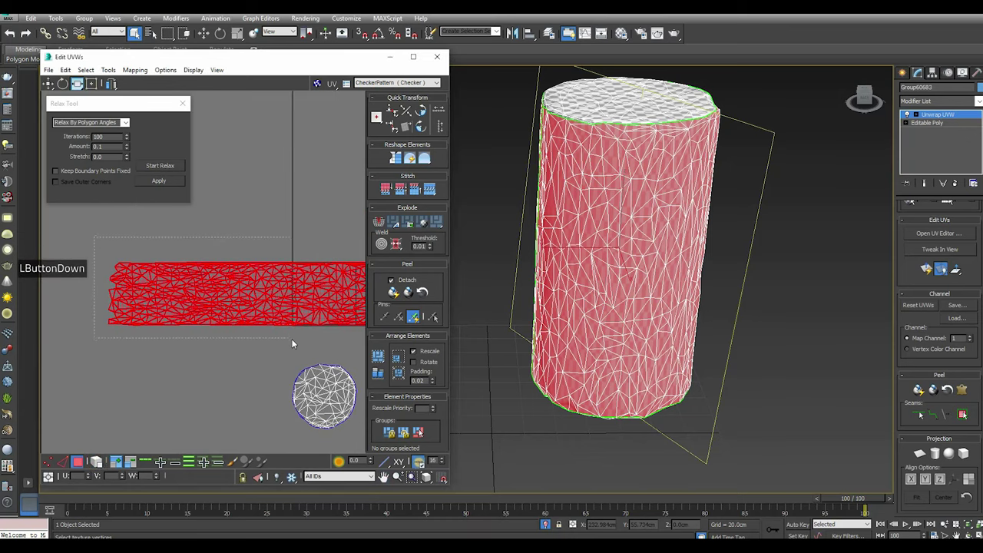
{"action": "scroll", "scroll_direction": "down", "scroll_amount": 3}
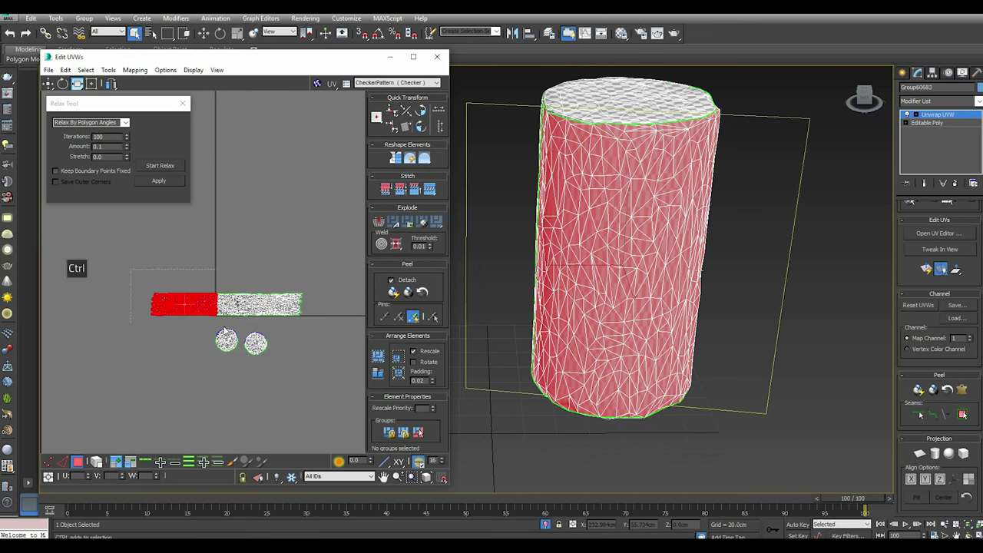
{"action": "scroll", "scroll_direction": "up", "scroll_amount": 3}
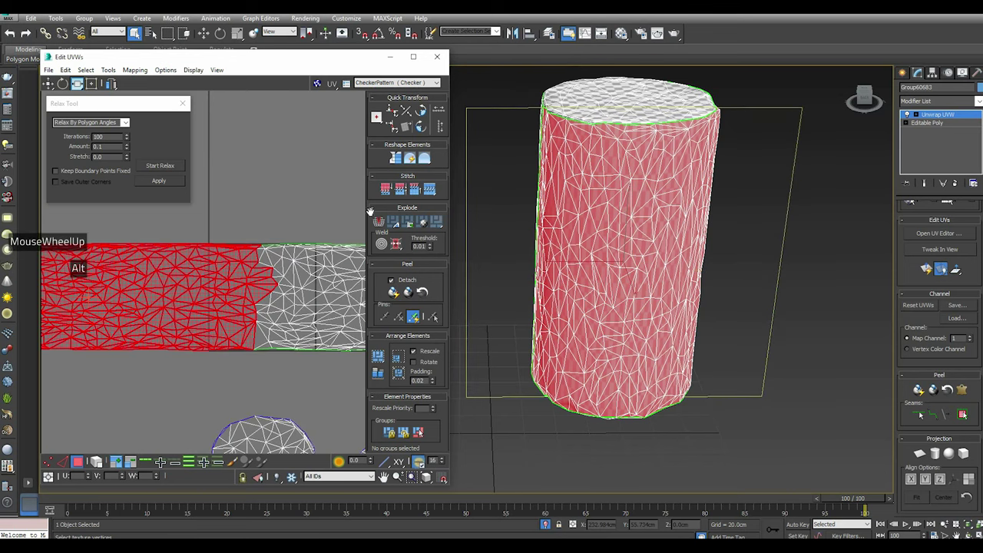
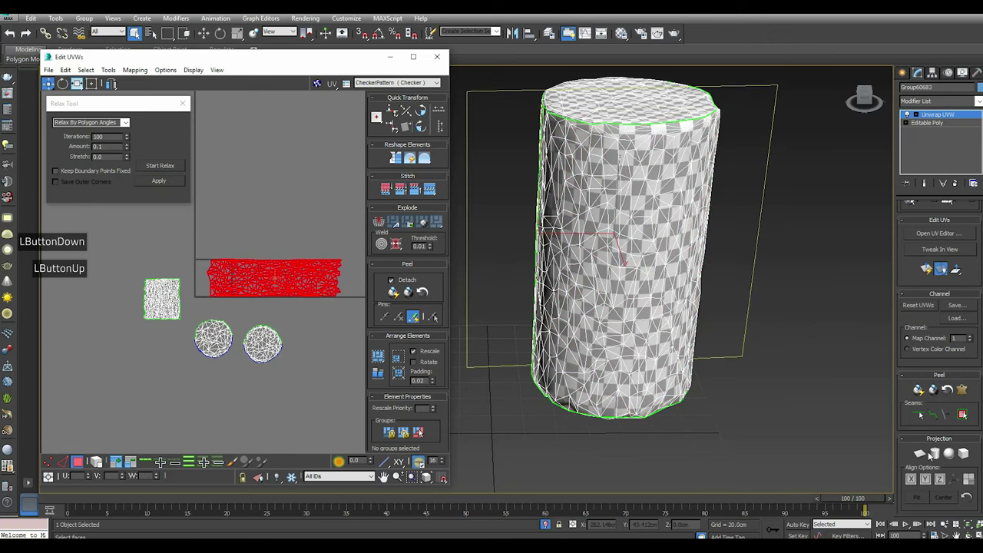
Select the small square side piece, stitch it to the main side strip and start relaxing it
{"action": "left_click", "coordinate": [928, 459]}
{"action": "left_click", "coordinate": [925, 452]}
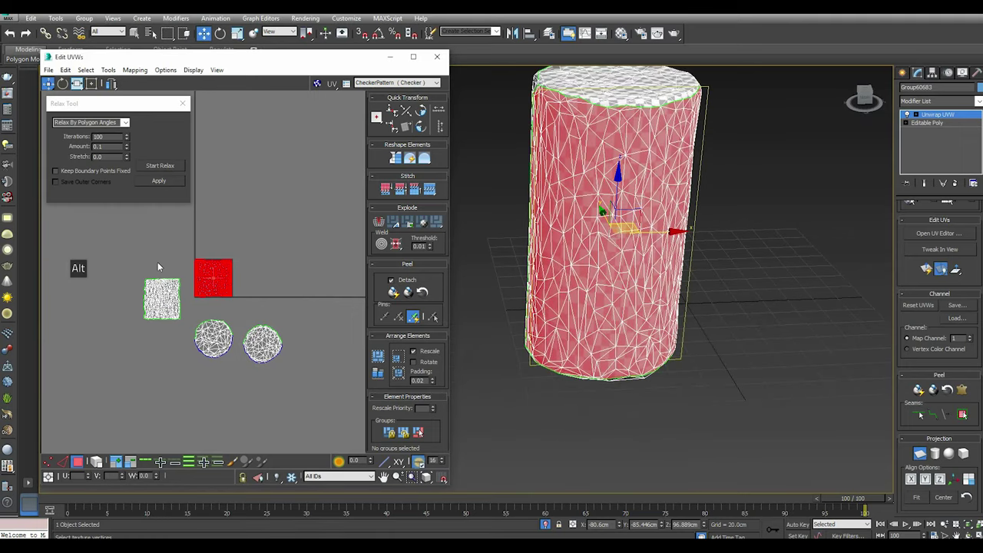
{"action": "scroll", "scroll_direction": "up", "scroll_amount": 3}
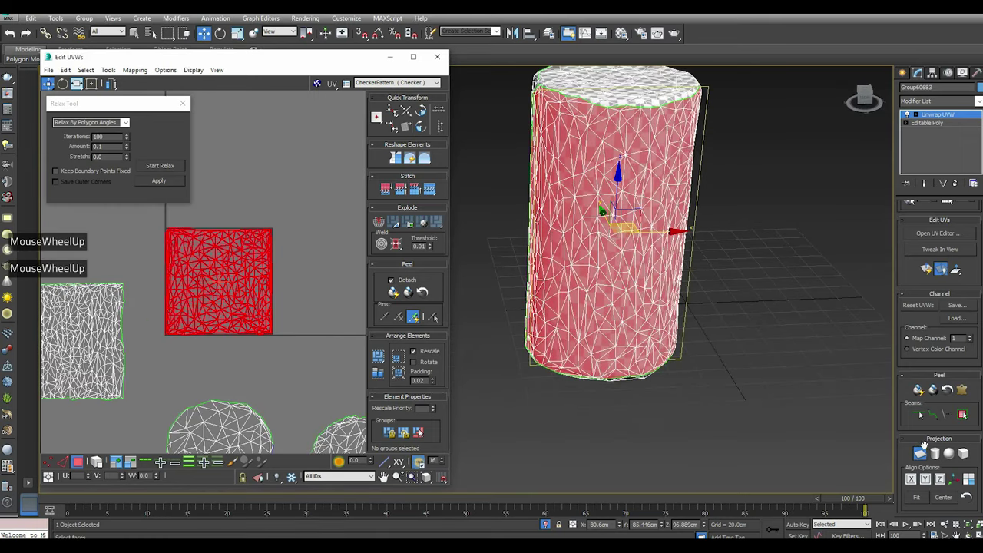
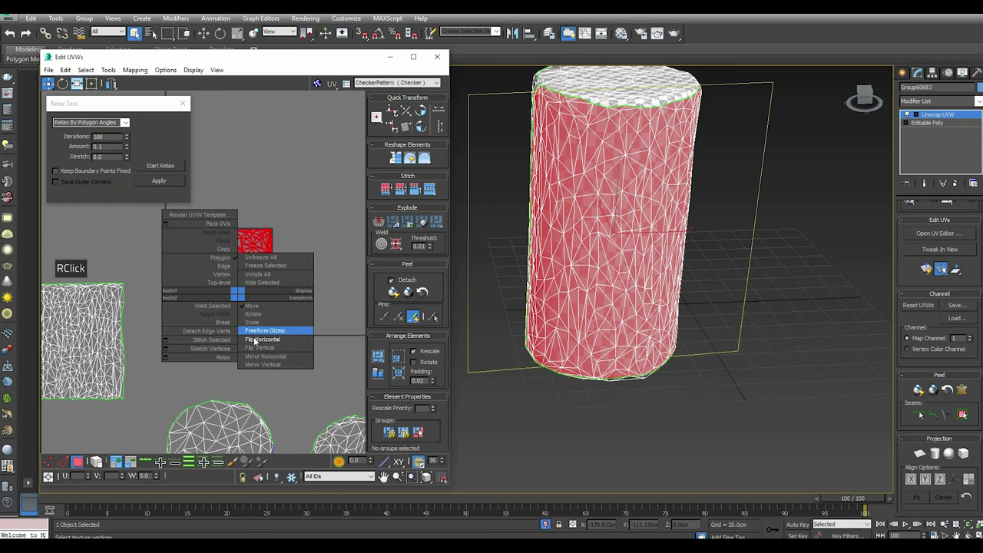
{"action": "double_click", "coordinate": [256, 340]}
{"action": "left_click", "coordinate": [174, 168]}
{"action": "double_click", "coordinate": [175, 168]}
{"action": "left_click", "coordinate": [15, 37]}
{"action": "right_click", "coordinate": [234, 296]}
{"action": "left_click", "coordinate": [269, 338]}
{"action": "left_click", "coordinate": [160, 168]}
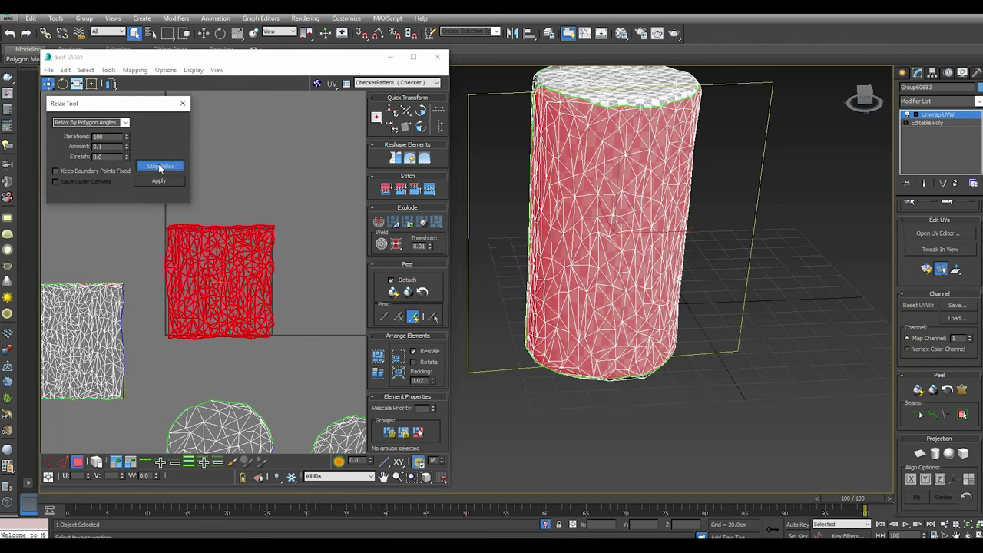
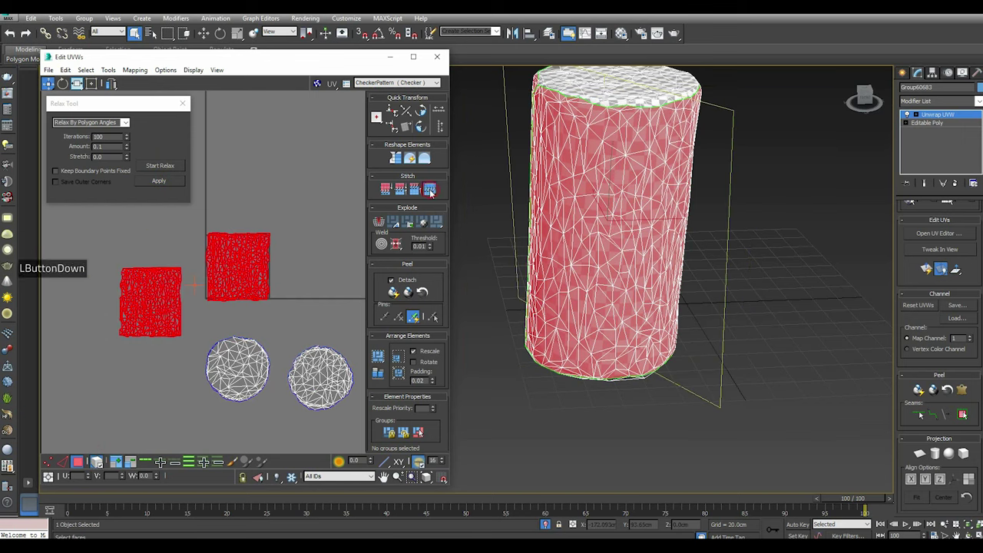
Relax the merged side strip into a compact block and select all three of the cylinder's UV pieces
{"action": "scroll", "scroll_direction": "up", "scroll_amount": 3}
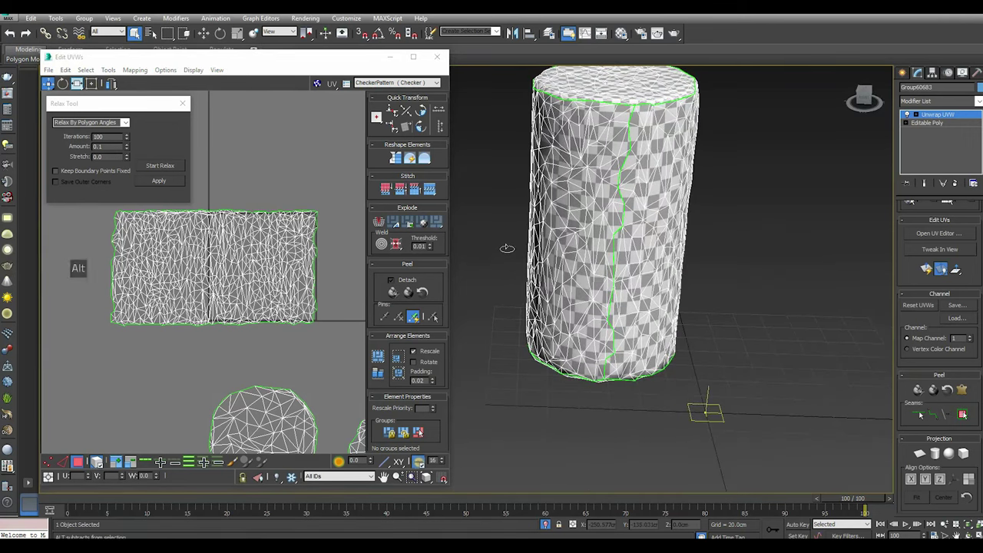
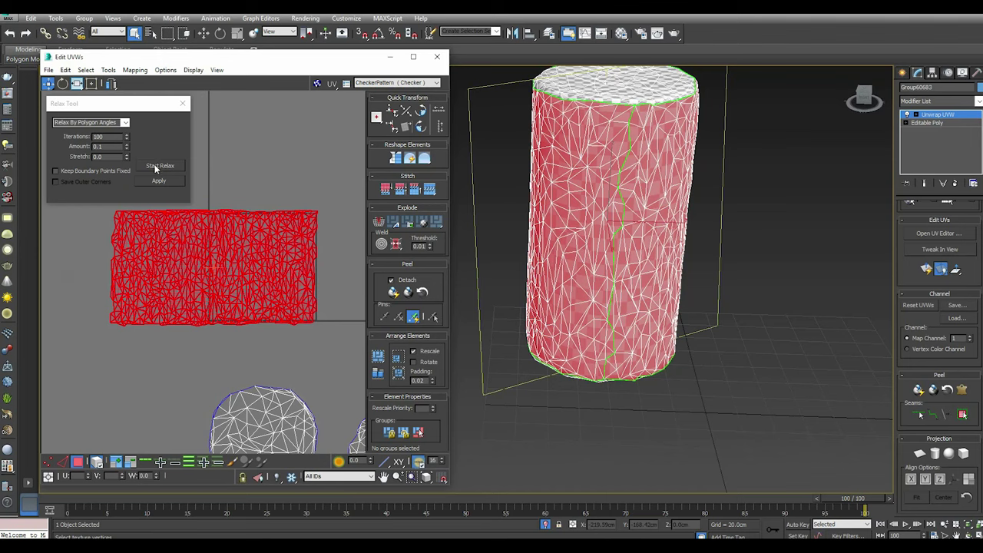
{"action": "left_click", "coordinate": [158, 168]}
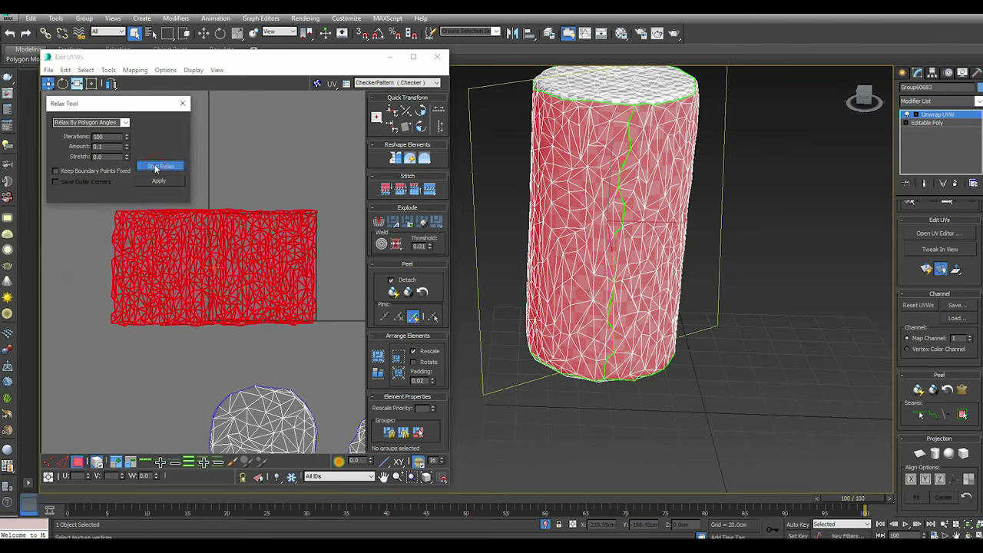
{"action": "left_click", "coordinate": [158, 169]}
{"action": "left_click", "coordinate": [166, 182]}
{"action": "double_click", "coordinate": [166, 182]}
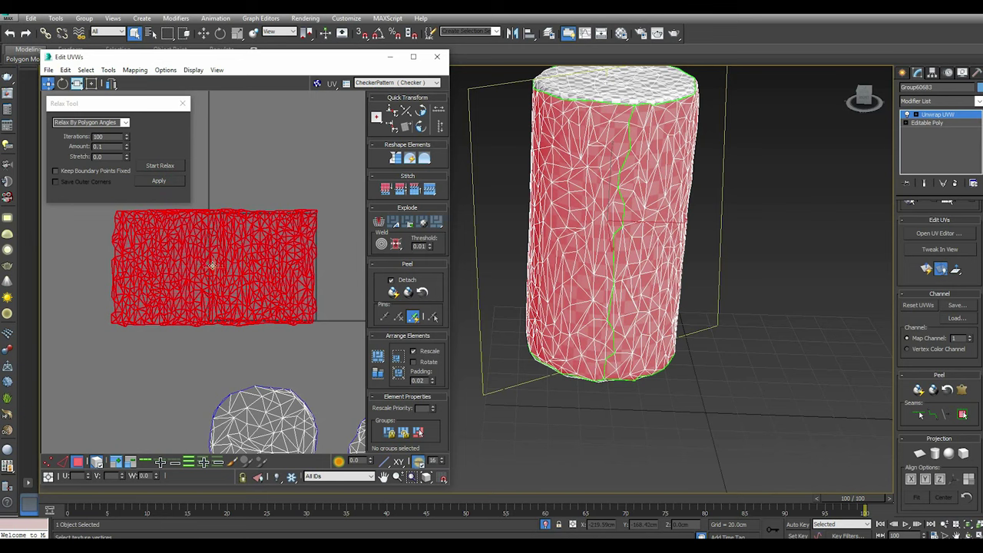
{"action": "scroll", "scroll_direction": "down", "scroll_amount": 3}
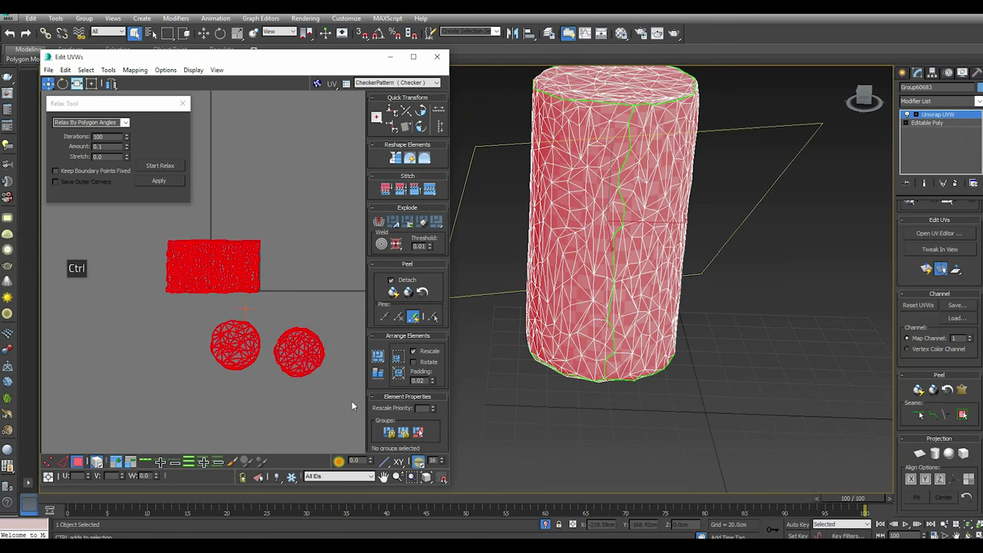
Pack Normalize the side strip and cap islands into the texture square with recursive packing
{"action": "left_click", "coordinate": [384, 378]}
{"action": "left_click", "coordinate": [383, 378]}
{"action": "left_click", "coordinate": [380, 362]}
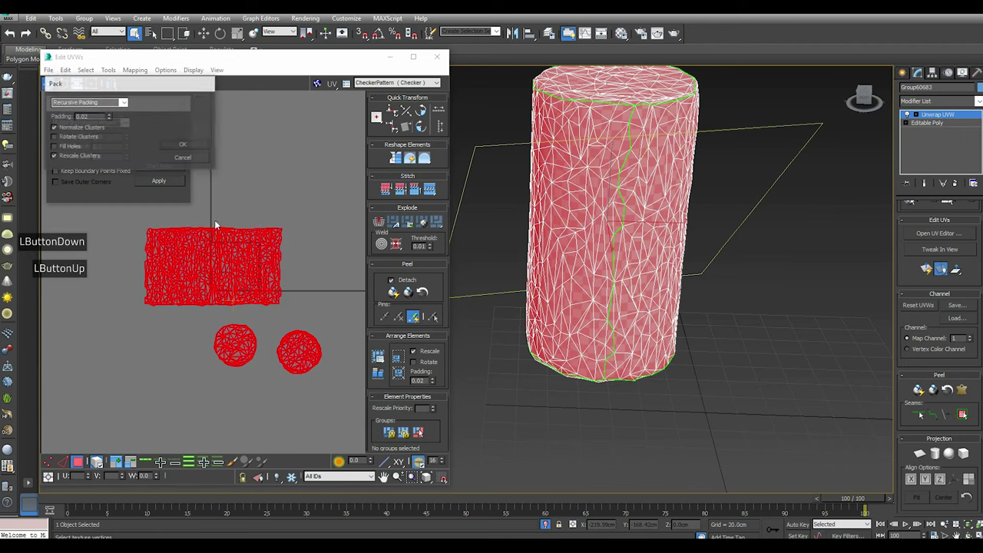
{"action": "left_click", "coordinate": [183, 146]}
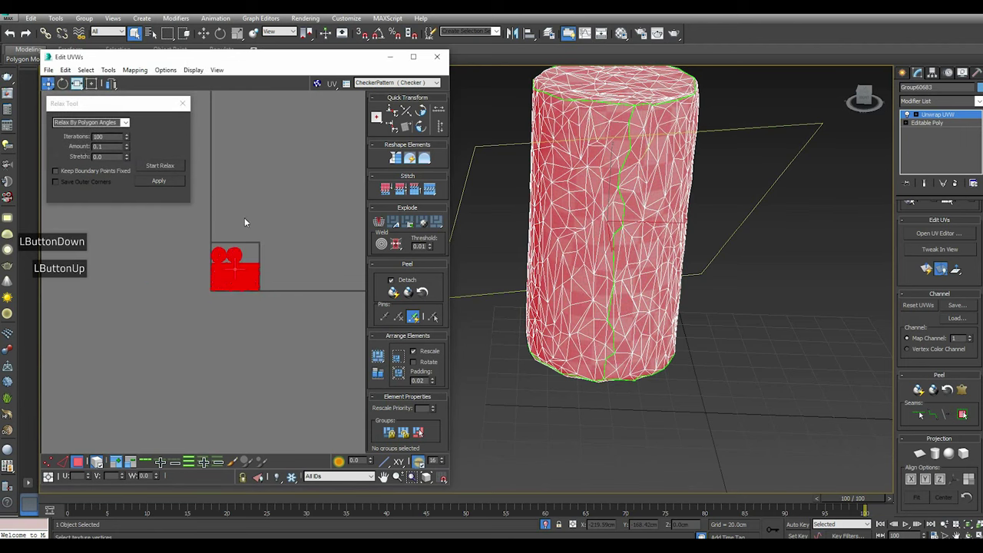
{"action": "scroll", "scroll_direction": "up", "scroll_amount": 3}
{"action": "left_click", "coordinate": [186, 111]}
Close the Edit UVWs window, leave the Unwrap sub-object level and switch to the Move tool
{"action": "left_click", "coordinate": [319, 87]}
{"action": "left_click", "coordinate": [321, 152]}
{"action": "left_click", "coordinate": [433, 62]}
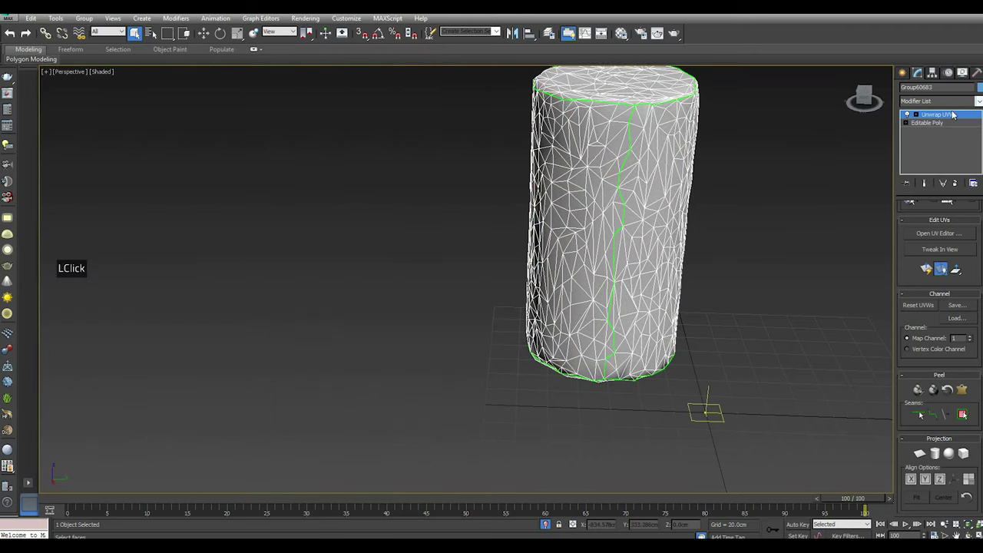
{"action": "left_click", "coordinate": [953, 112]}
{"action": "left_click", "coordinate": [207, 37]}
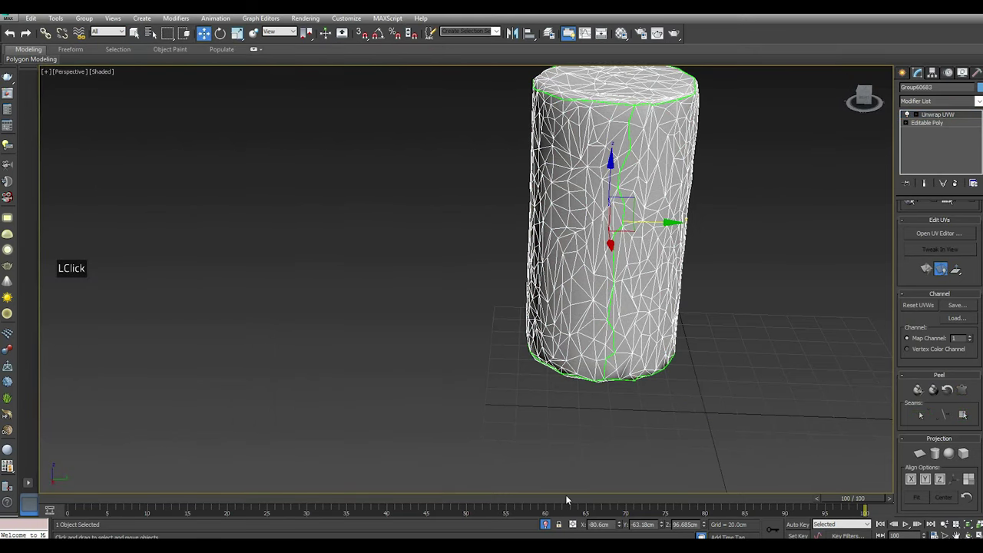
{"action": "left_click", "coordinate": [136, 32]}
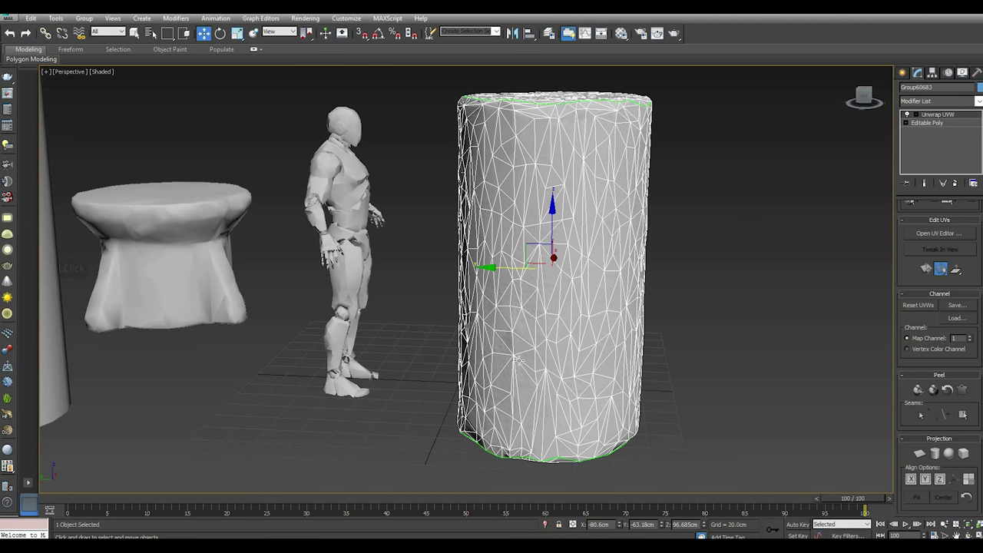
Select the dense high-resolution cylinder and choose Export Selected from the File menu
{"action": "left_click", "coordinate": [136, 32]}
{"action": "left_click", "coordinate": [136, 33]}
{"action": "left_click", "coordinate": [136, 33]}
{"action": "double_click", "coordinate": [136, 32]}
{"action": "double_click", "coordinate": [9, 18]}
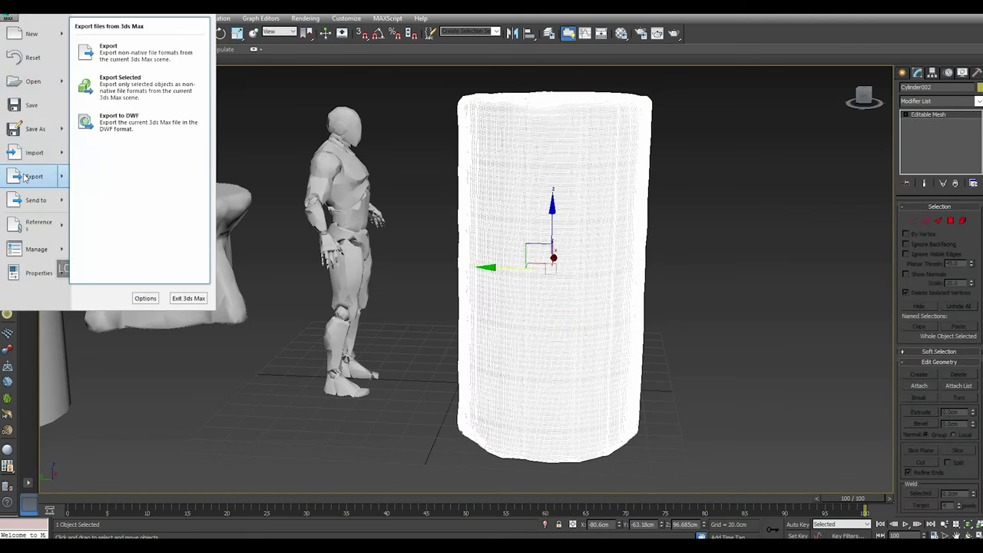
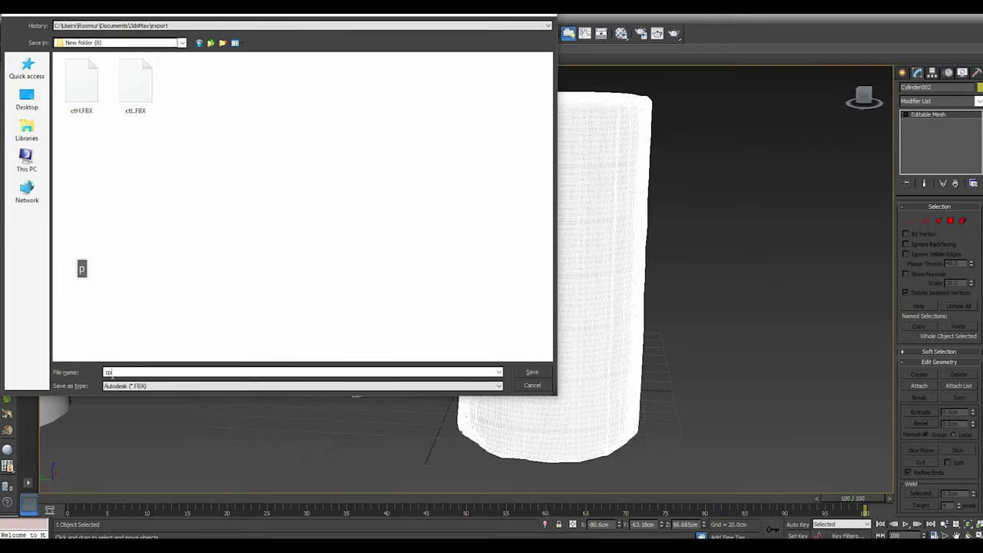
Name the export file, save it as Autodesk FBX and confirm the export options
{"action": "key", "text": "h"}
{"action": "key", "text": "h"}
{"action": "key", "text": "h"}
{"action": "key", "text": "h"}
{"action": "key", "text": "h"}
{"action": "key", "text": "h"}
{"action": "key", "text": "h"}
{"action": "key", "text": "h"}
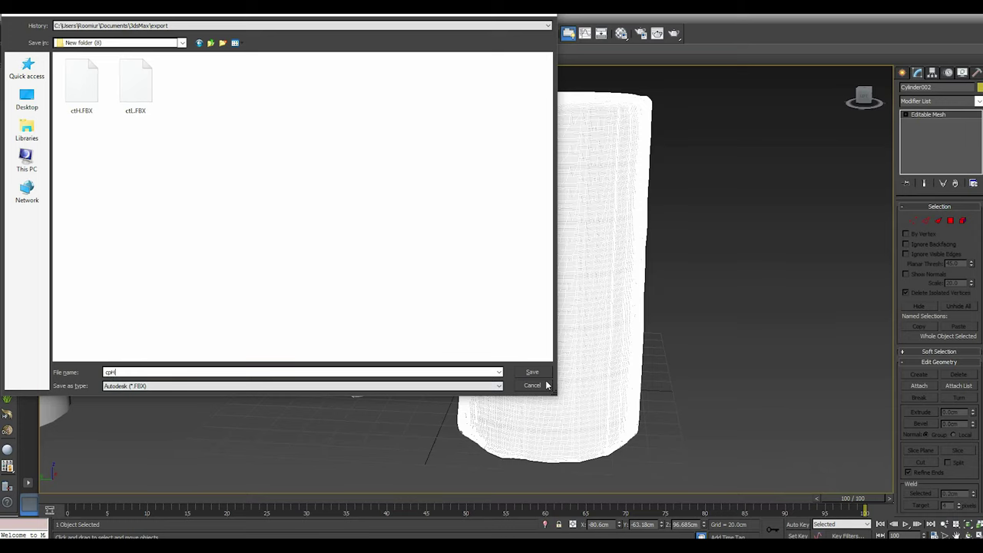
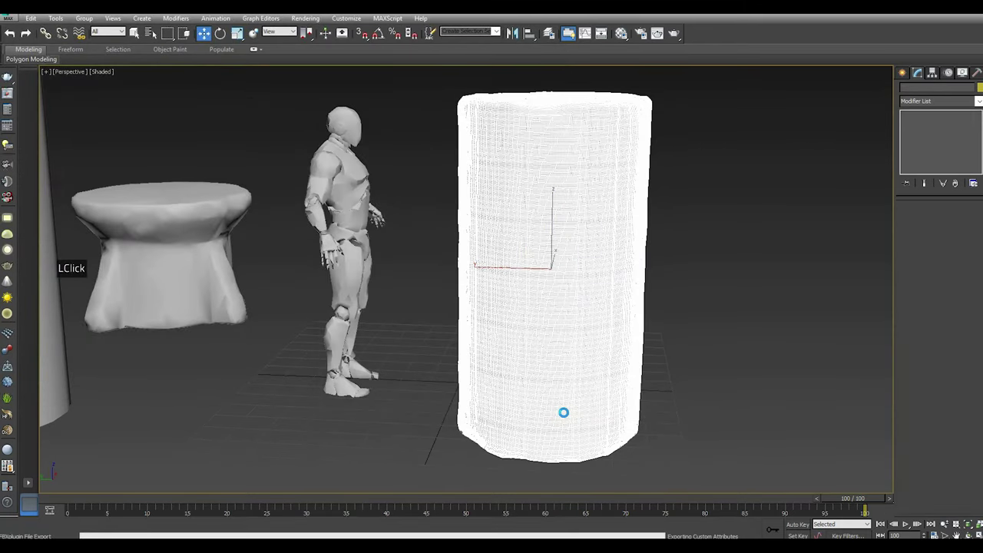
{"action": "left_click", "coordinate": [202, 39]}
Select the low-poly unwrapped cylinder and return to the File menu to export it too
{"action": "left_click", "coordinate": [136, 32]}
{"action": "left_click", "coordinate": [136, 32]}
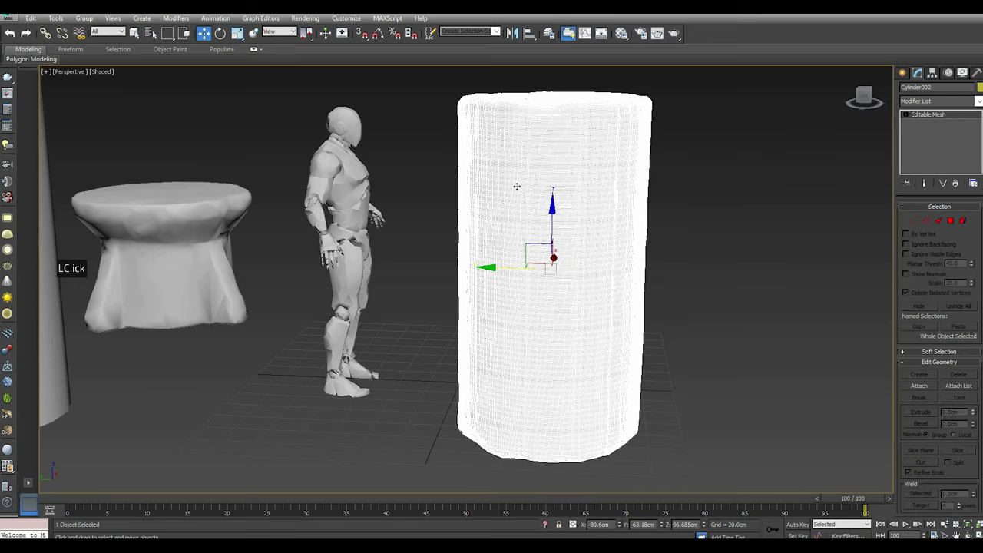
{"action": "double_click", "coordinate": [136, 33]}
{"action": "left_click", "coordinate": [136, 32]}
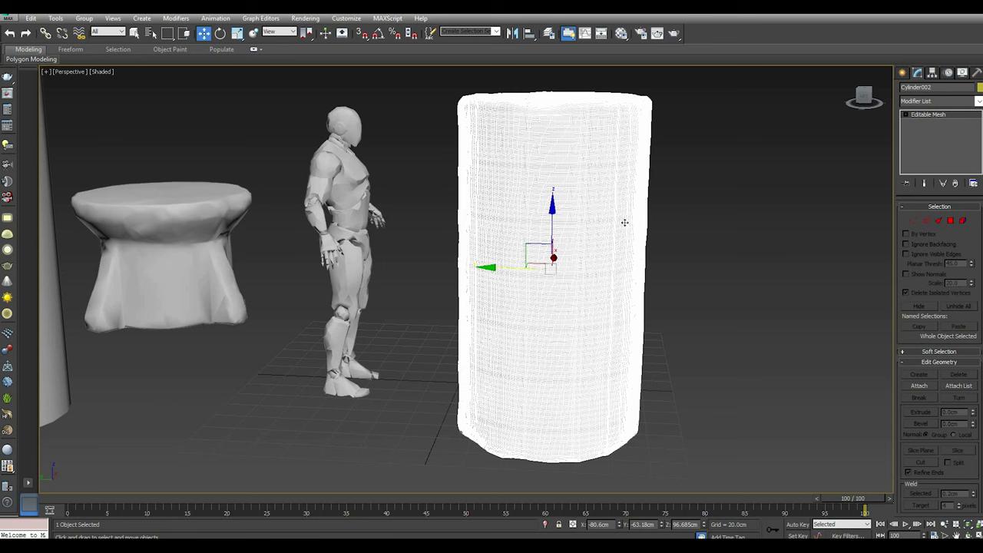
{"action": "left_click", "coordinate": [136, 32]}
{"action": "left_click", "coordinate": [136, 32]}
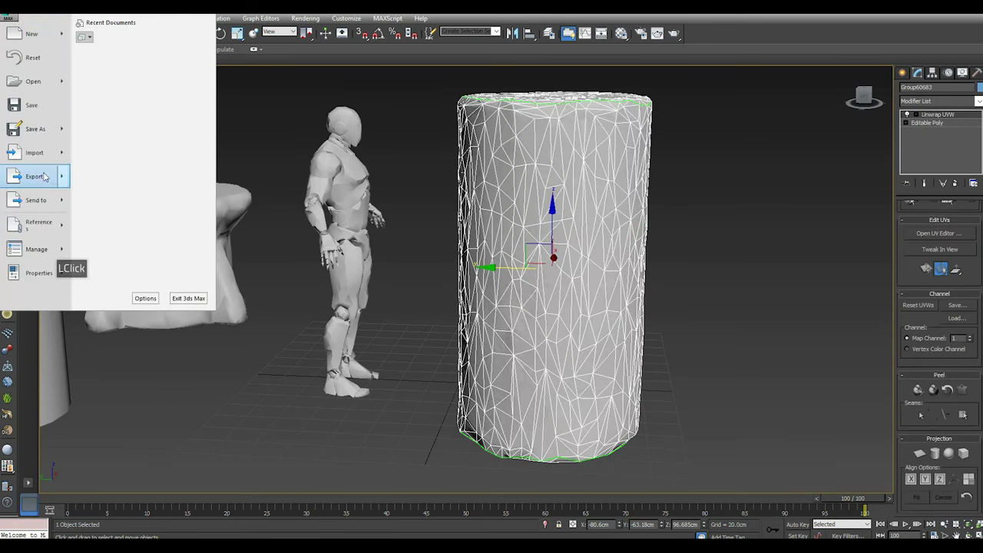
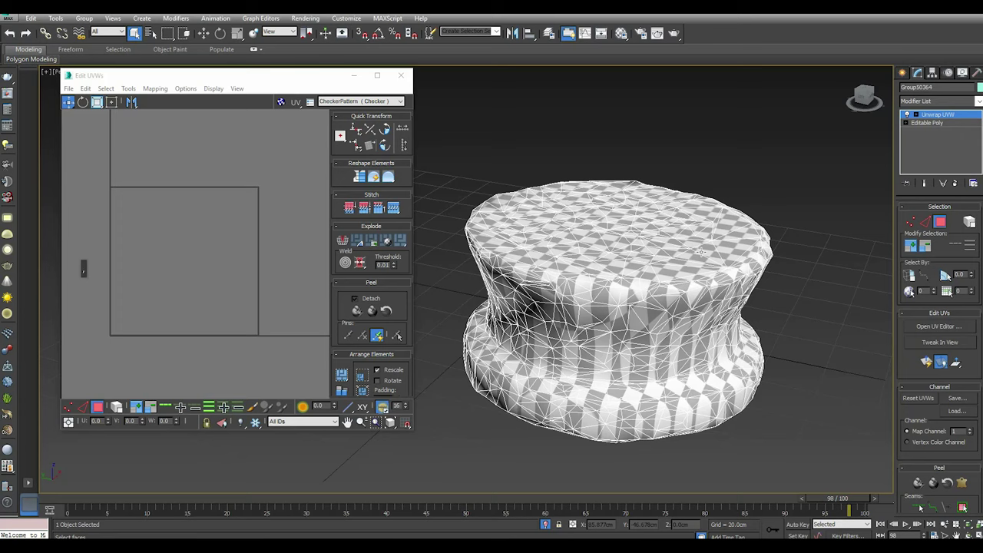
Pick and add the pouf's top faces in Unwrap UVW face mode until the whole top cap is selected
{"action": "left_click", "coordinate": [346, 422]}
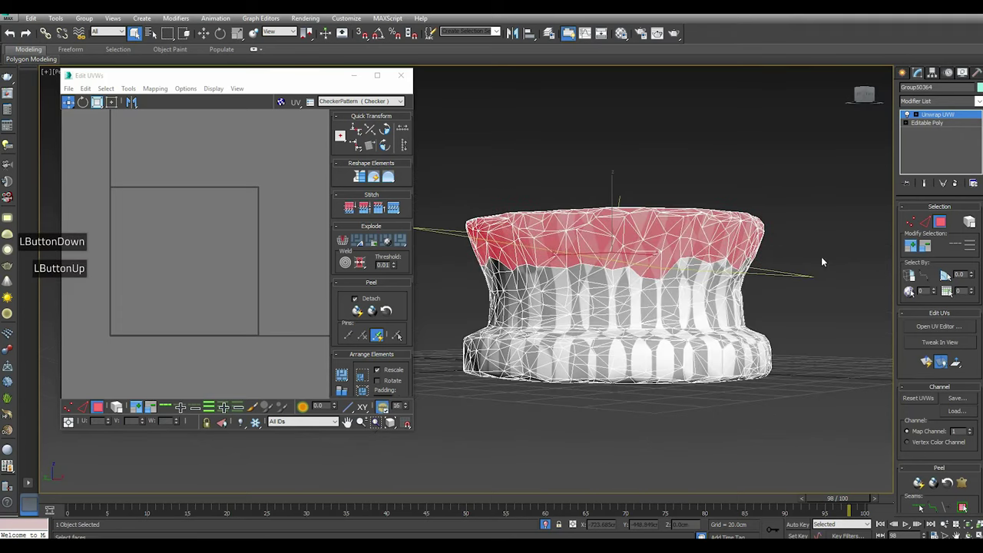
{"action": "left_click", "coordinate": [346, 422]}
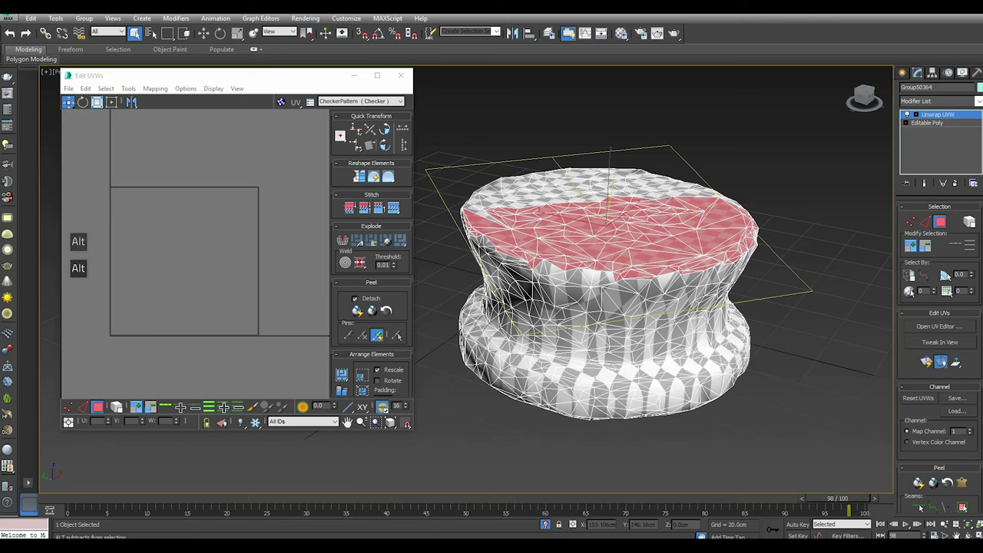
{"action": "left_click", "coordinate": [346, 422]}
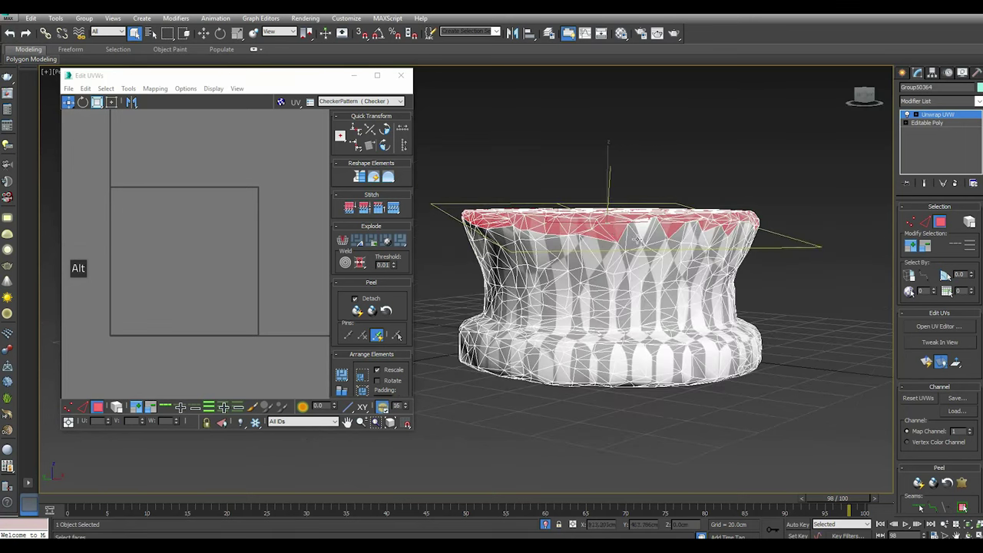
{"action": "scroll", "scroll_direction": "down", "scroll_amount": 3}
{"action": "scroll", "scroll_direction": "up", "scroll_amount": 3}
{"action": "scroll", "scroll_direction": "down", "scroll_amount": 3}
{"action": "scroll", "scroll_direction": "up", "scroll_amount": 3}
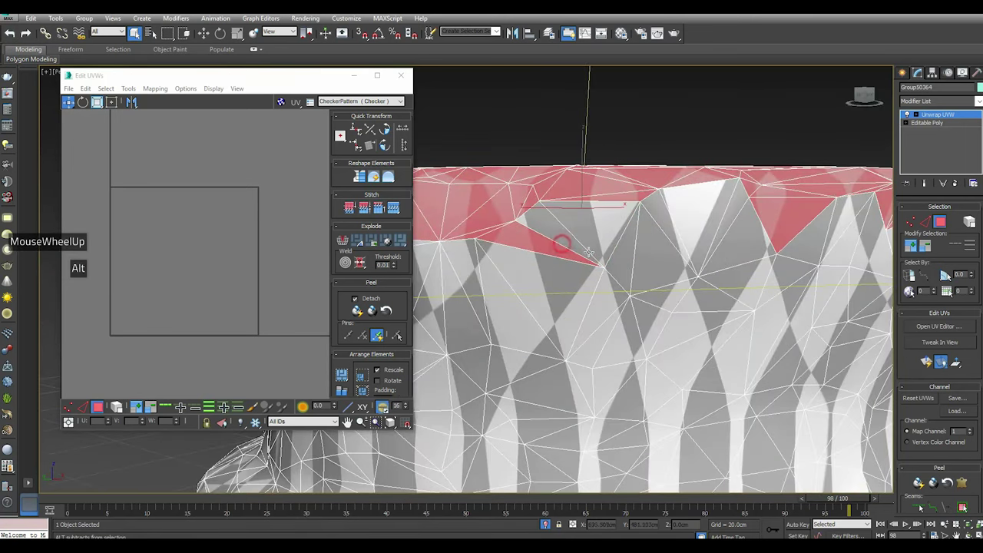
{"action": "scroll", "scroll_direction": "down", "scroll_amount": 3}
{"action": "left_click", "coordinate": [347, 422]}
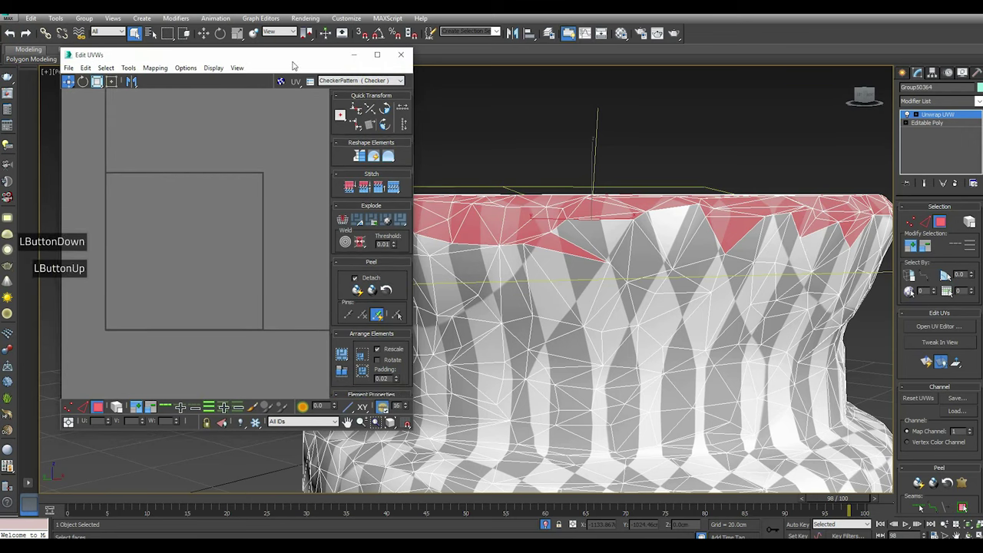
{"action": "left_click", "coordinate": [346, 421]}
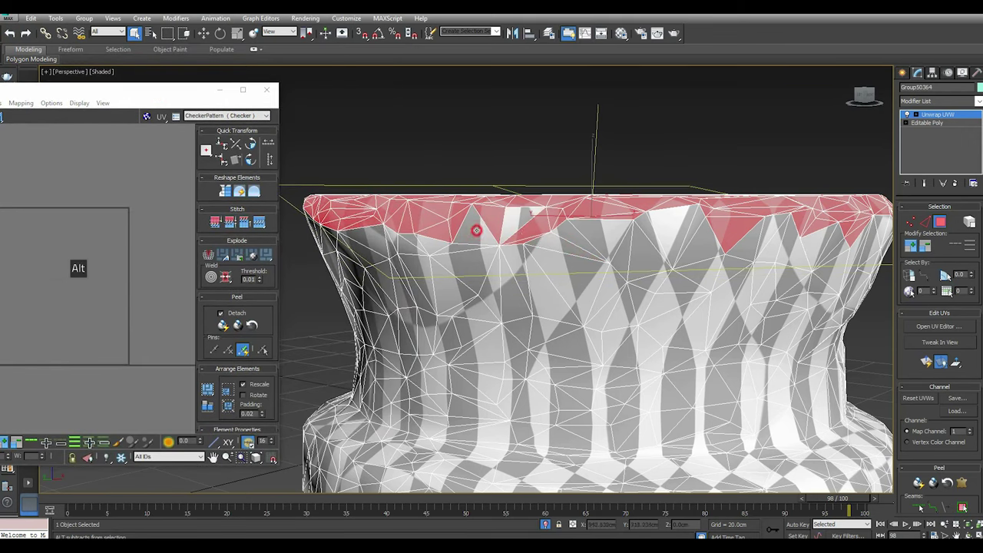
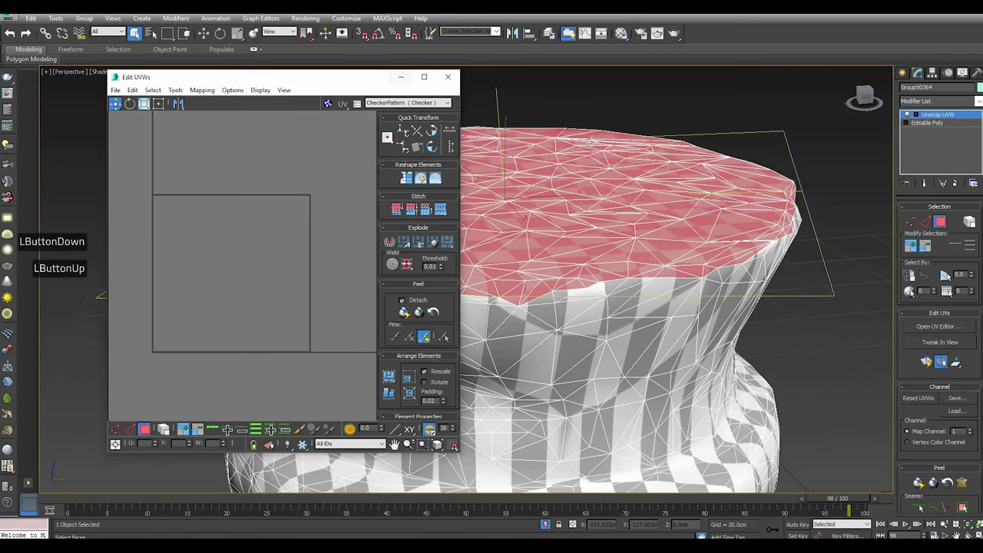
Project the selected top-cap faces with an aligned Planar map into a flat circular island
{"action": "scroll", "scroll_direction": "down", "scroll_amount": 3}
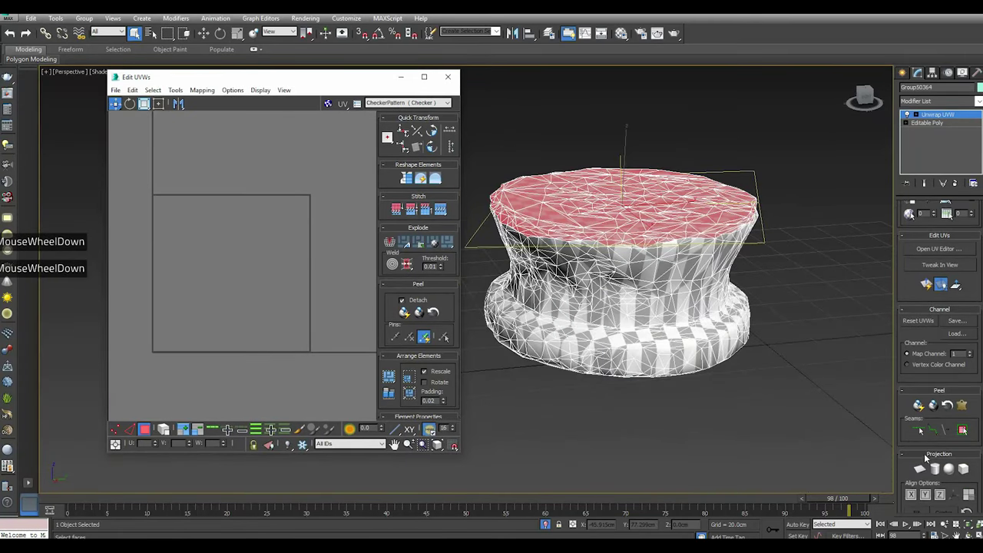
{"action": "left_click", "coordinate": [925, 468]}
{"action": "left_click", "coordinate": [945, 497]}
{"action": "left_click", "coordinate": [926, 470]}
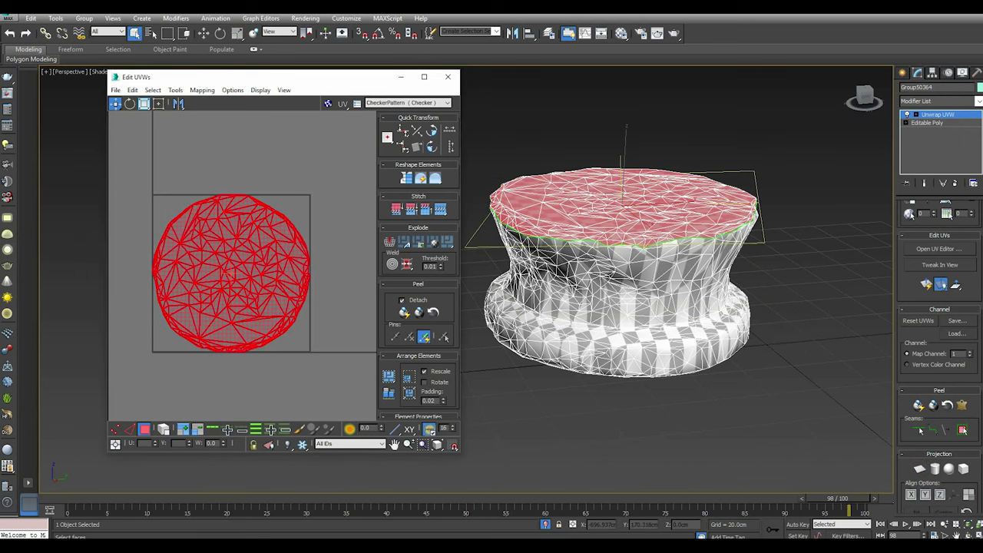
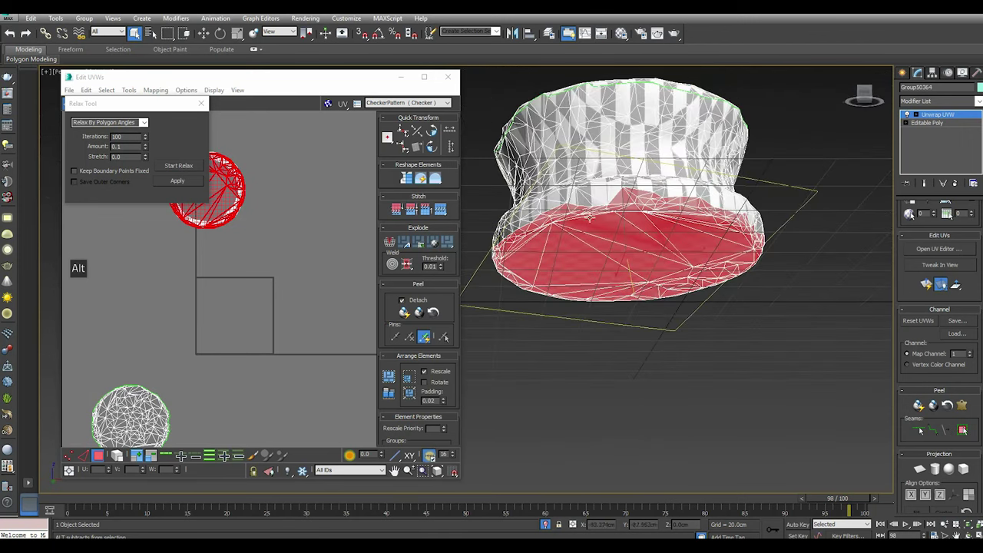
Planar-project the bottom-cap faces into their own round shell and briefly relax it
{"action": "scroll", "scroll_direction": "up", "scroll_amount": 3}
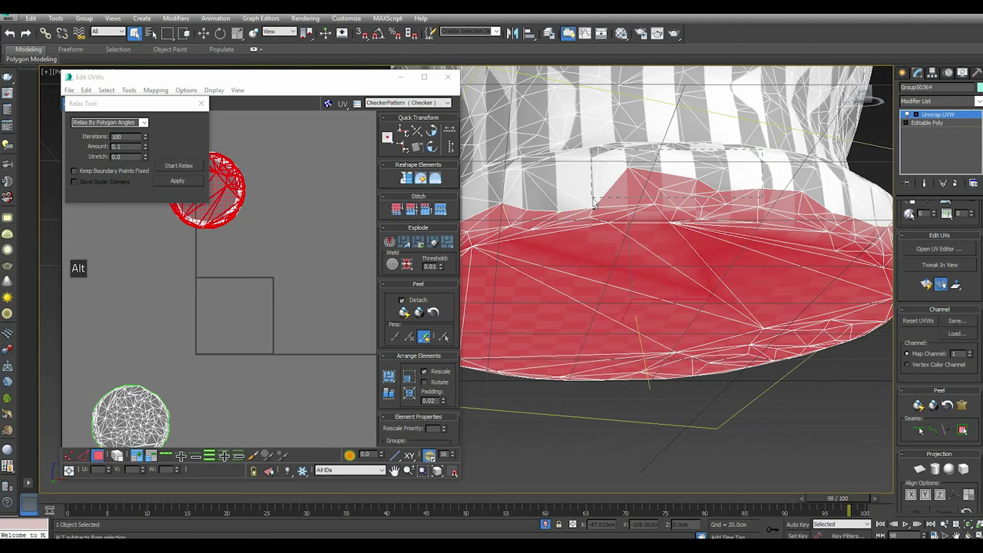
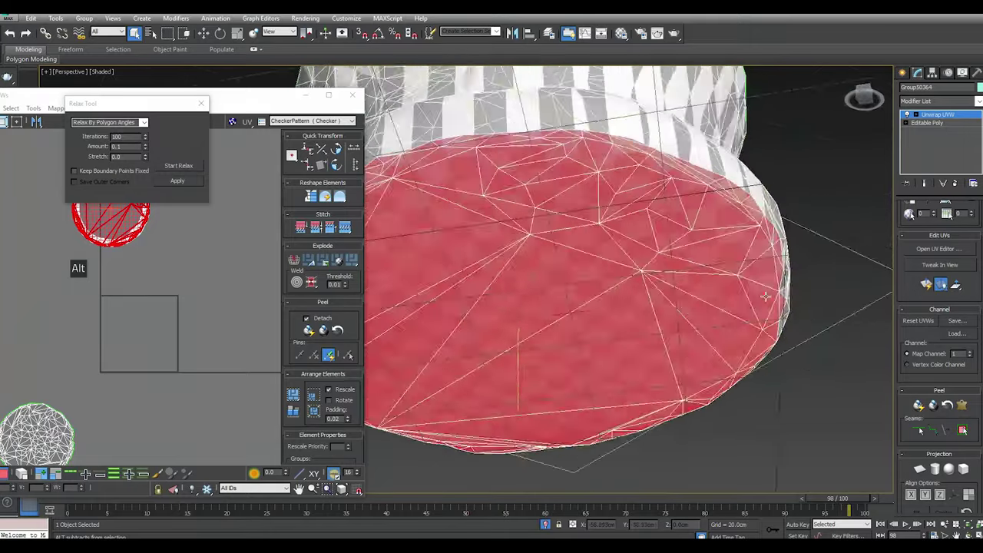
{"action": "scroll", "scroll_direction": "down", "scroll_amount": 3}
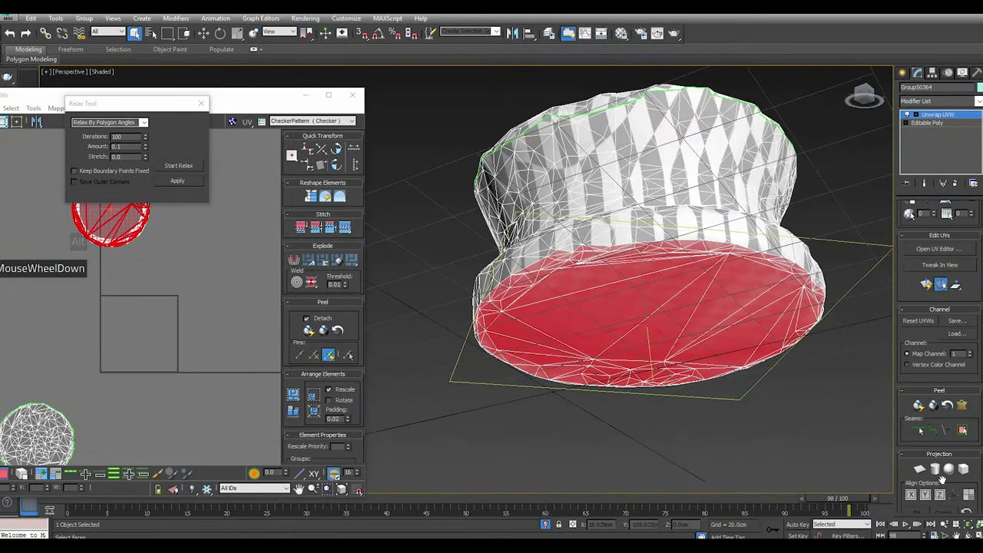
{"action": "left_click", "coordinate": [922, 476]}
{"action": "left_click", "coordinate": [924, 468]}
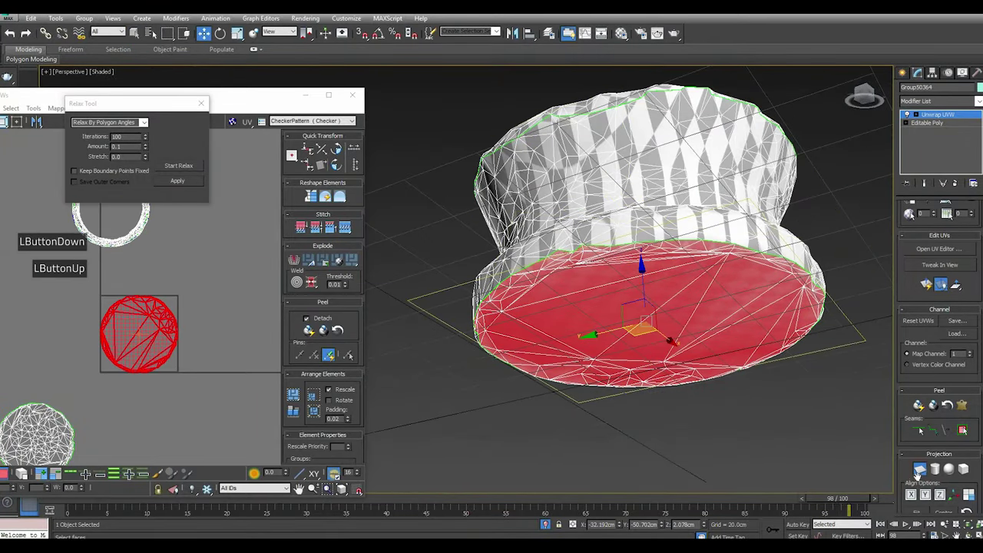
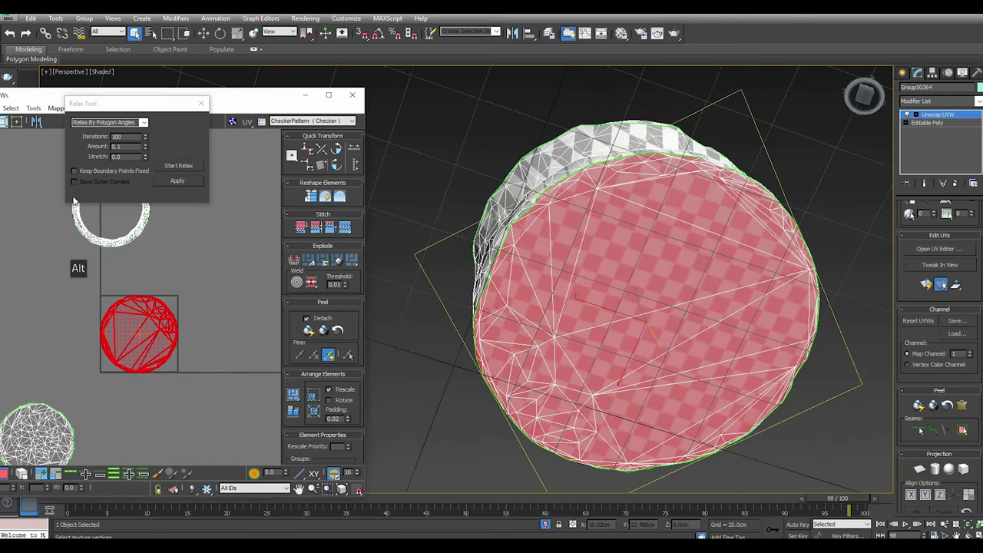
{"action": "left_click", "coordinate": [260, 101]}
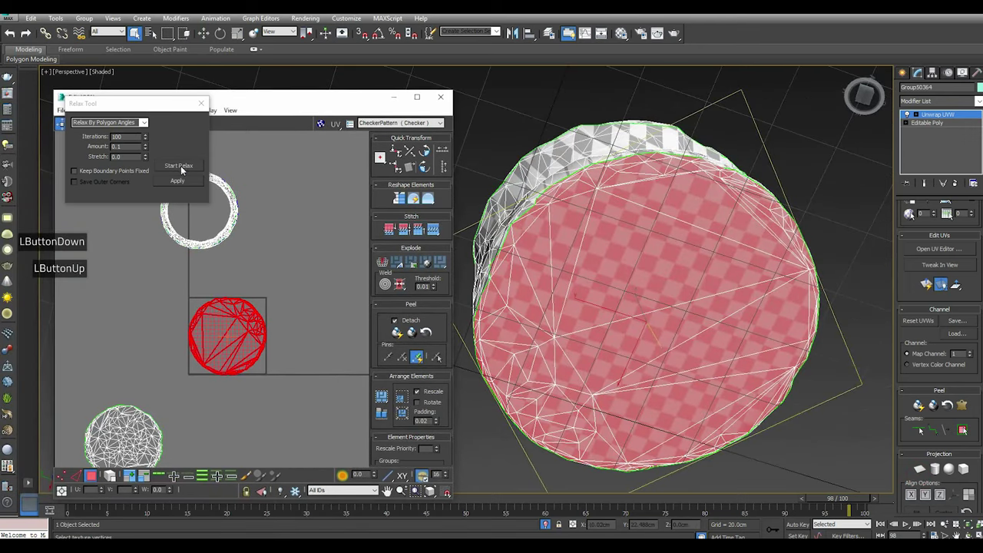
{"action": "double_click", "coordinate": [182, 169]}
{"action": "left_click", "coordinate": [183, 169]}
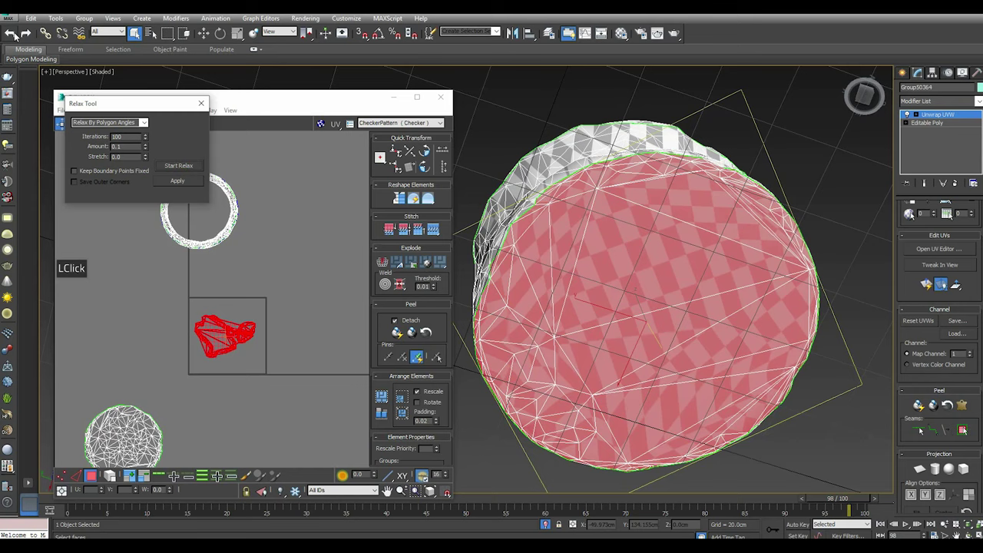
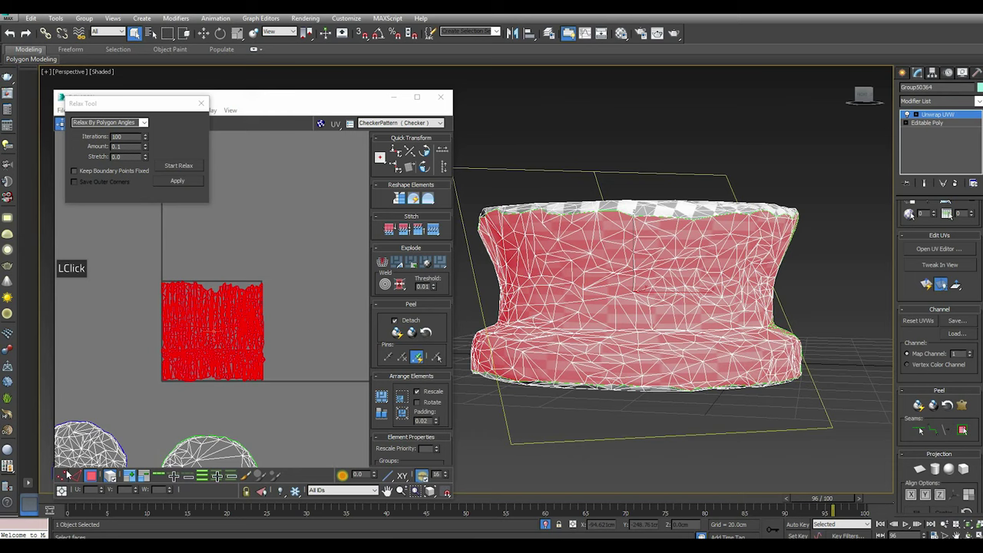
Select the whole side-wall island in the UV editor and return to face mode with it selected
{"action": "left_click", "coordinate": [67, 473]}
{"action": "left_click", "coordinate": [193, 300]}
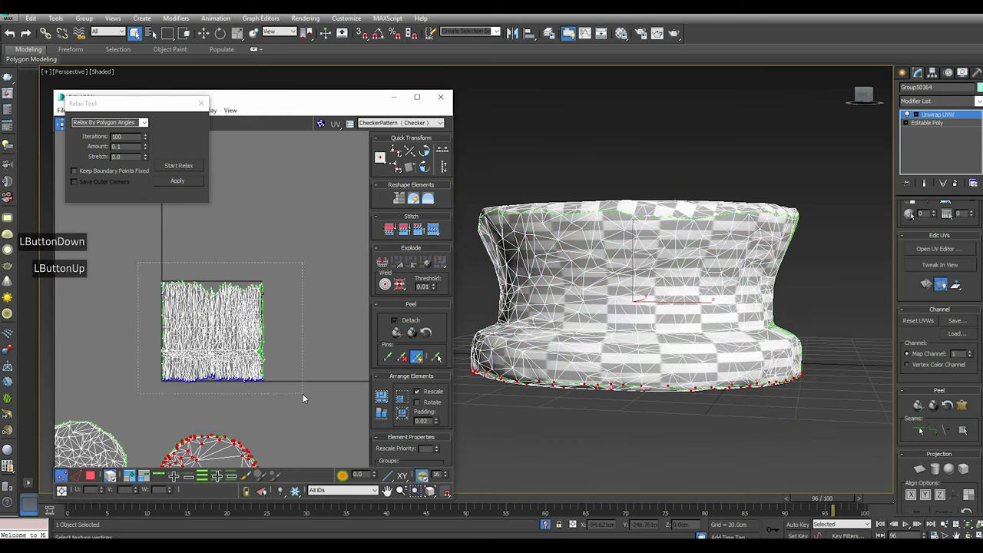
{"action": "left_click", "coordinate": [405, 292]}
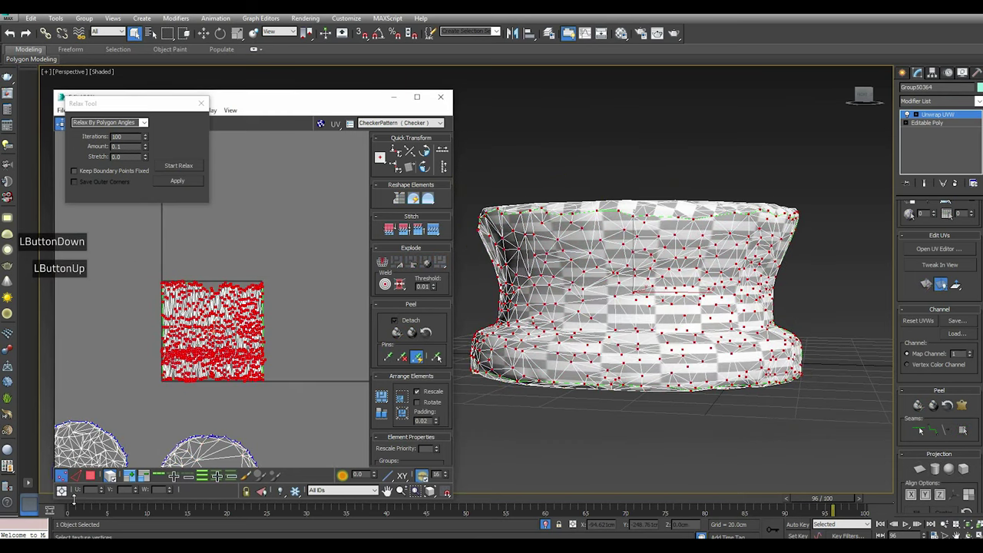
{"action": "left_click", "coordinate": [405, 287]}
{"action": "left_click", "coordinate": [96, 480]}
{"action": "left_click", "coordinate": [155, 111]}
{"action": "left_click", "coordinate": [94, 127]}
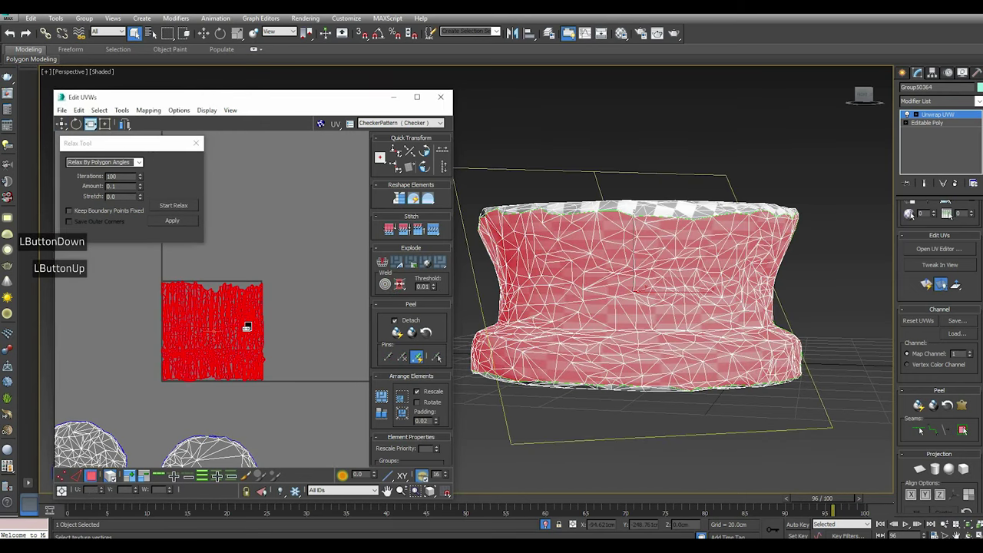
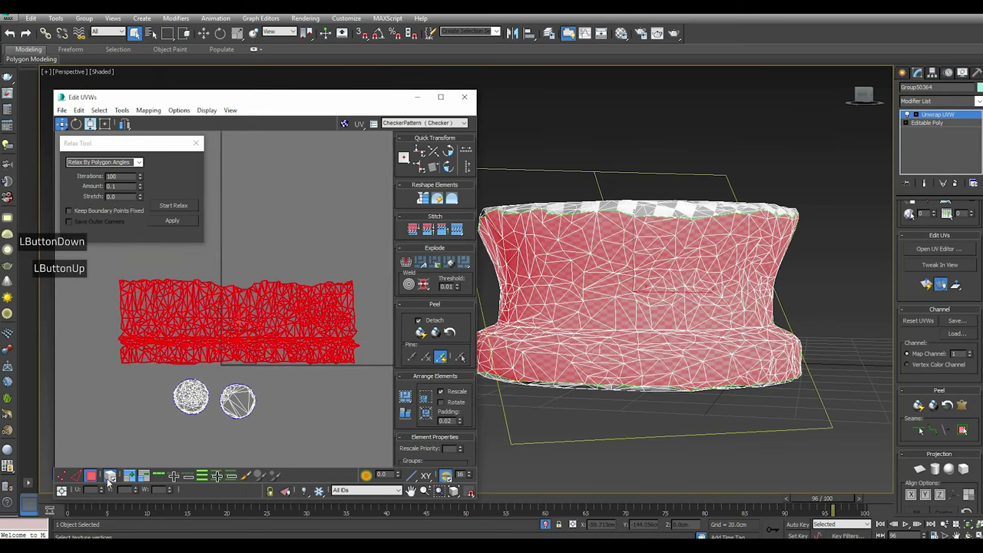
Stretch the side-wall island into a long strip and start relaxing it by polygon angles
{"action": "left_click", "coordinate": [115, 482]}
{"action": "left_click", "coordinate": [114, 275]}
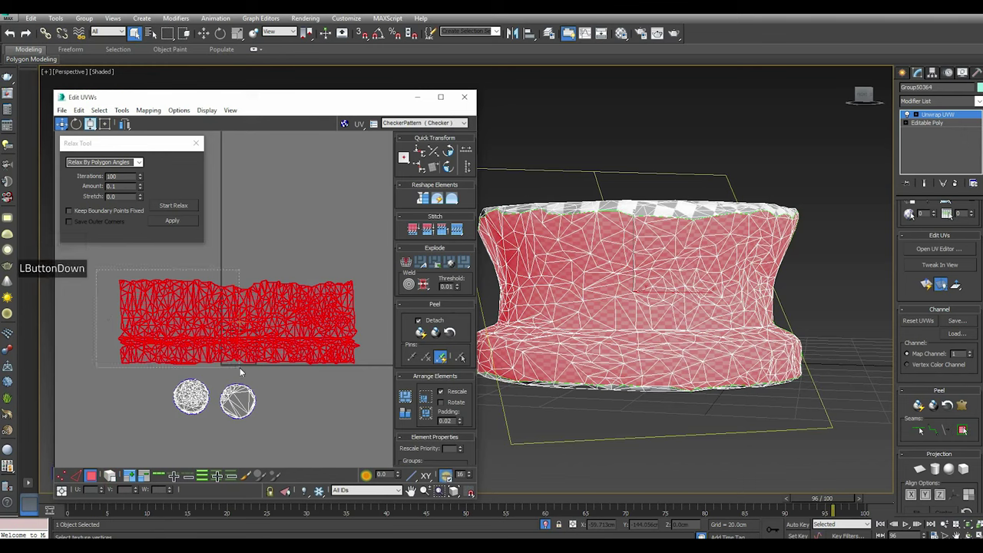
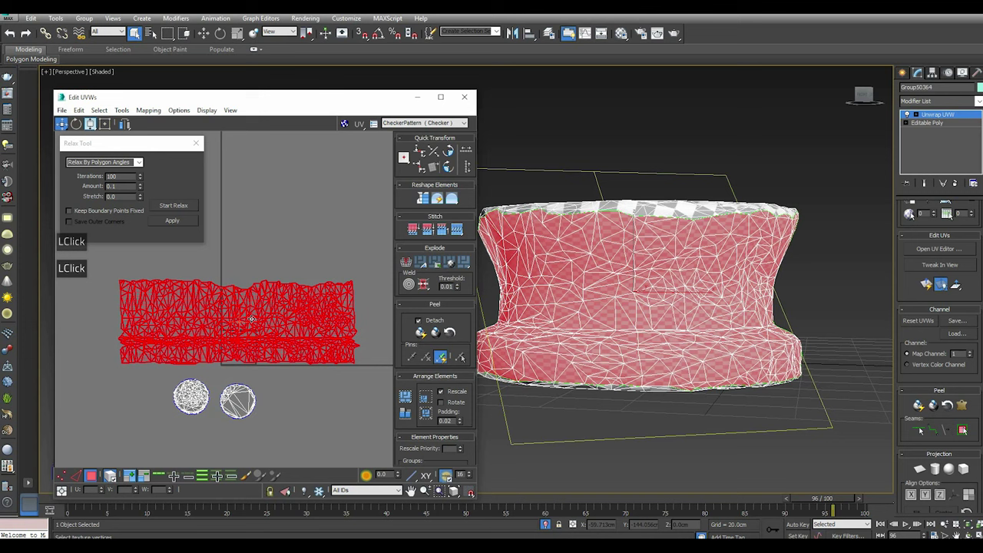
{"action": "left_click", "coordinate": [167, 207]}
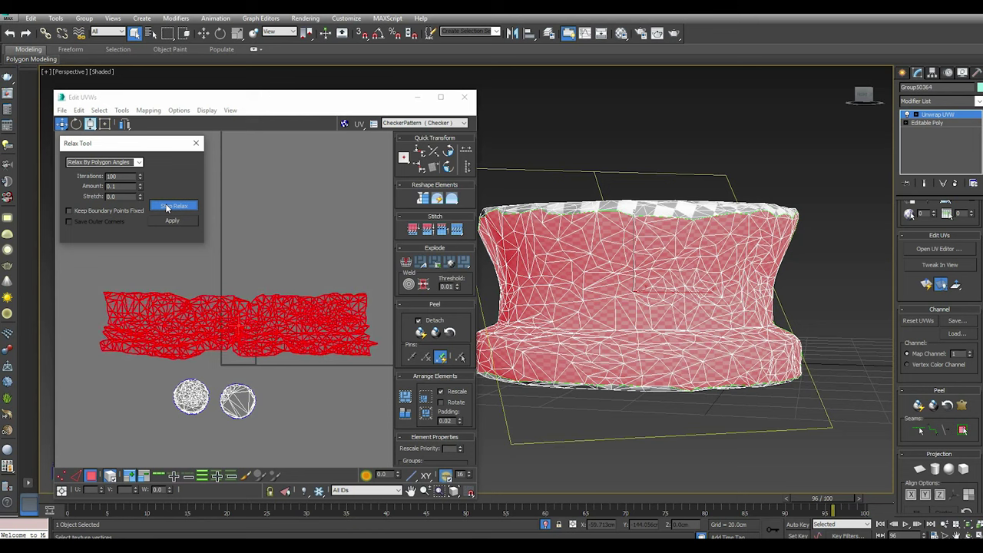
{"action": "left_click", "coordinate": [167, 207]}
{"action": "scroll", "scroll_direction": "up", "scroll_amount": 3}
{"action": "scroll", "scroll_direction": "down", "scroll_amount": 3}
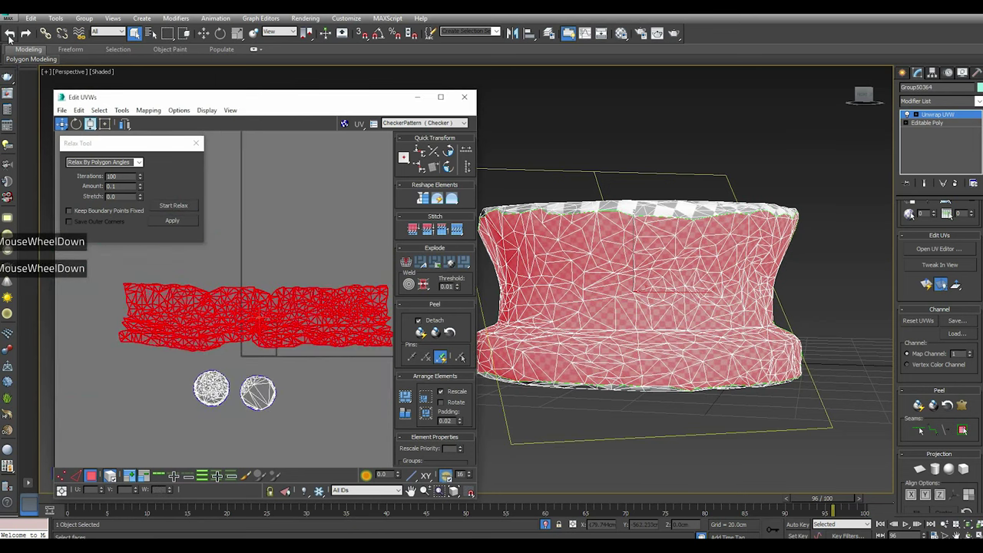
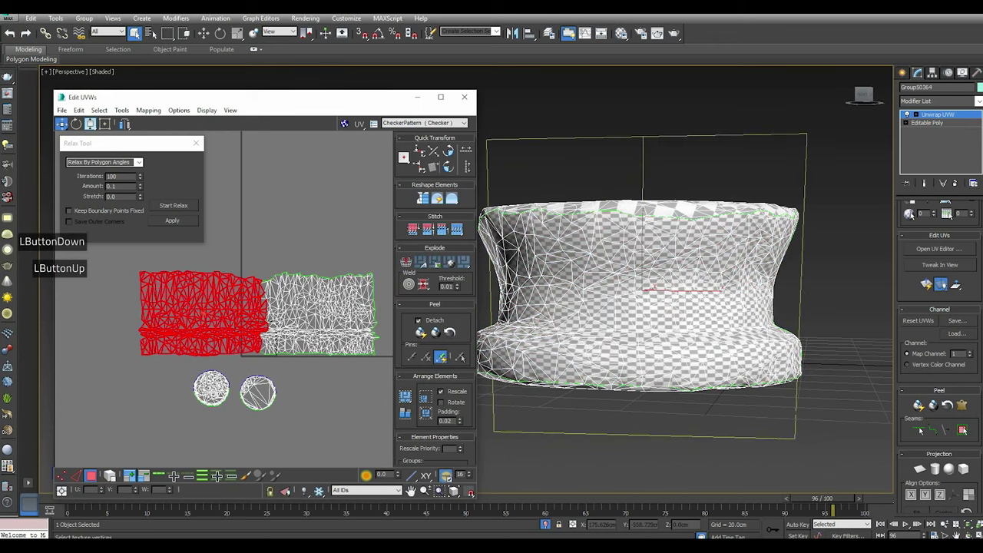
Add the remaining side-wall faces to the selection and relax the combined side UVs
{"action": "scroll", "scroll_direction": "up", "scroll_amount": 3}
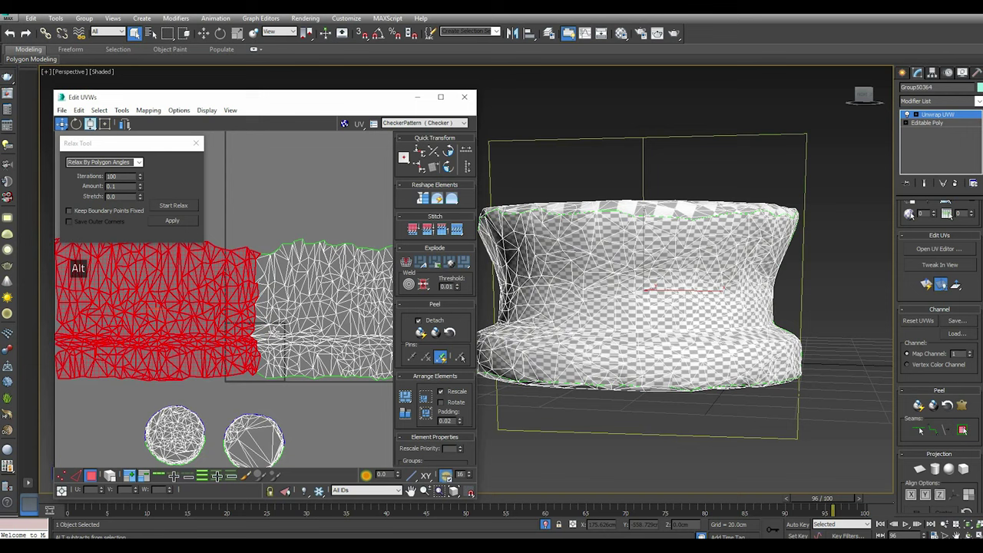
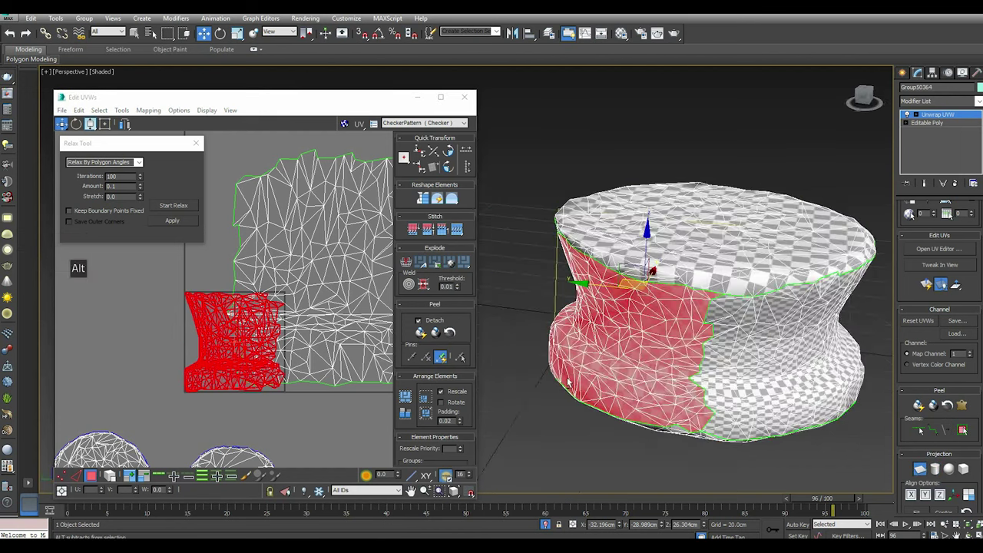
{"action": "left_click", "coordinate": [927, 499]}
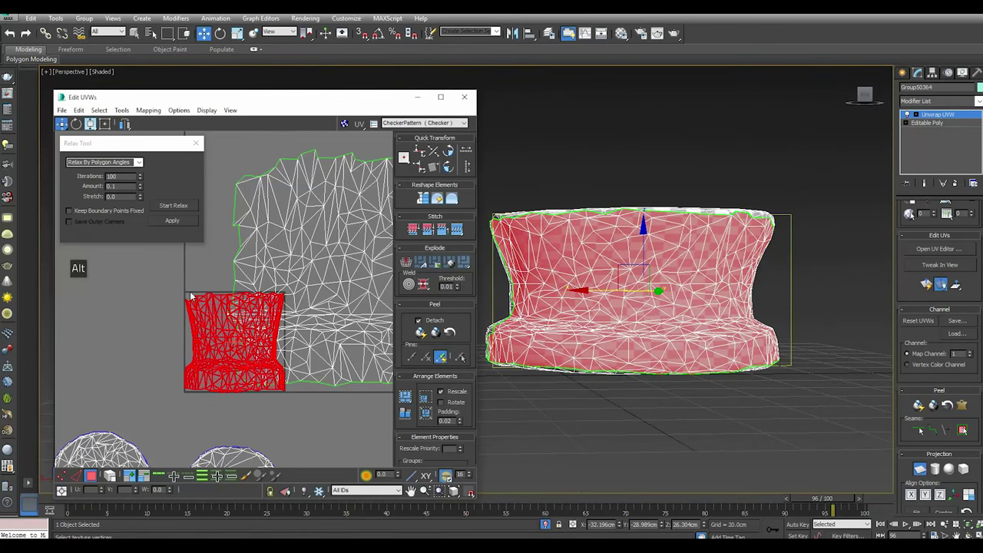
{"action": "left_click", "coordinate": [166, 208]}
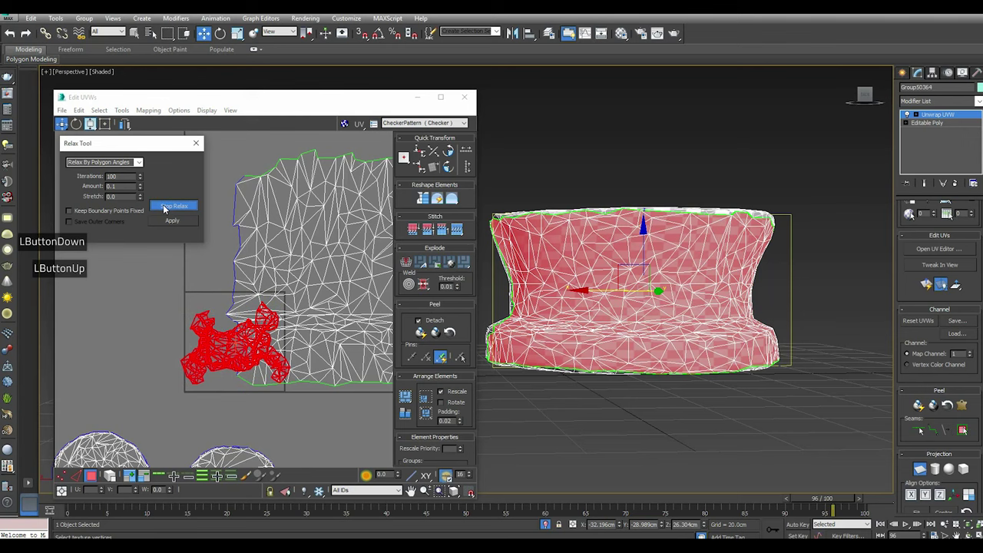
{"action": "double_click", "coordinate": [165, 208]}
Run Start/Stop Relax on the stool's side shell until it spreads out, then zoom into its boundary
{"action": "left_click", "coordinate": [14, 35]}
{"action": "left_click", "coordinate": [16, 23]}
{"action": "left_click", "coordinate": [36, 102]}
{"action": "right_click", "coordinate": [229, 336]}
{"action": "left_click", "coordinate": [266, 377]}
{"action": "left_click", "coordinate": [181, 211]}
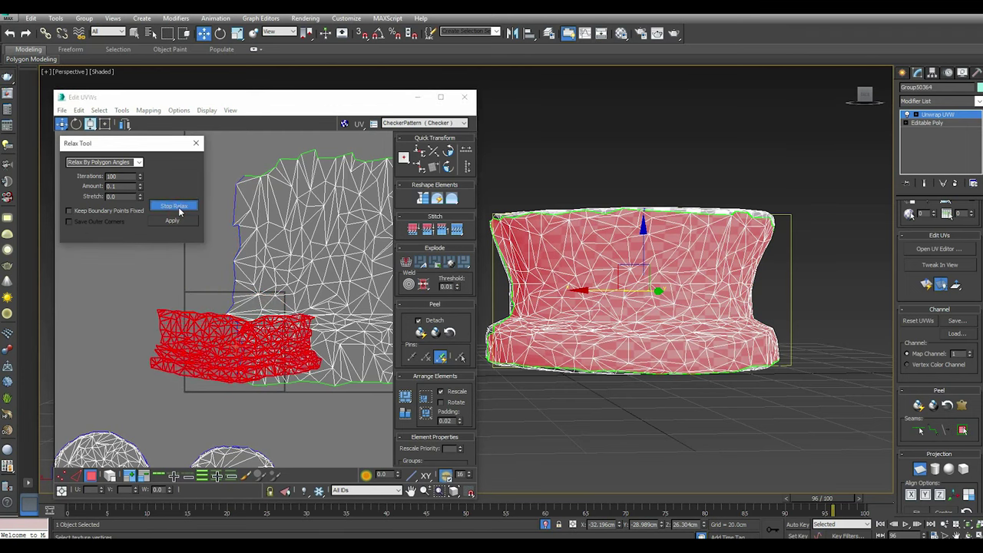
{"action": "left_click", "coordinate": [180, 210]}
{"action": "left_click", "coordinate": [183, 227]}
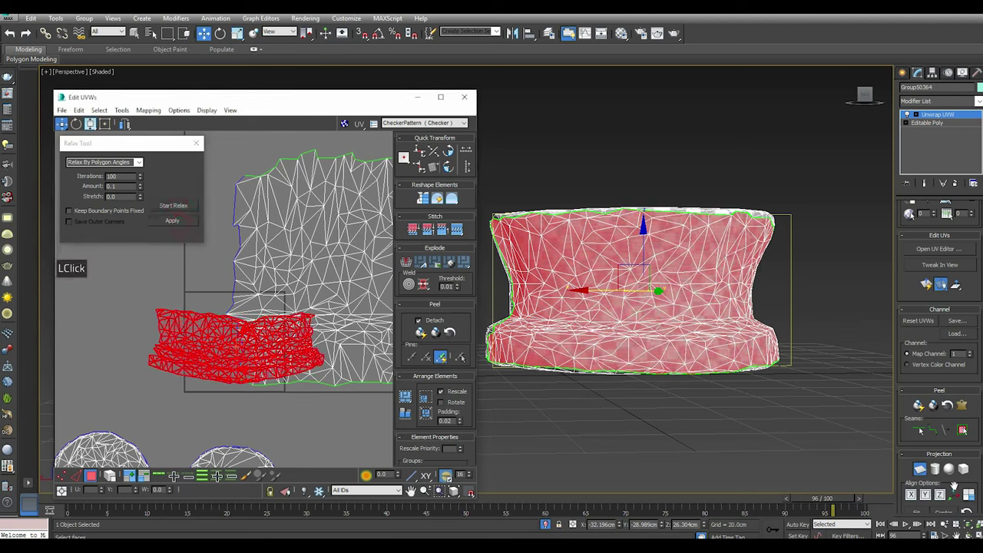
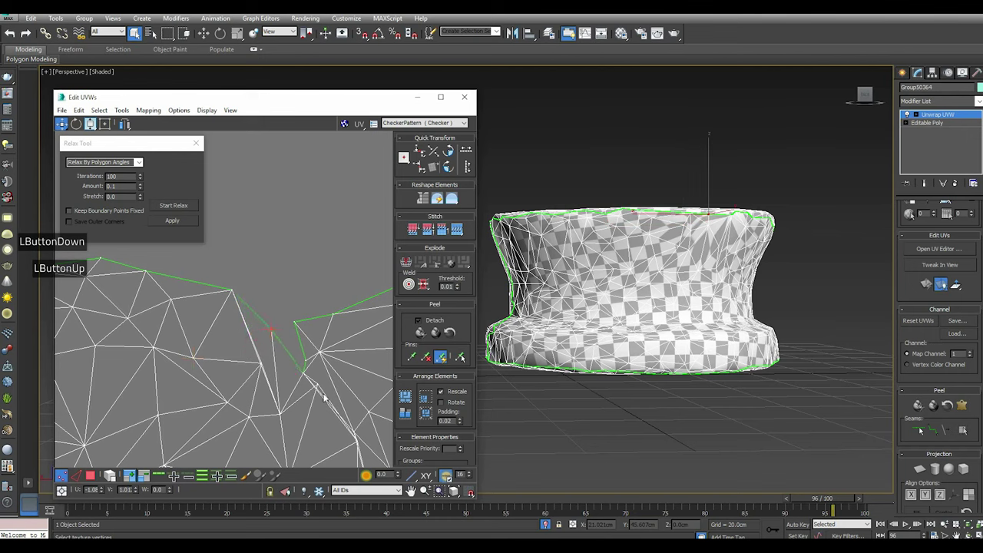
Move a stray boundary vertex back onto the side shell edge and zoom out to frame all shells
{"action": "middle_click", "coordinate": [253, 398]}
{"action": "left_click", "coordinate": [240, 351]}
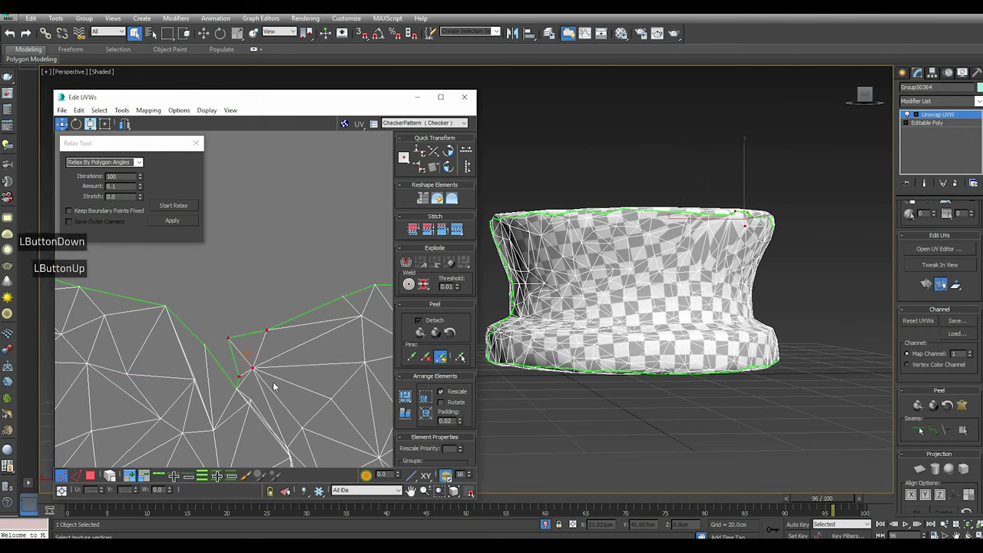
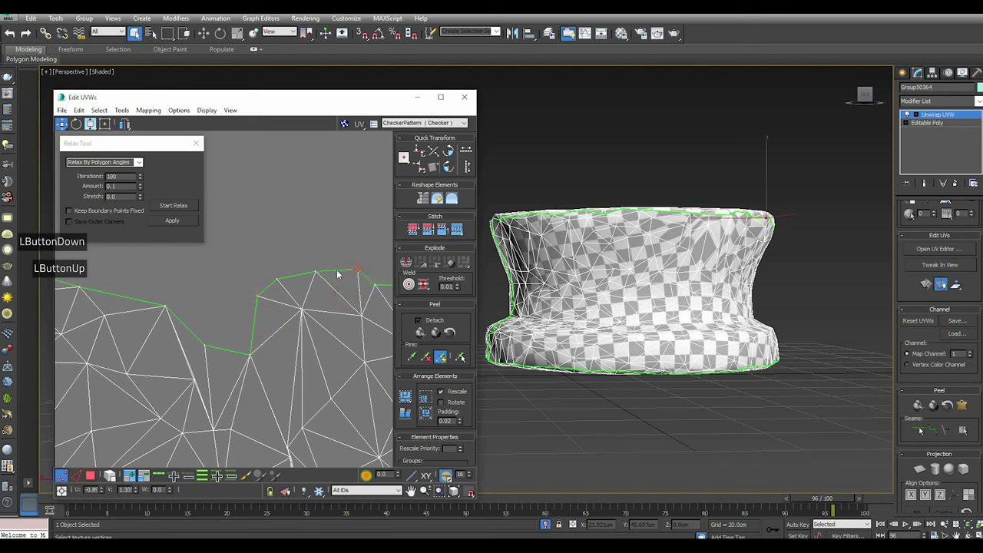
{"action": "scroll", "scroll_direction": "down", "scroll_amount": 3}
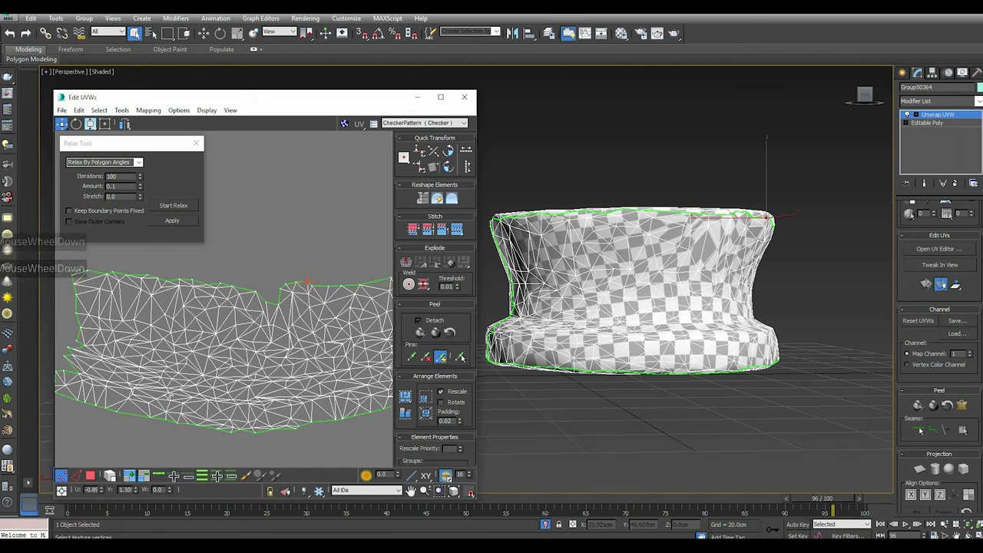
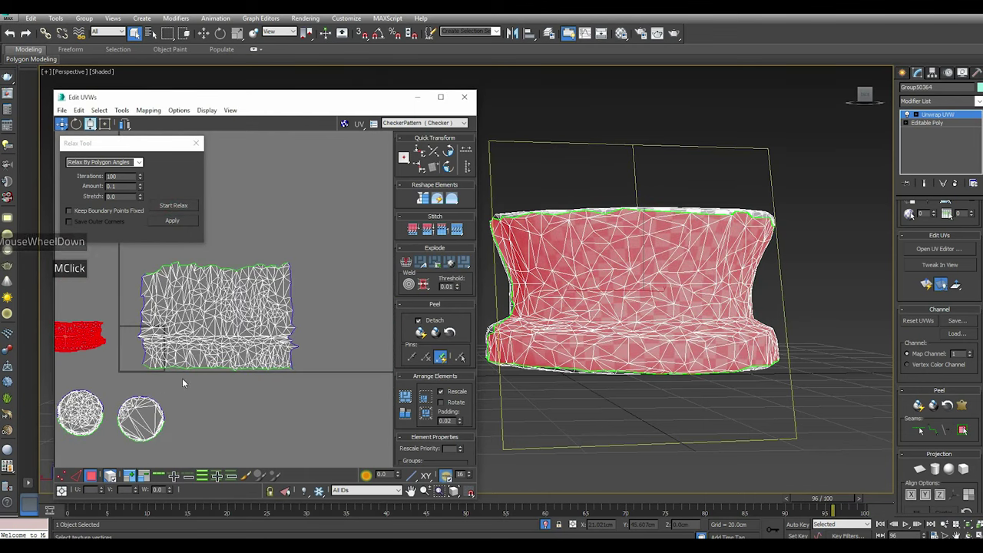
Select the stool's side UV shell and rotate it upright beside the cap circles
{"action": "left_click", "coordinate": [219, 353]}
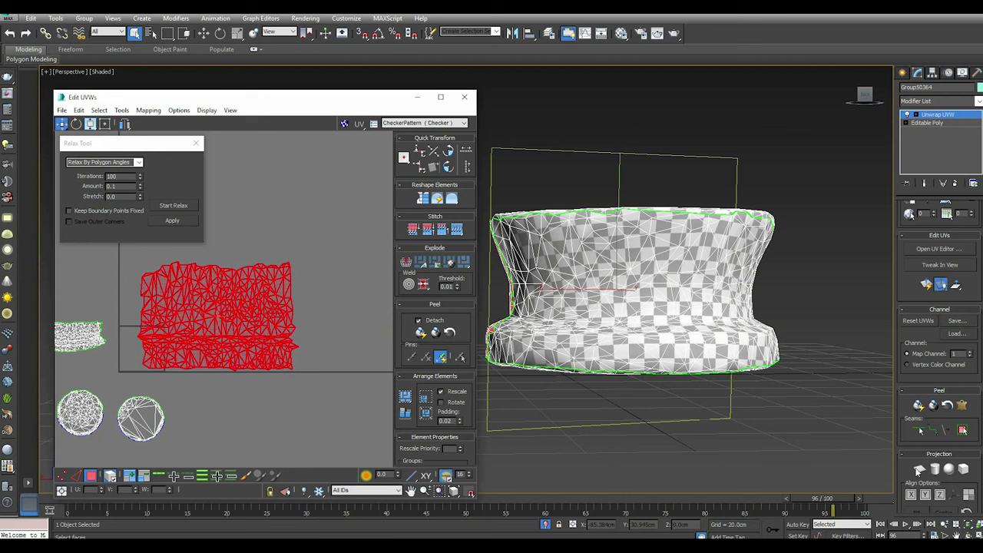
{"action": "left_click", "coordinate": [920, 471]}
{"action": "left_click", "coordinate": [929, 494]}
{"action": "left_click", "coordinate": [921, 474]}
{"action": "scroll", "scroll_direction": "down", "scroll_amount": 3}
{"action": "scroll", "scroll_direction": "up", "scroll_amount": 3}
{"action": "scroll", "scroll_direction": "up", "scroll_amount": 3}
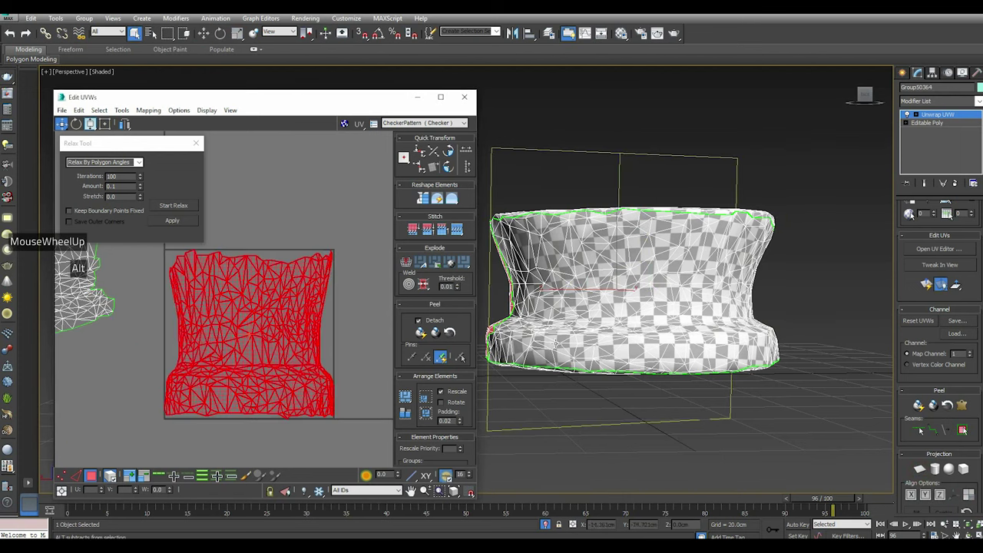
Relax the side shell once more into a long horizontal strip and close the UV editor
{"action": "left_click", "coordinate": [168, 207]}
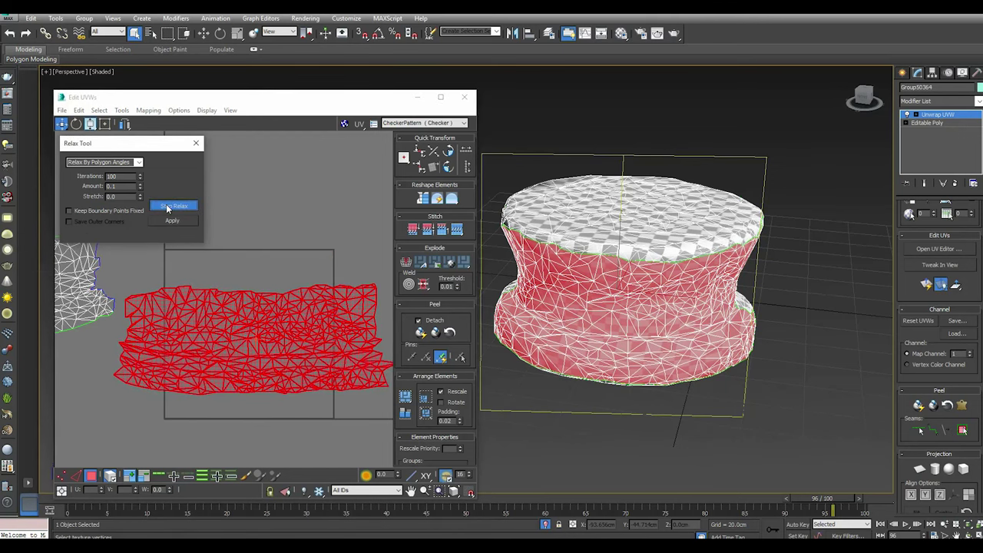
{"action": "left_click", "coordinate": [168, 207]}
{"action": "left_click", "coordinate": [173, 223]}
{"action": "scroll", "scroll_direction": "up", "scroll_amount": 3}
{"action": "scroll", "scroll_direction": "down", "scroll_amount": 3}
{"action": "scroll", "scroll_direction": "up", "scroll_amount": 3}
{"action": "scroll", "scroll_direction": "down", "scroll_amount": 3}
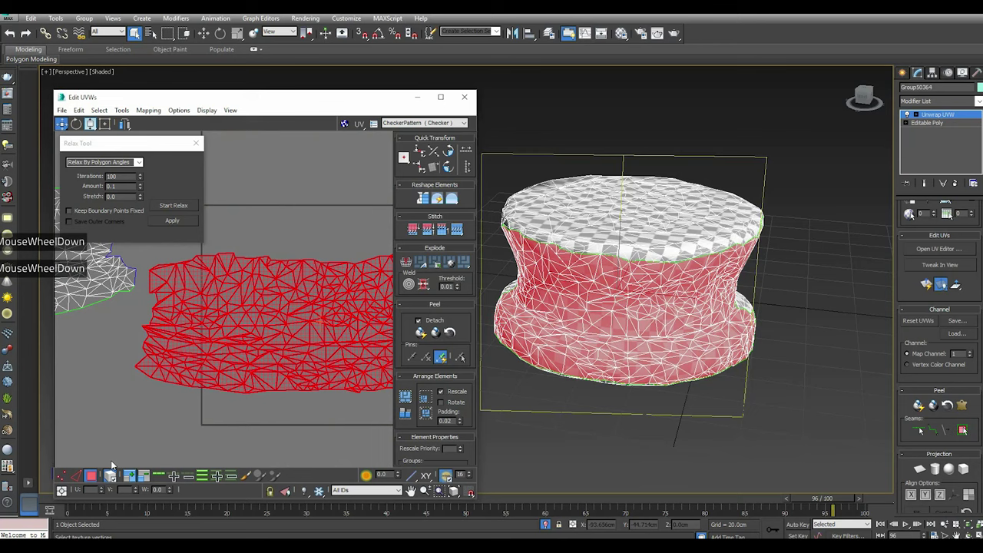
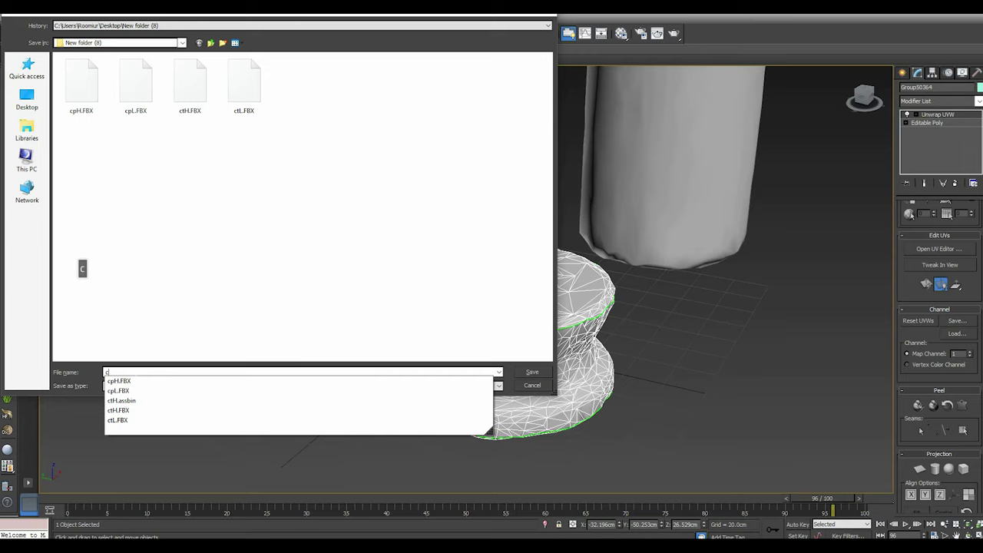
Export the unwrapped stool as an FBX named 'cbH' to the desktop folder and confirm the options
{"action": "key", "text": "b"}
{"action": "key", "text": "h"}
{"action": "key", "text": "h"}
{"action": "key", "text": "h"}
{"action": "key", "text": "Return"}
{"action": "left_click", "coordinate": [639, 418]}
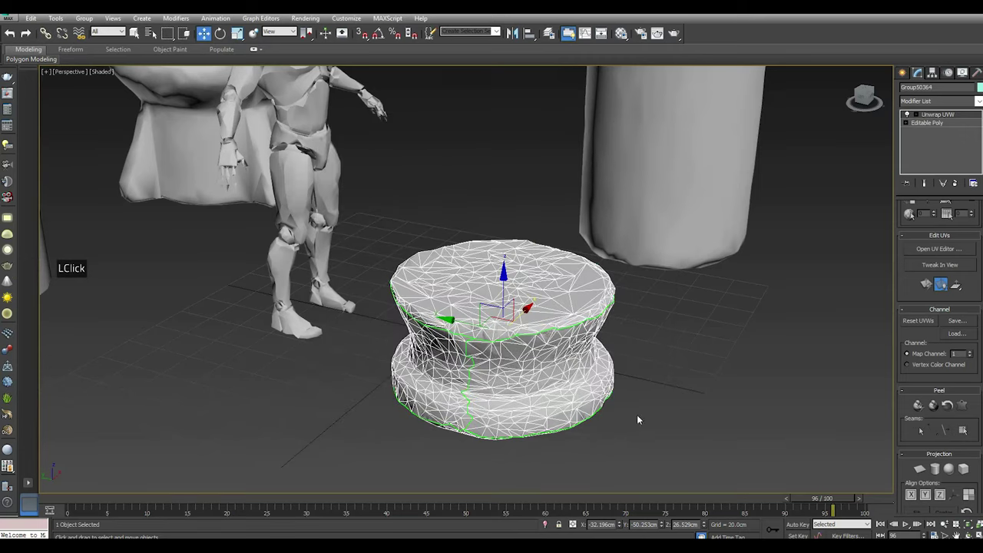
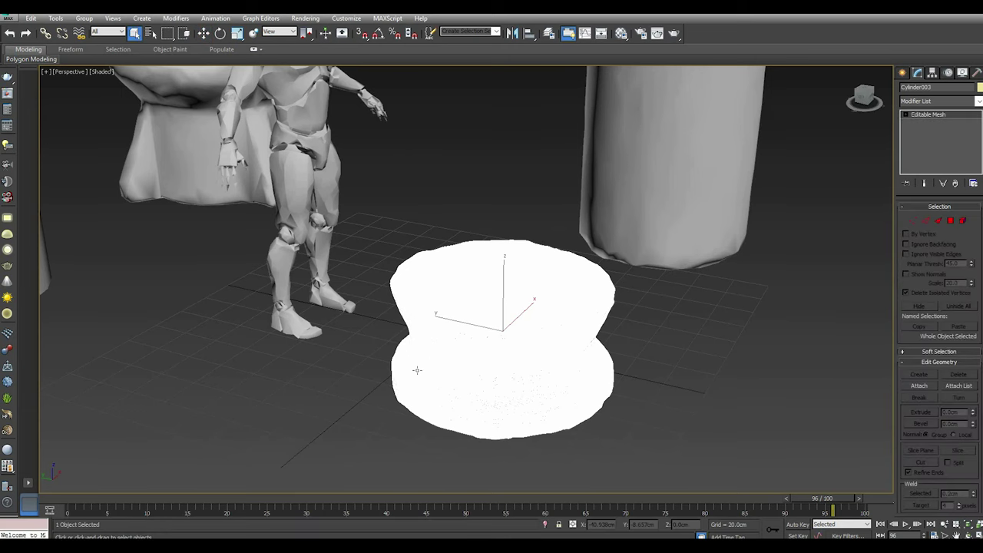
Open the UV Editor on the lumpy box and select its top faces
{"action": "middle_click", "coordinate": [435, 166]}
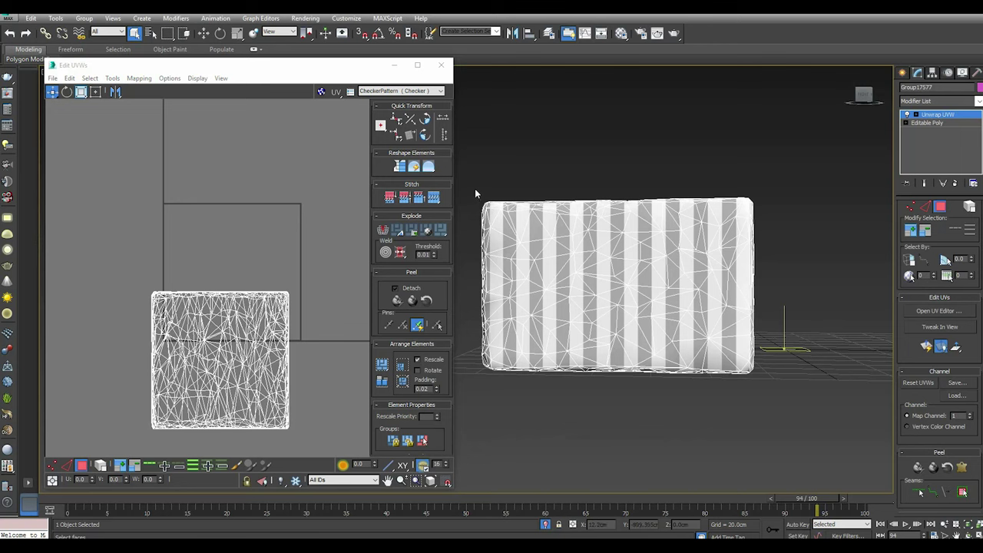
{"action": "left_click", "coordinate": [475, 188]}
{"action": "left_click", "coordinate": [785, 253]}
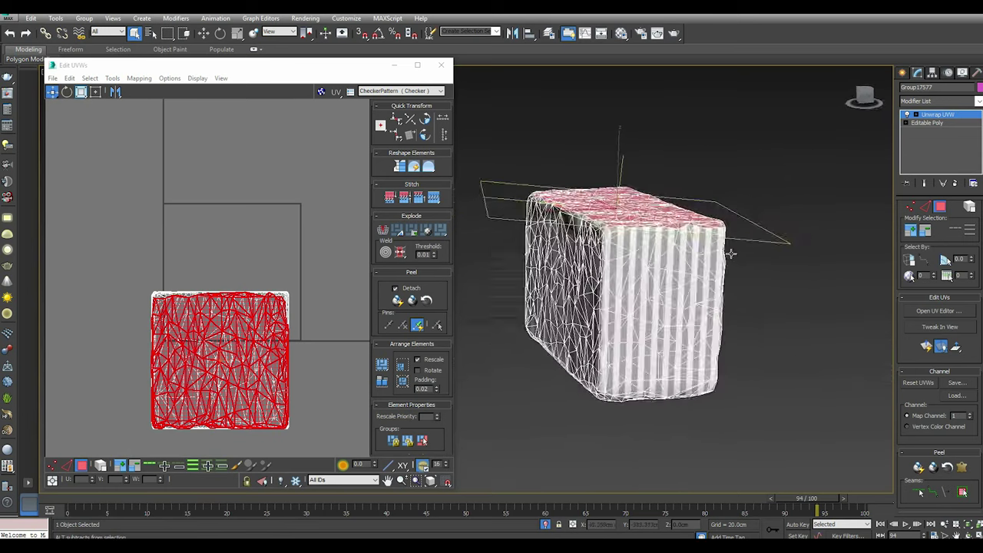
Detach the top faces into their own UV shell and start relaxing it
{"action": "scroll", "scroll_direction": "down", "scroll_amount": 3}
{"action": "left_click", "coordinate": [919, 474]}
{"action": "left_click", "coordinate": [946, 498]}
{"action": "double_click", "coordinate": [927, 475]}
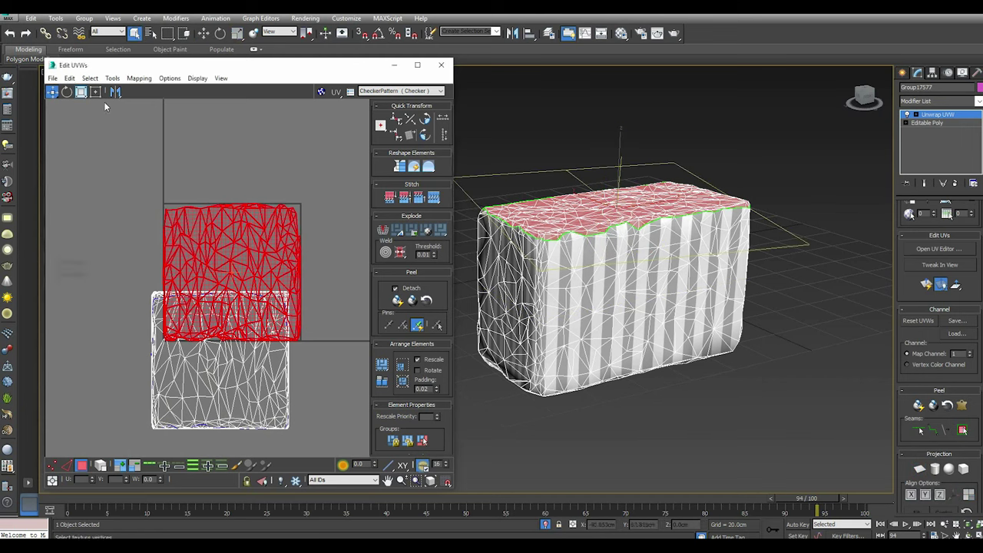
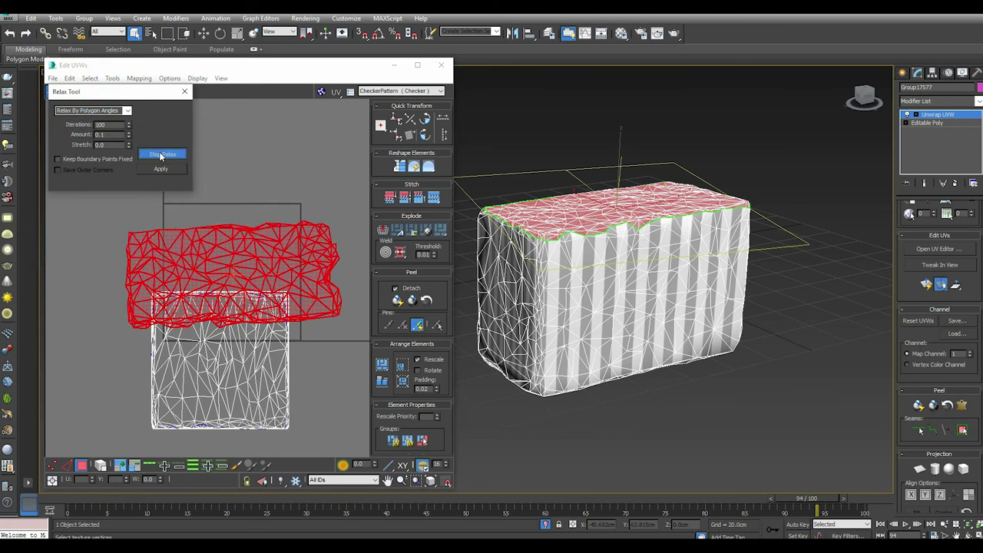
Stop relaxing the box's top shell and pack the UV shells apart with Arrange Elements
{"action": "left_click", "coordinate": [161, 155]}
{"action": "left_click", "coordinate": [174, 174]}
{"action": "scroll", "scroll_direction": "down", "scroll_amount": 3}
{"action": "left_click", "coordinate": [241, 233]}
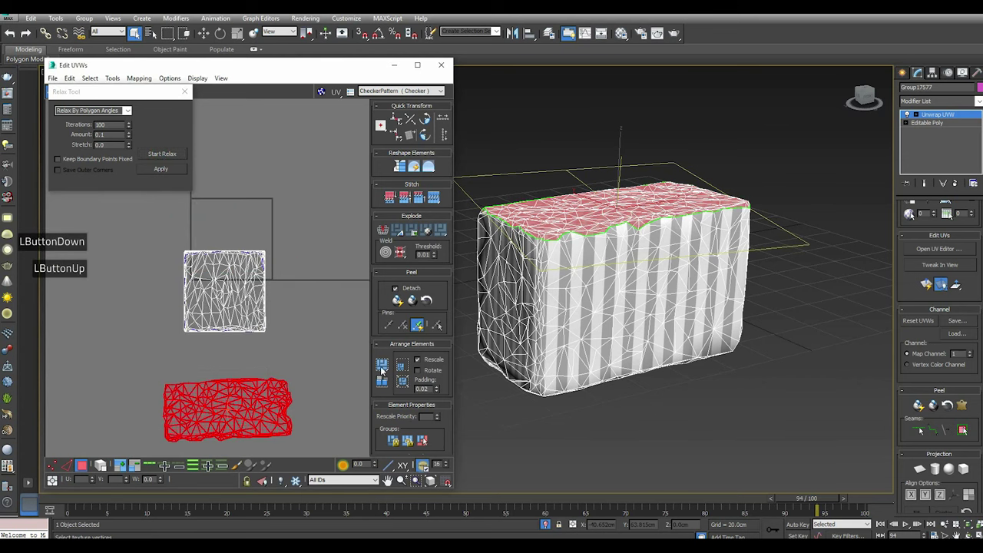
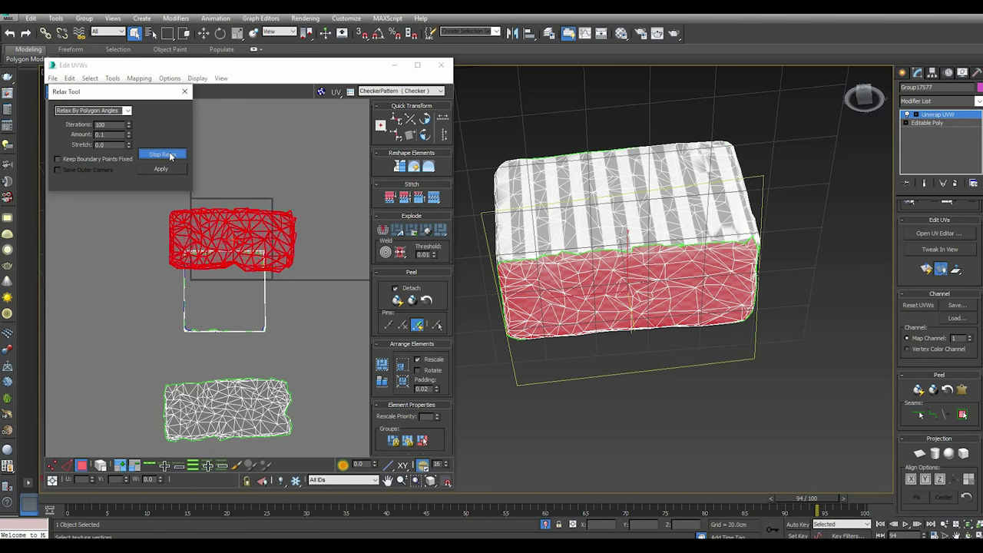
Stop relaxing the box's side UV shell and zoom in to inspect its vertices up close
{"action": "left_click", "coordinate": [171, 155]}
{"action": "scroll", "scroll_direction": "up", "scroll_amount": 3}
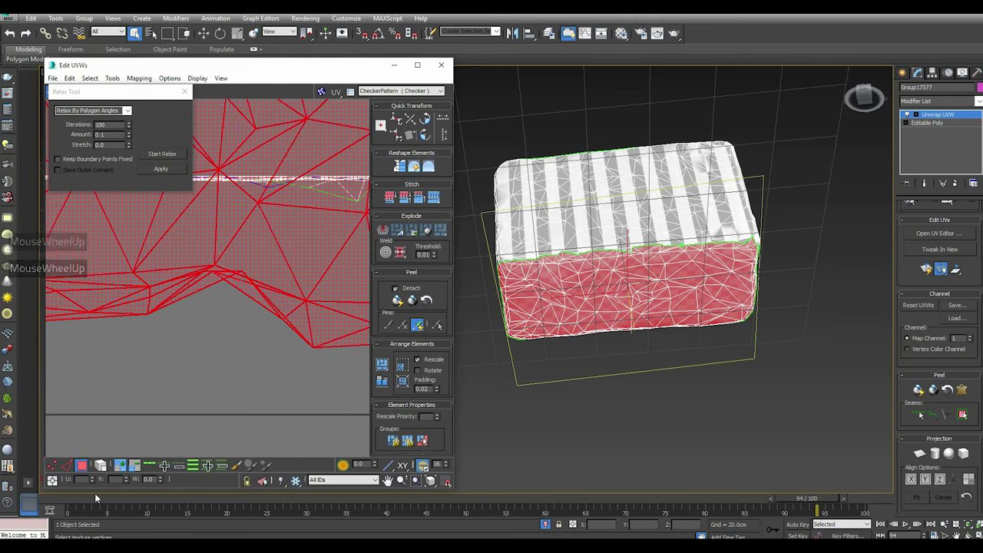
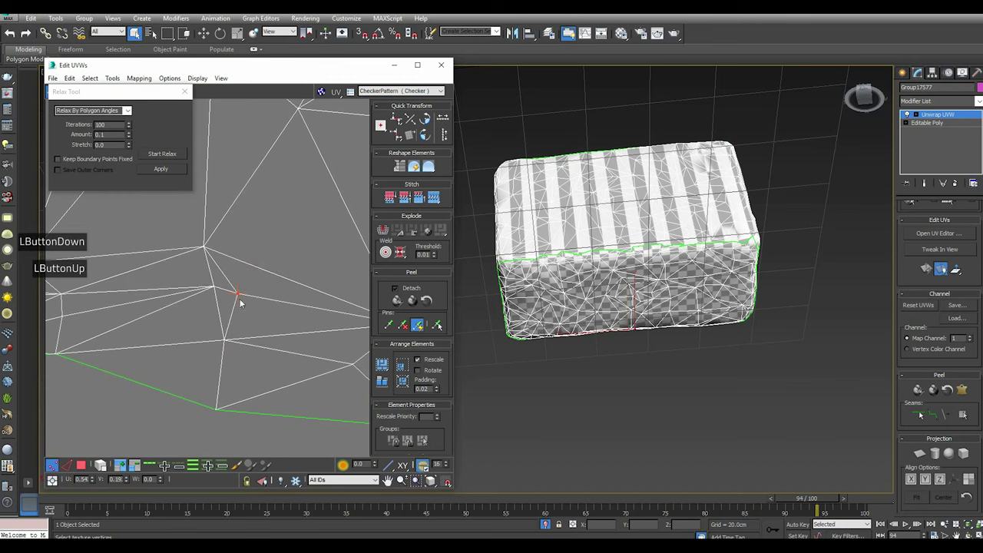
{"action": "scroll", "scroll_direction": "down", "scroll_amount": 3}
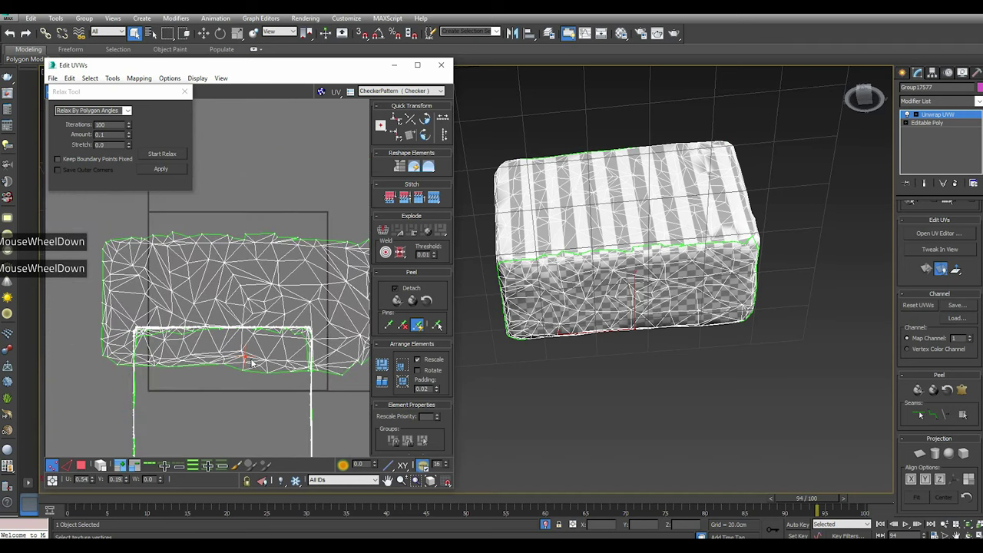